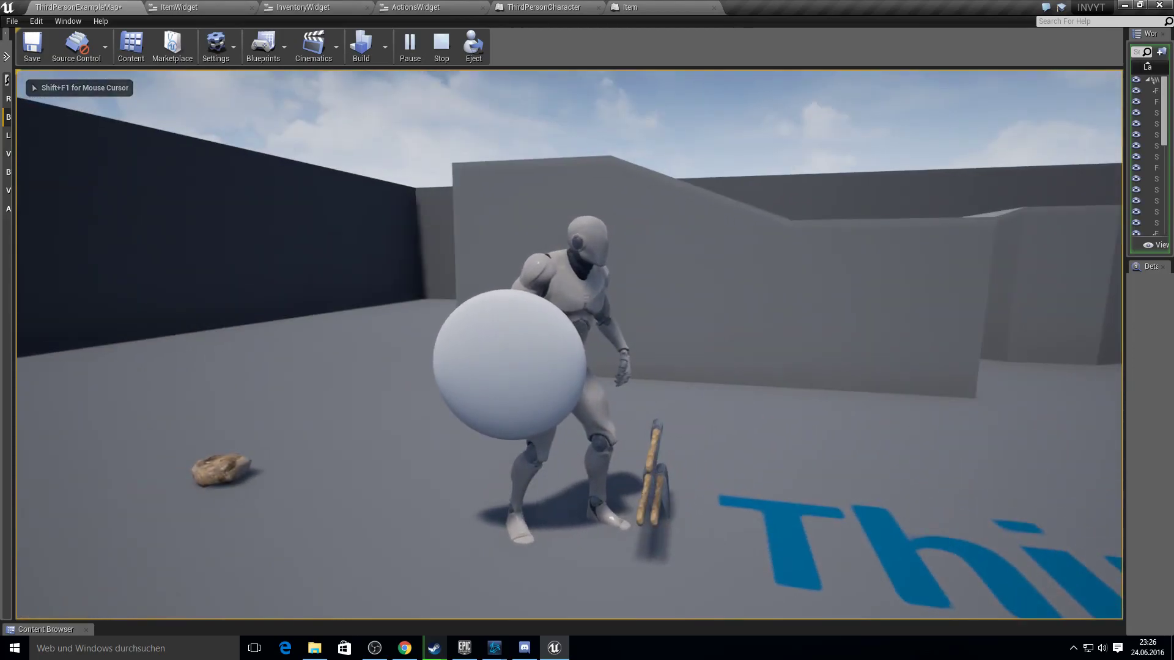
- Create a new Blueprint Third Person project named Inventory
{"action": "left_click", "coordinate": [644, 320]}
{"action": "key", "text": "F10"}
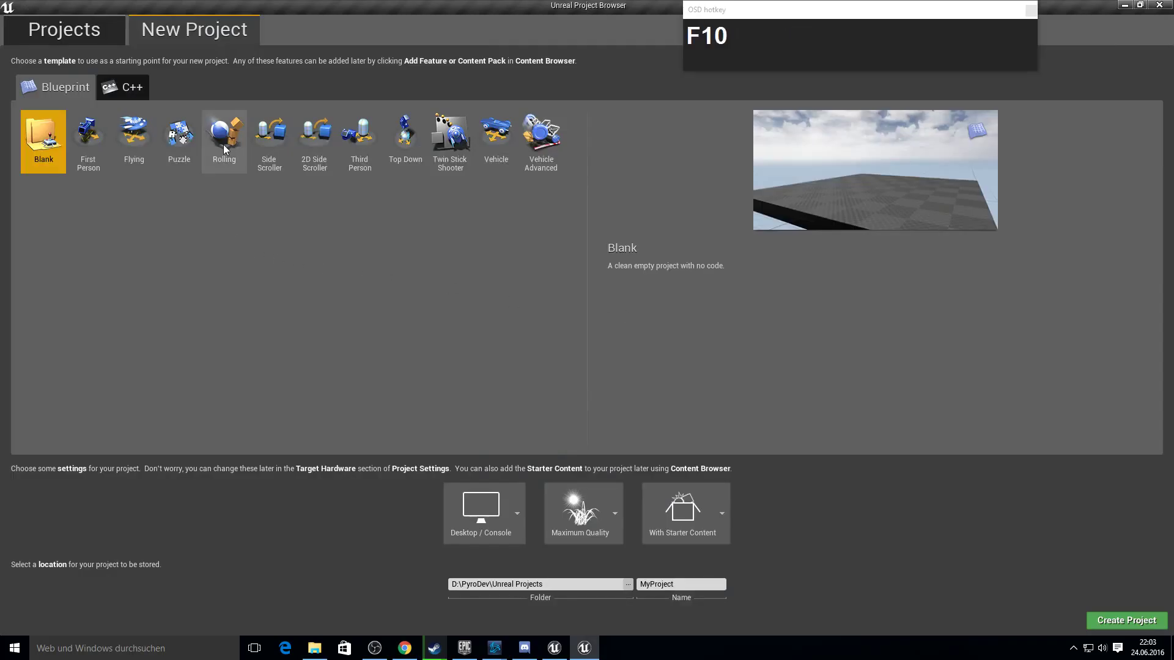
{"action": "left_click", "coordinate": [129, 87]}
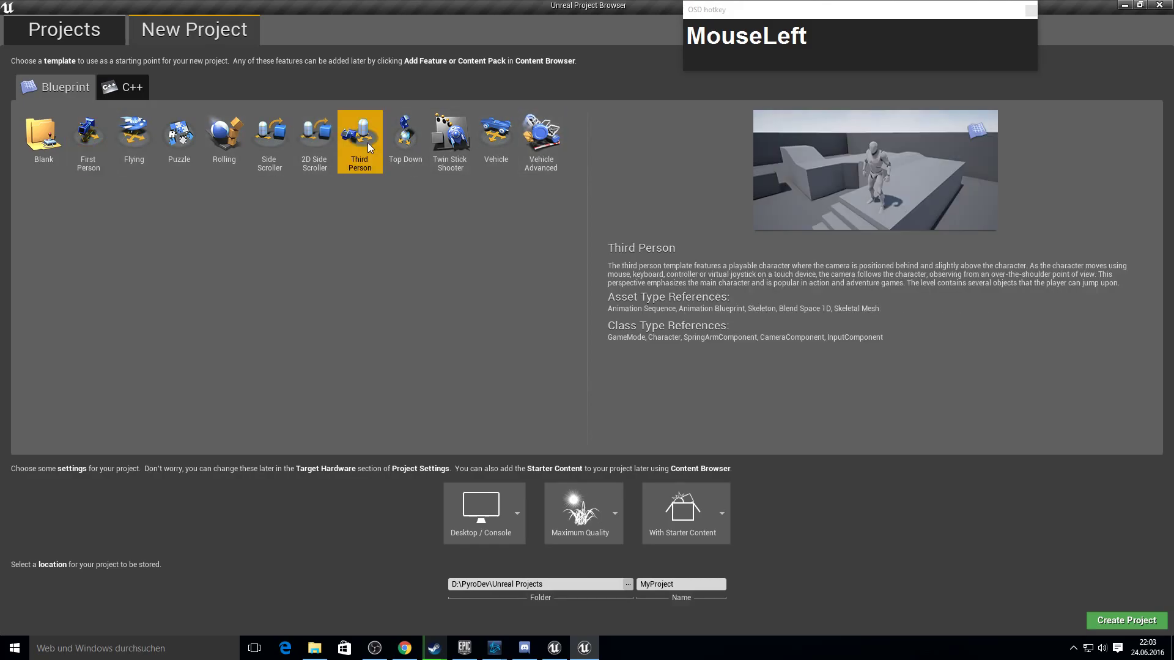
{"action": "type", "text": "Inventory"}
{"action": "key", "text": "Return"}
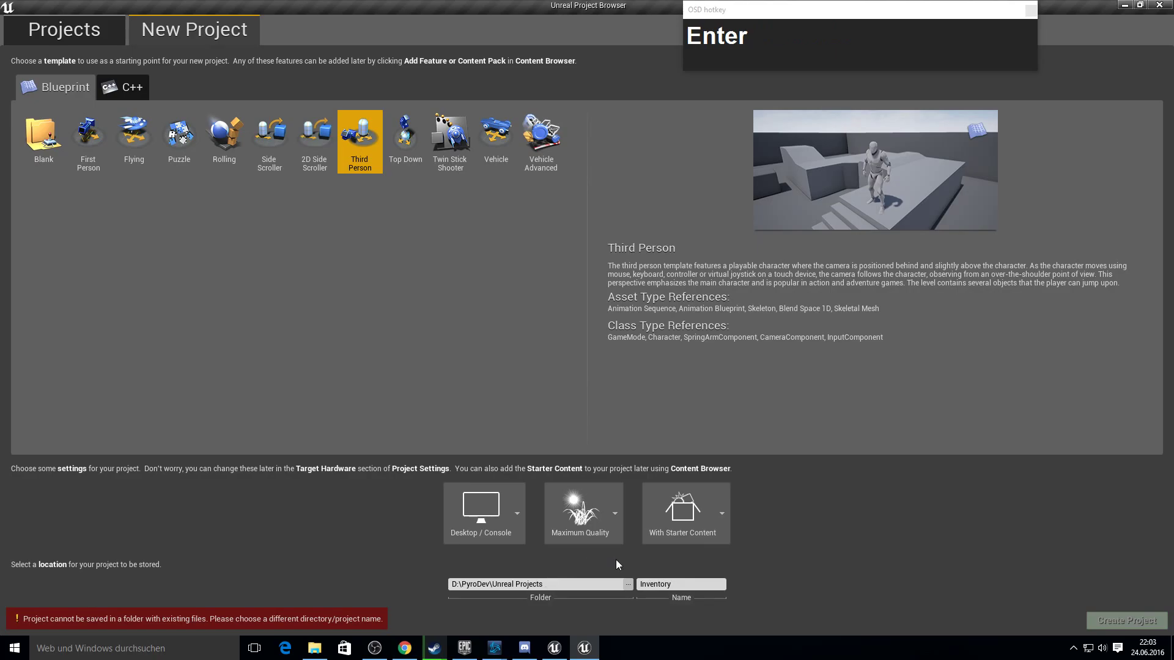
{"action": "left_click", "coordinate": [690, 586]}
- Open the ThirdPersonCharacter blueprint from the Content Browser
{"action": "key", "text": "shift+y"}
{"action": "left_click", "coordinate": [1114, 626]}
{"action": "key", "text": "F10"}
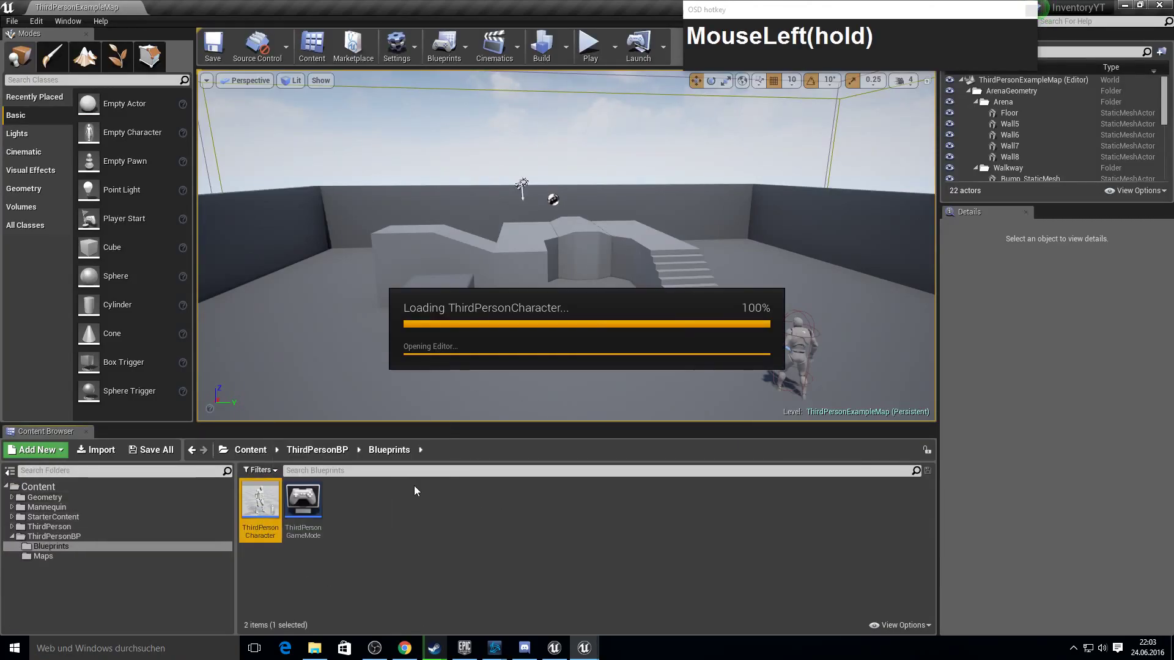
- Add an Event Tick node feeding a LineTraceByChannel node in the character graph
{"action": "key", "text": "F10"}
{"action": "left_click", "coordinate": [44, 19]}
{"action": "right_click", "coordinate": [407, 300]}
{"action": "scroll", "scroll_direction": "up", "scroll_amount": 3}
{"action": "right_click", "coordinate": [369, 266]}
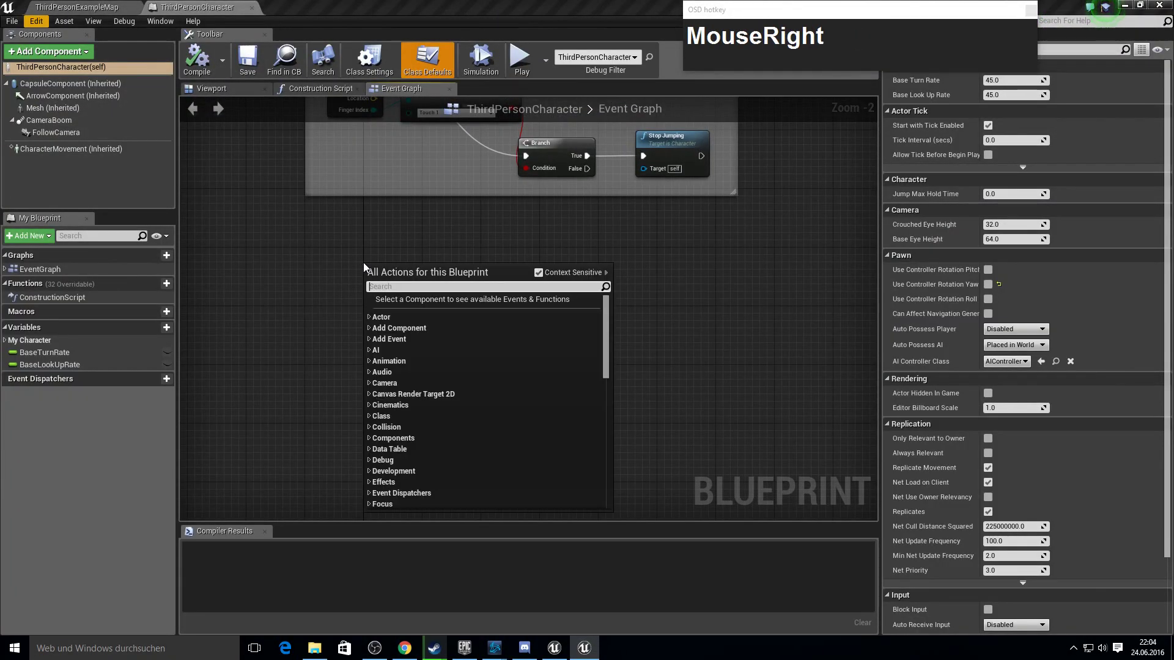
{"action": "type", "text": "event_tick"}
{"action": "key", "text": "Return"}
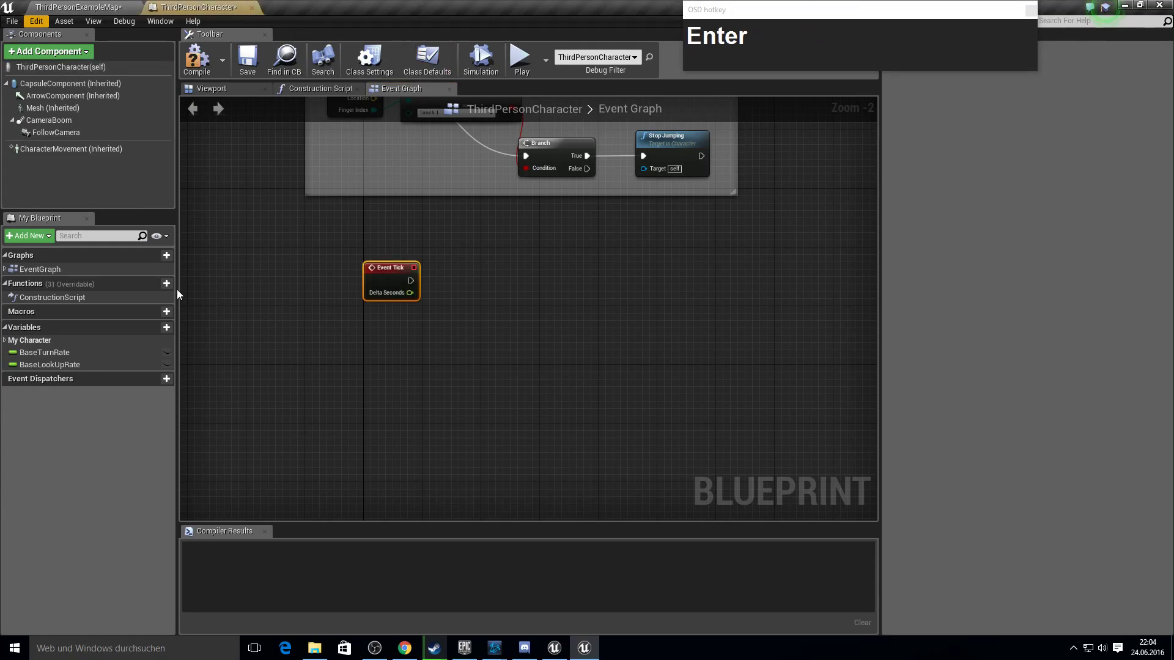
{"action": "scroll", "scroll_direction": "up", "scroll_amount": 3}
{"action": "left_click", "coordinate": [603, 252]}
{"action": "key", "text": "Tab"}
{"action": "key", "text": "F10"}
{"action": "left_click", "coordinate": [459, 281]}
{"action": "type", "text": "l"}
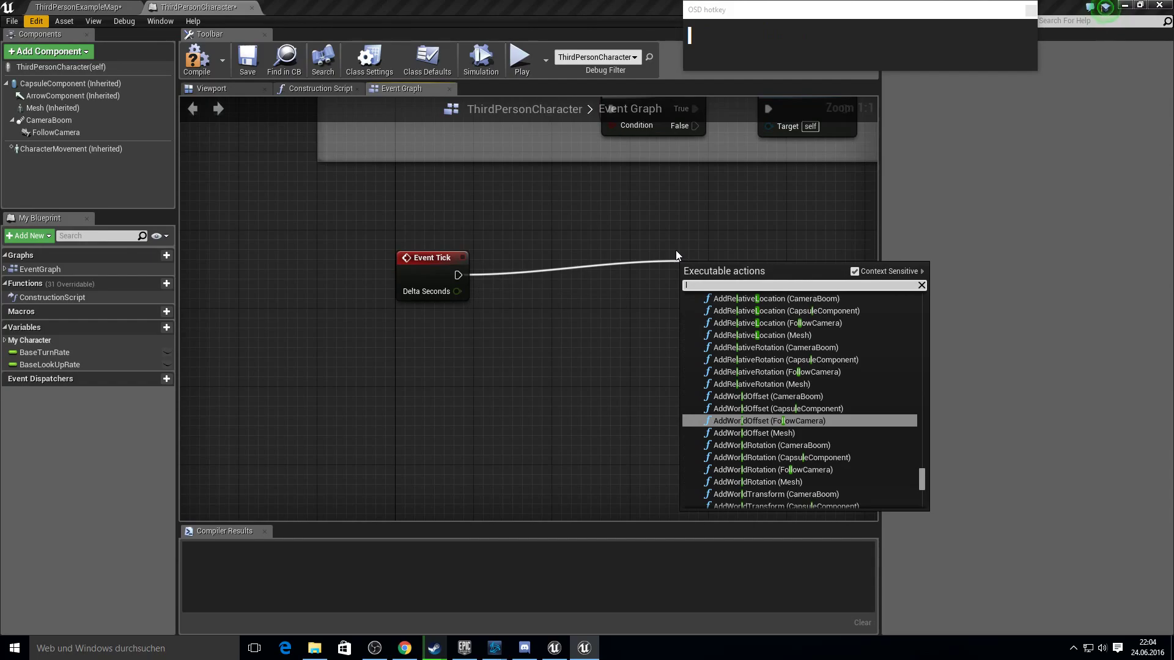
{"action": "type", "text": "ine_trace_by"}
{"action": "key", "text": "Return"}
- Trace from FollowCamera's world location to location plus forward vector × 300
{"action": "left_click_drag", "start_coordinate": [742, 294], "coordinate": [458, 328]}
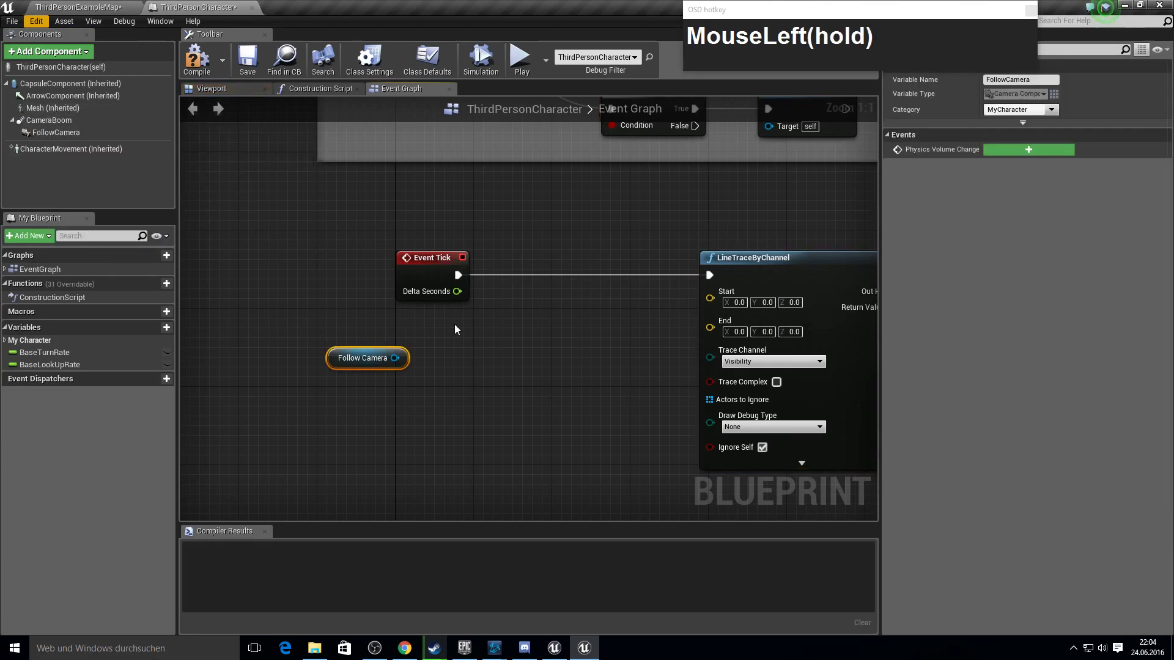
{"action": "left_click", "coordinate": [399, 361]}
{"action": "type", "text": "MouseLeftget_wo"}
{"action": "key", "text": "BackSpace"}
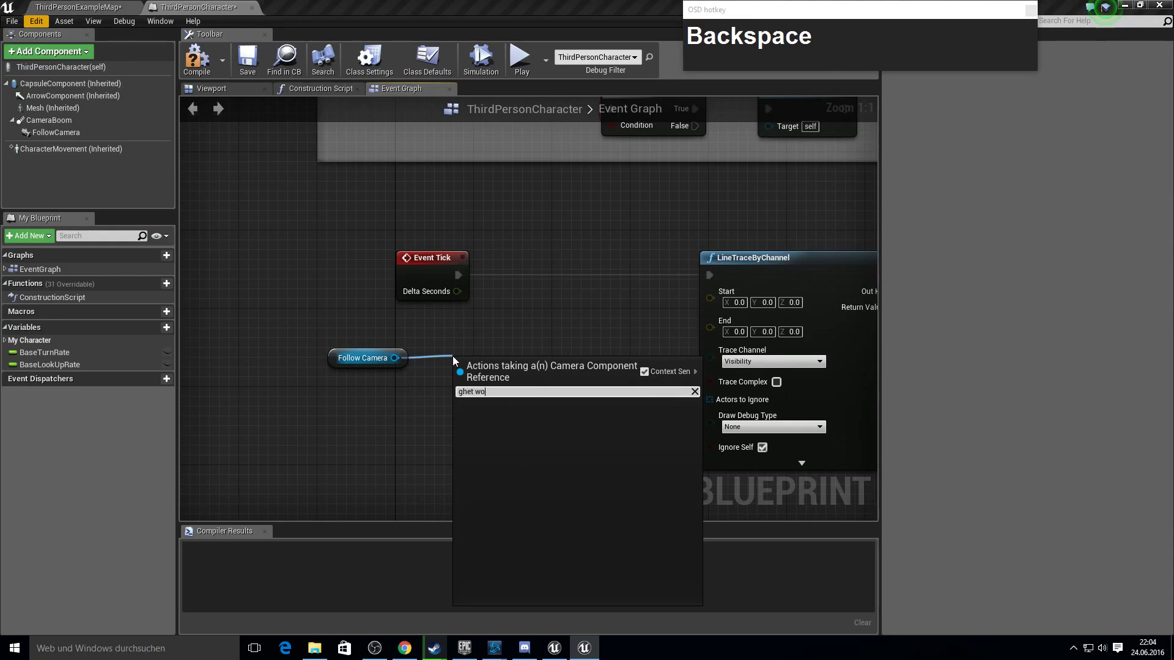
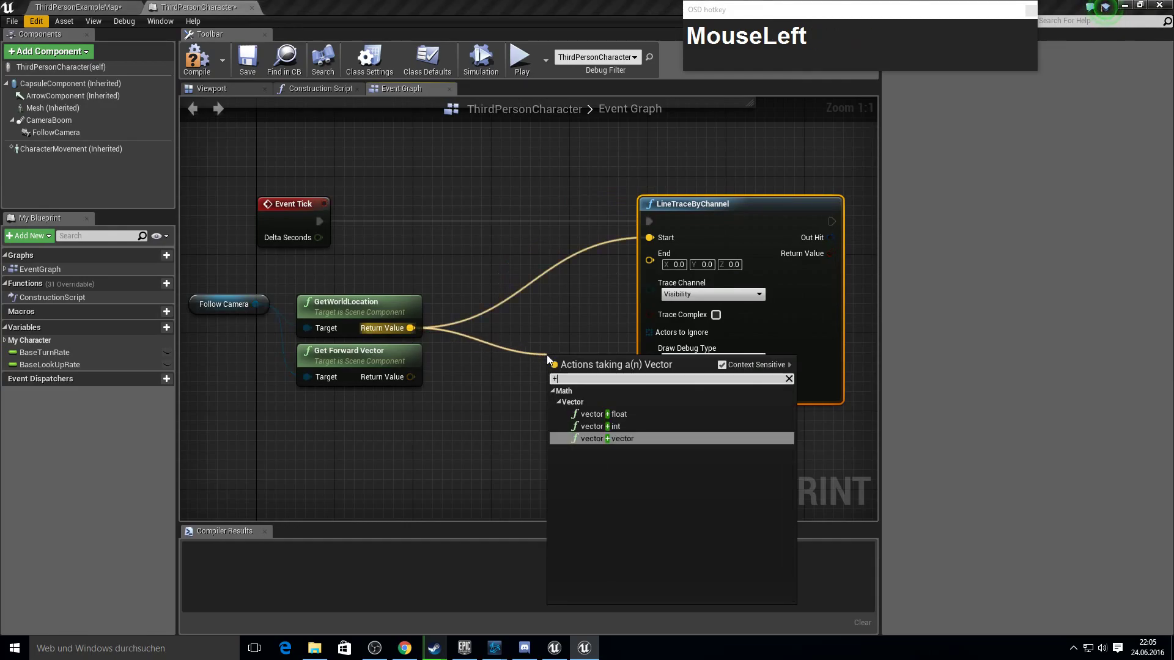
{"action": "key", "text": "Return"}
{"action": "left_click", "coordinate": [412, 377]}
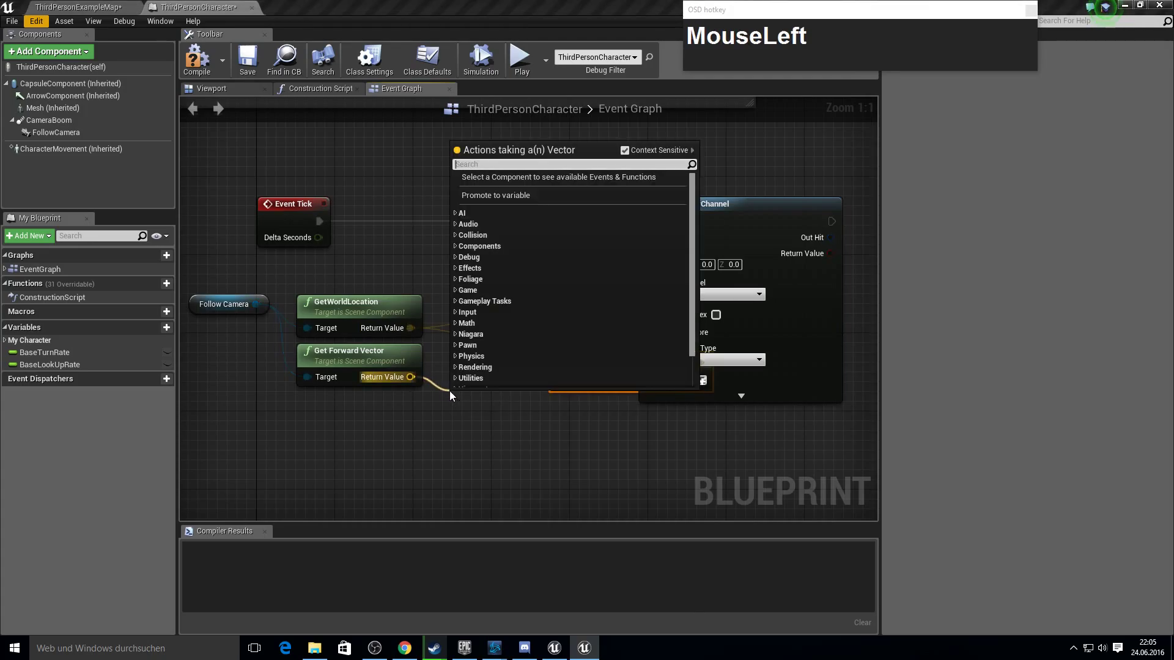
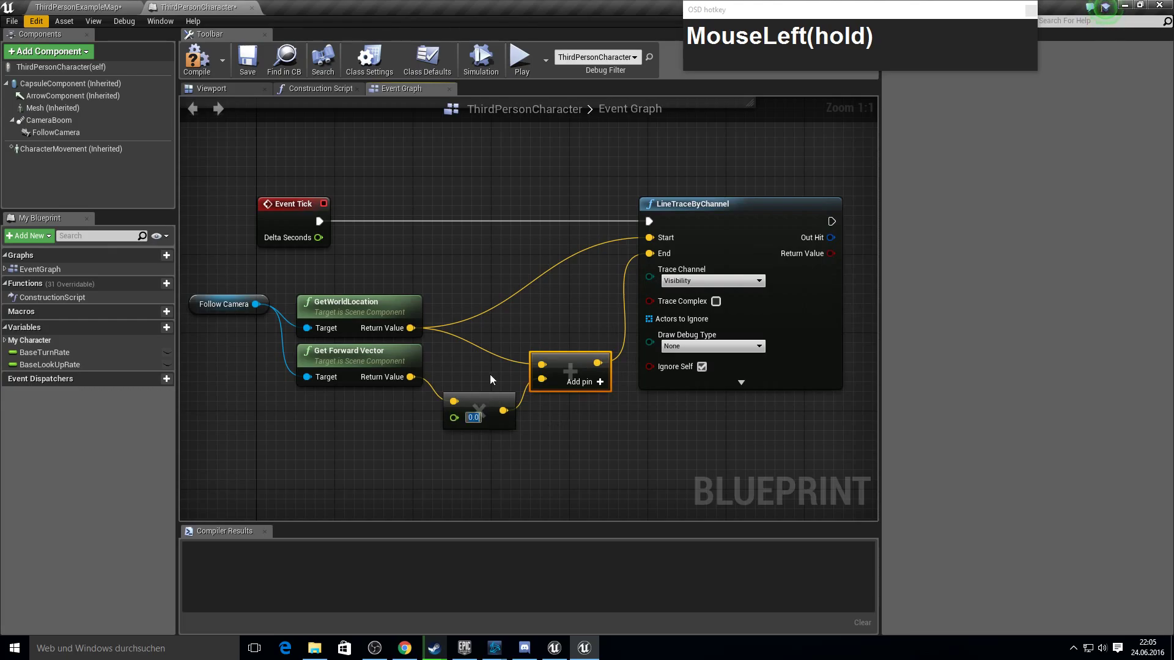
{"action": "type", "text": "300"}
{"action": "key", "text": "Return"}
- Add a custom event named CheckHits and start wiring the trace's output onward
{"action": "key", "text": "F10"}
{"action": "right_click", "coordinate": [639, 398]}
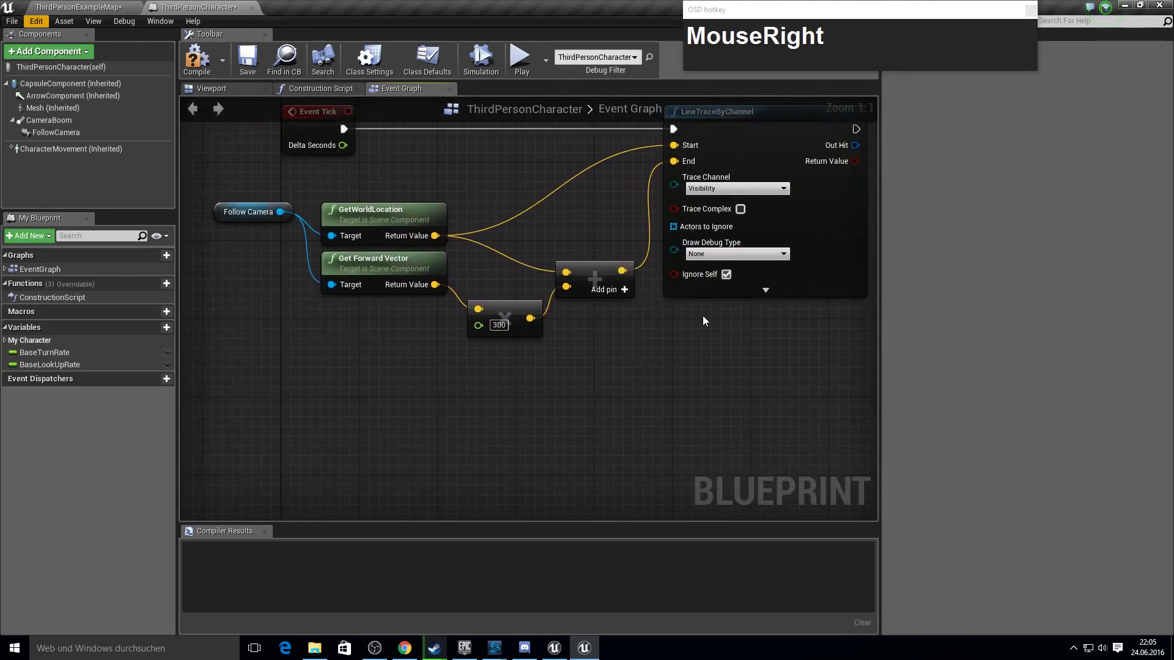
{"action": "type", "text": "add_c"}
{"action": "key", "text": "Return"}
{"action": "type", "text": "CheckHits"}
{"action": "key", "text": "Return"}
{"action": "right_click", "coordinate": [583, 421]}
{"action": "left_click_drag", "start_coordinate": [662, 206], "coordinate": [725, 217]}
- Call Checkhits after the line trace in the Event Tick chain
{"action": "type", "text": "cc"}
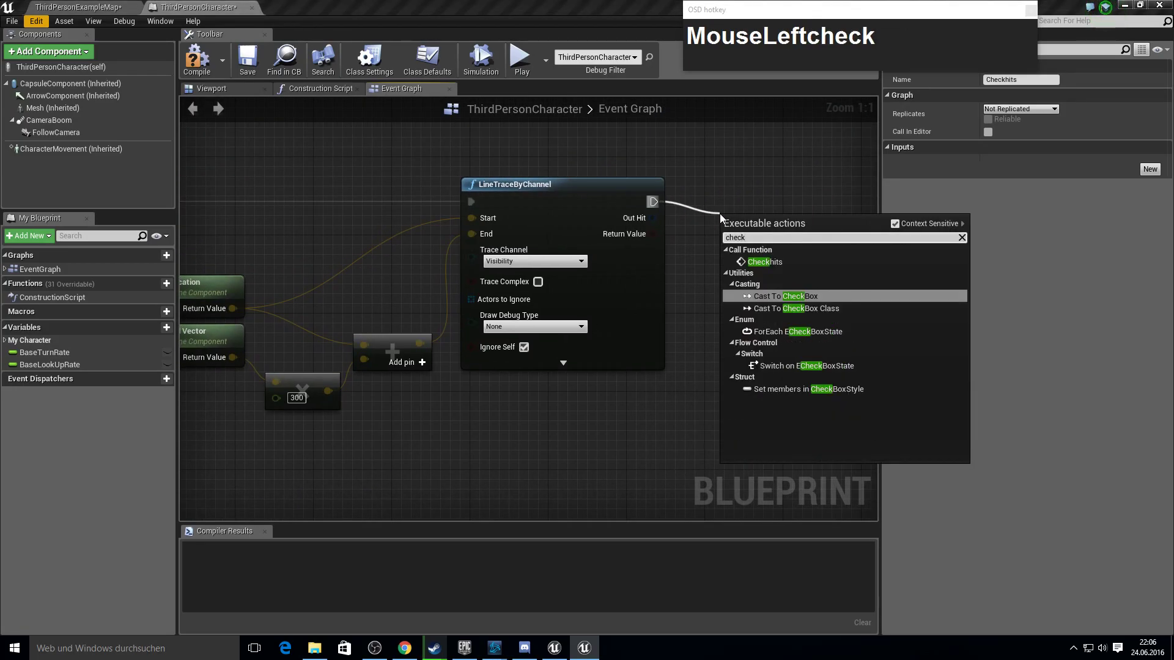
{"action": "type", "text": "checkUp"}
{"action": "left_click", "coordinate": [725, 217]}
{"action": "key", "text": "Return"}
{"action": "left_click", "coordinate": [783, 248]}
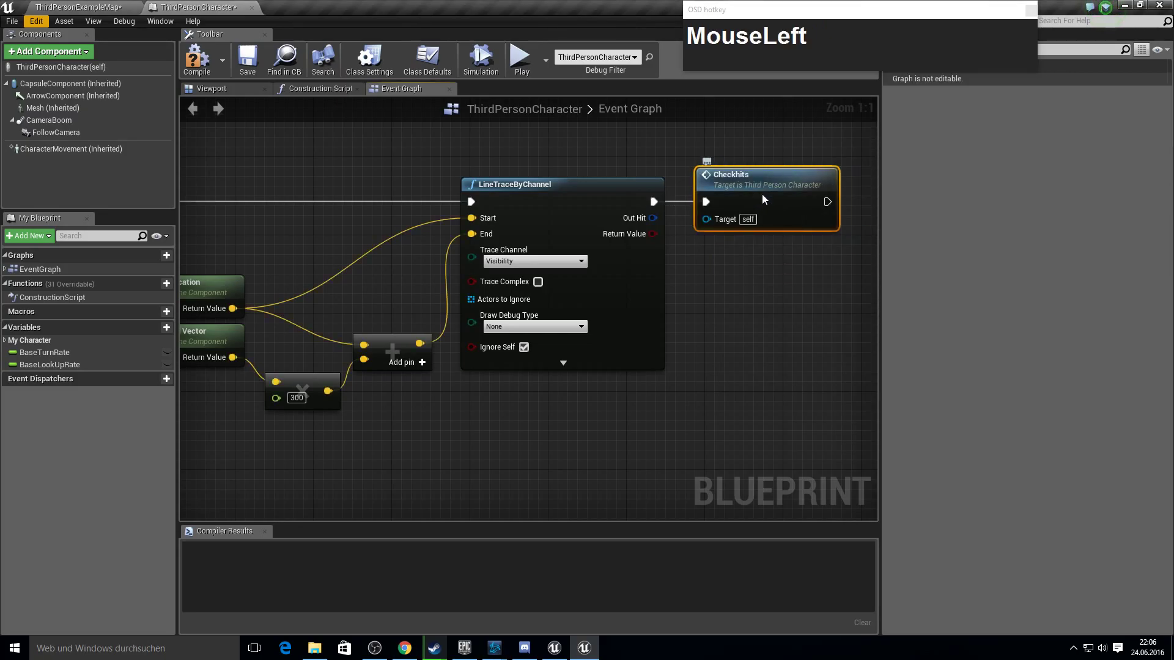
{"action": "right_click", "coordinate": [522, 475]}
{"action": "left_click", "coordinate": [604, 321]}
{"action": "key", "text": "F10"}
- Give Checkhits a Boolean Hit input and a Hit Result input named HitResult
{"action": "left_click", "coordinate": [514, 338]}
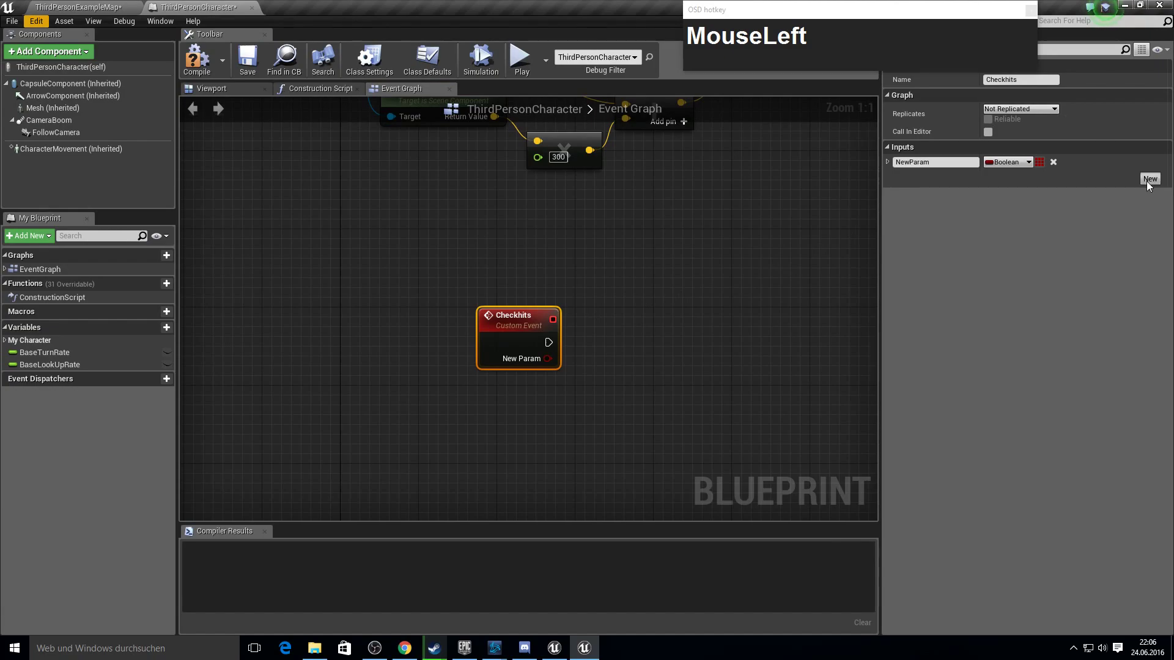
{"action": "key", "text": "shift+h"}
{"action": "key", "text": "Escape"}
{"action": "left_click", "coordinate": [980, 237]}
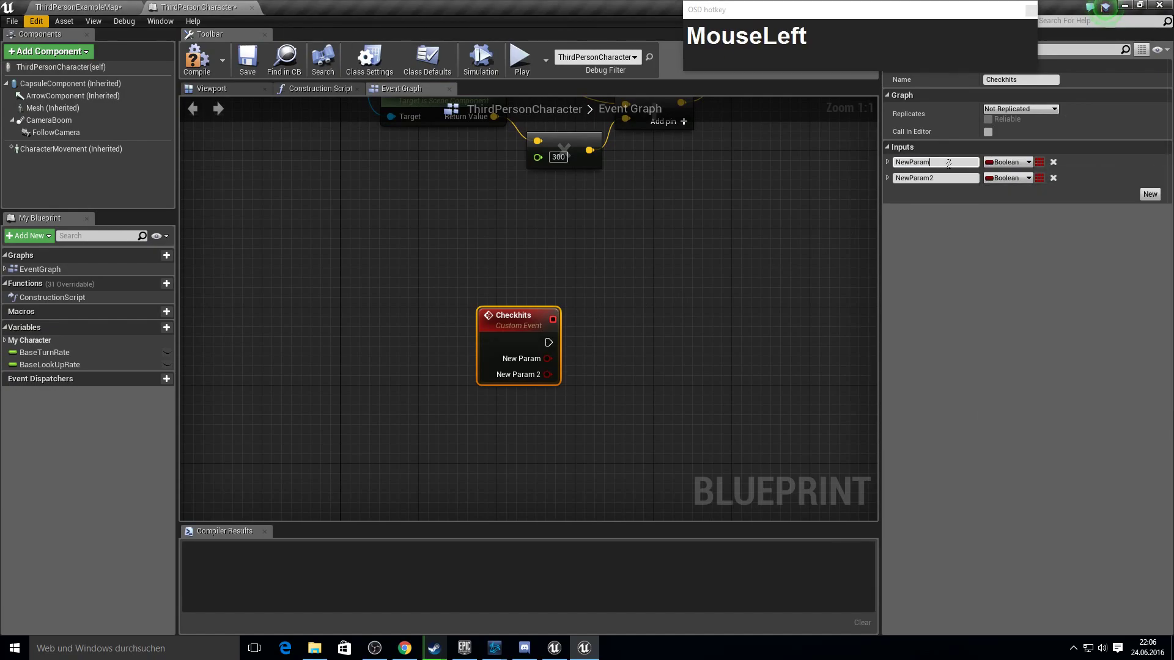
{"action": "type", "text": "t"}
{"action": "key", "text": "Return"}
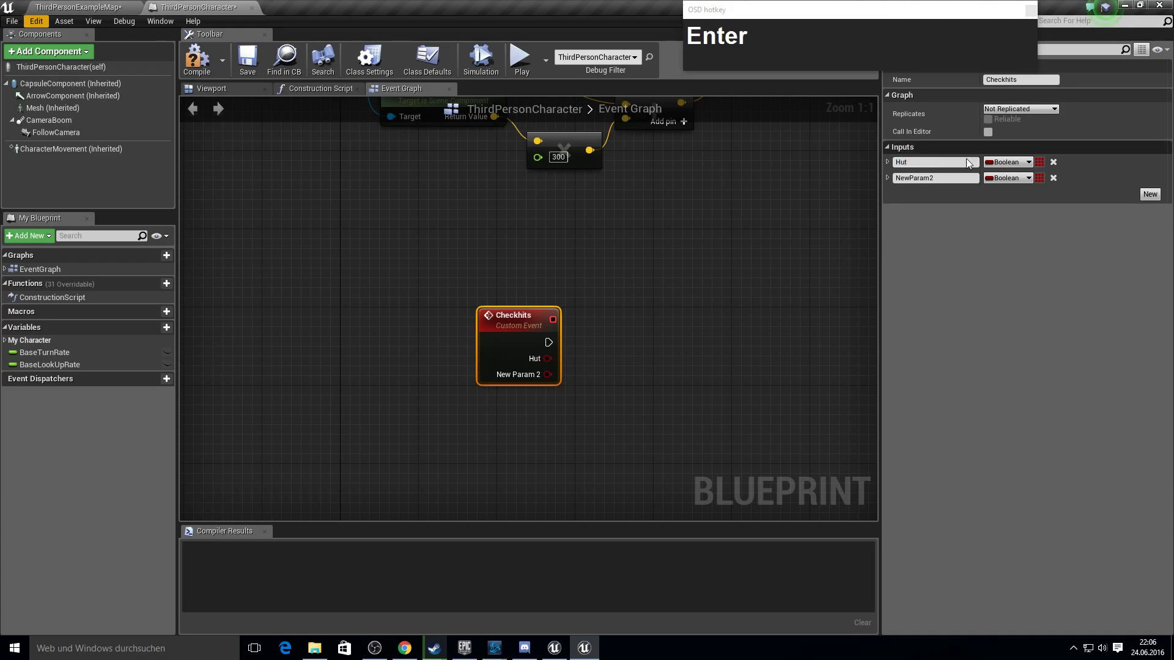
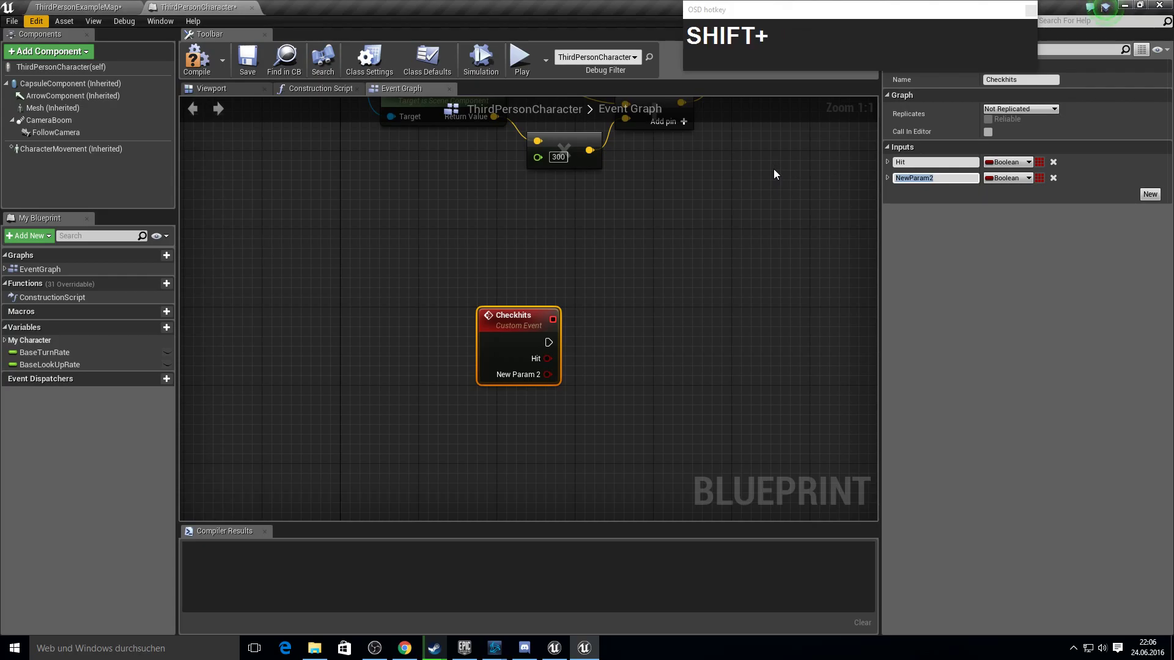
{"action": "type", "text": "HitResu"}
{"action": "key", "text": "Return"}
{"action": "left_click", "coordinate": [1005, 177]}
{"action": "type", "text": "tResu"}
{"action": "left_click", "coordinate": [1067, 224]}
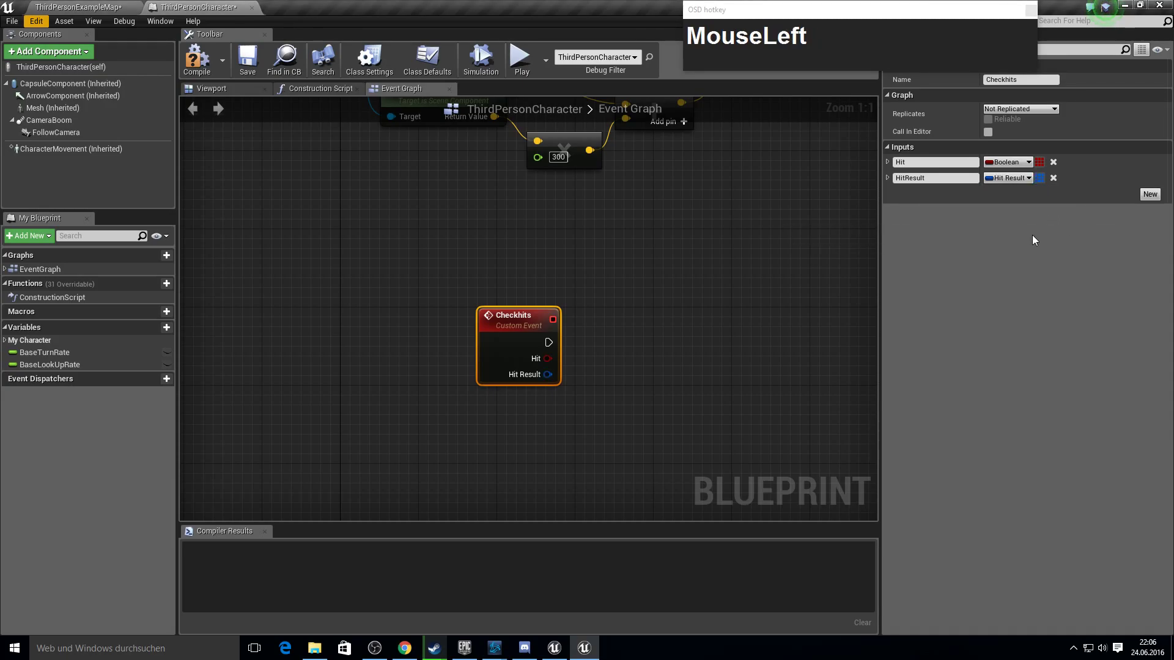
- Feed Checkhits' Hit into a Branch and its HitResult into a Break Hit Result node
{"action": "key", "text": "F10"}
{"action": "left_click", "coordinate": [551, 349]}
{"action": "type", "text": "MouseLeftbranch"}
{"action": "key", "text": "Return"}
{"action": "left_click", "coordinate": [641, 375]}
{"action": "type", "text": "MouseLeftbreak"}
{"action": "key", "text": "Return"}
{"action": "right_click", "coordinate": [700, 378]}
{"action": "left_click", "coordinate": [486, 238]}
{"action": "key", "text": "F10"}
- Create an Actor reference variable named ActorTraced and place its setter
{"action": "left_click", "coordinate": [158, 330]}
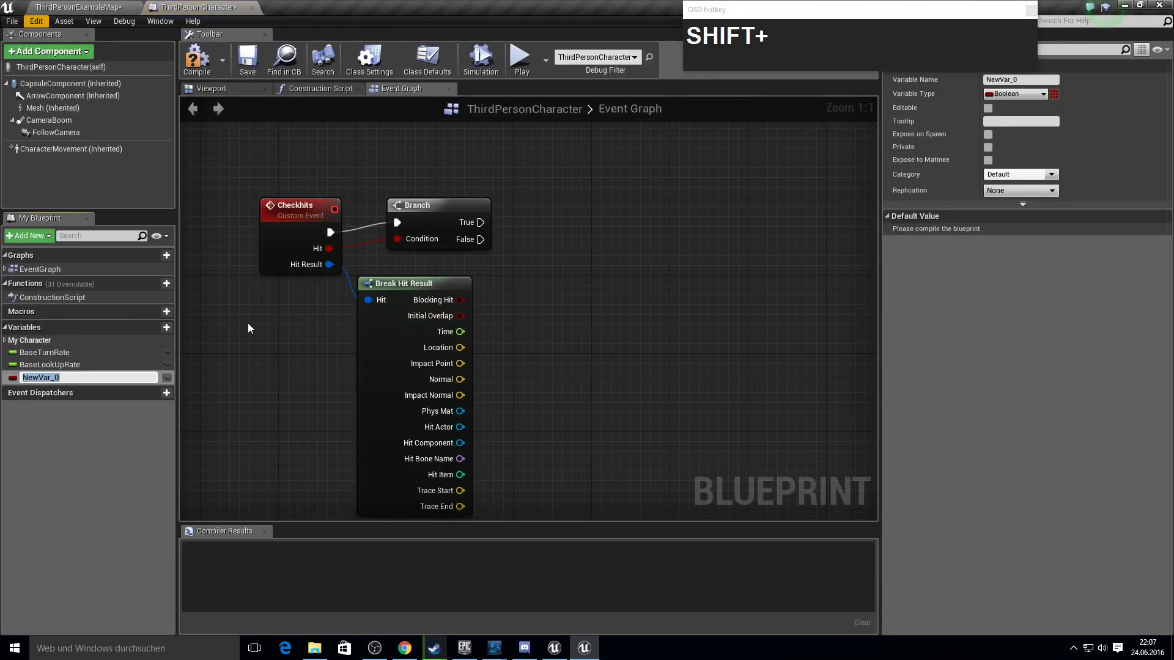
{"action": "type", "text": "tor"}
{"action": "type", "text": "aced"}
{"action": "key", "text": "Return"}
{"action": "left_click", "coordinate": [1007, 96]}
{"action": "type", "text": "MouseLeftac"}
{"action": "type", "text": "or"}
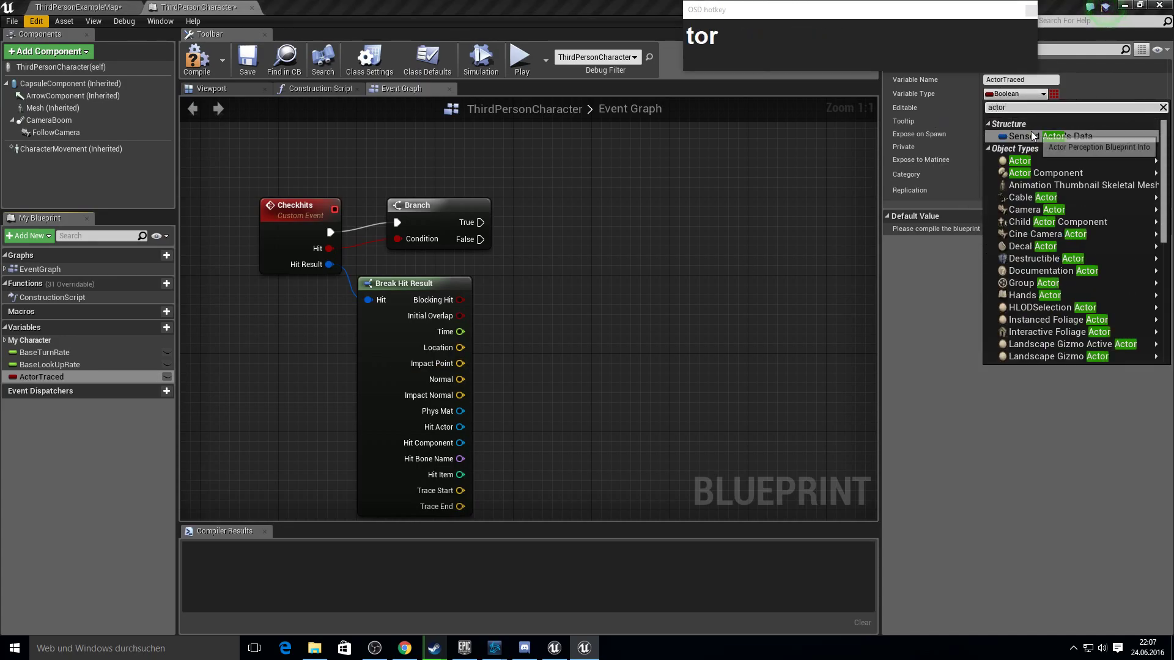
{"action": "left_click_drag", "start_coordinate": [1034, 168], "coordinate": [538, 326]}
{"action": "key", "text": "F10"}
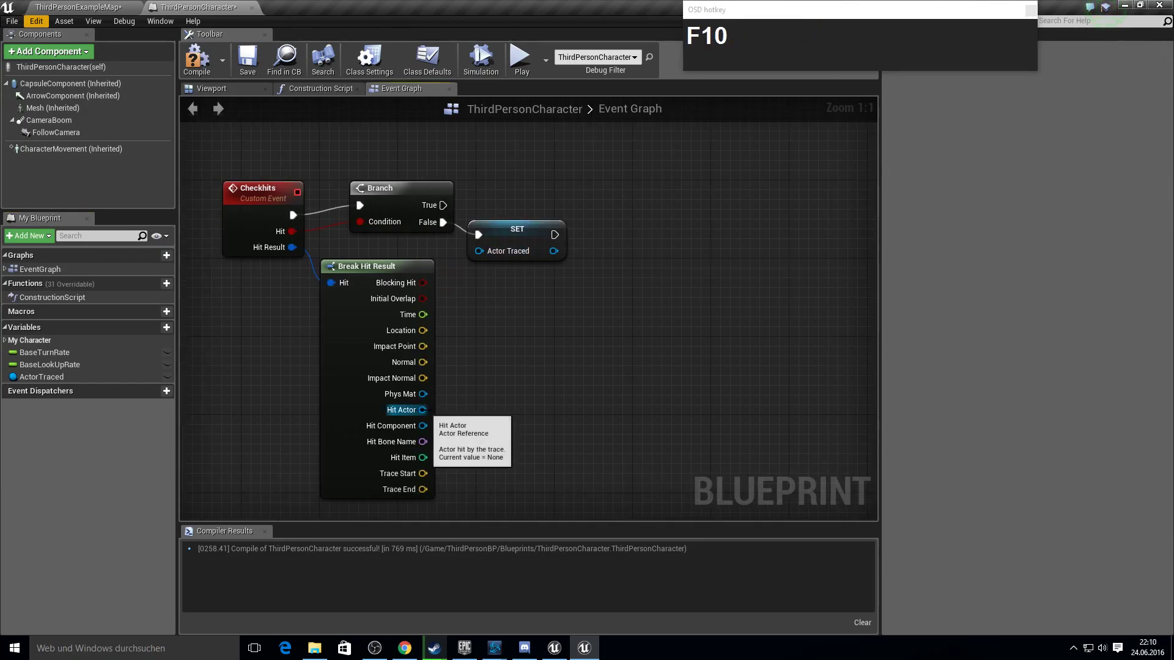
- Set ActorTraced from Hit Actor on True, clear it on False, then compile and save
{"action": "left_click", "coordinate": [514, 233]}
{"action": "key", "text": "ctrl+c"}
{"action": "key", "text": "ctrl+v"}
{"action": "left_click_drag", "start_coordinate": [639, 227], "coordinate": [213, 74]}
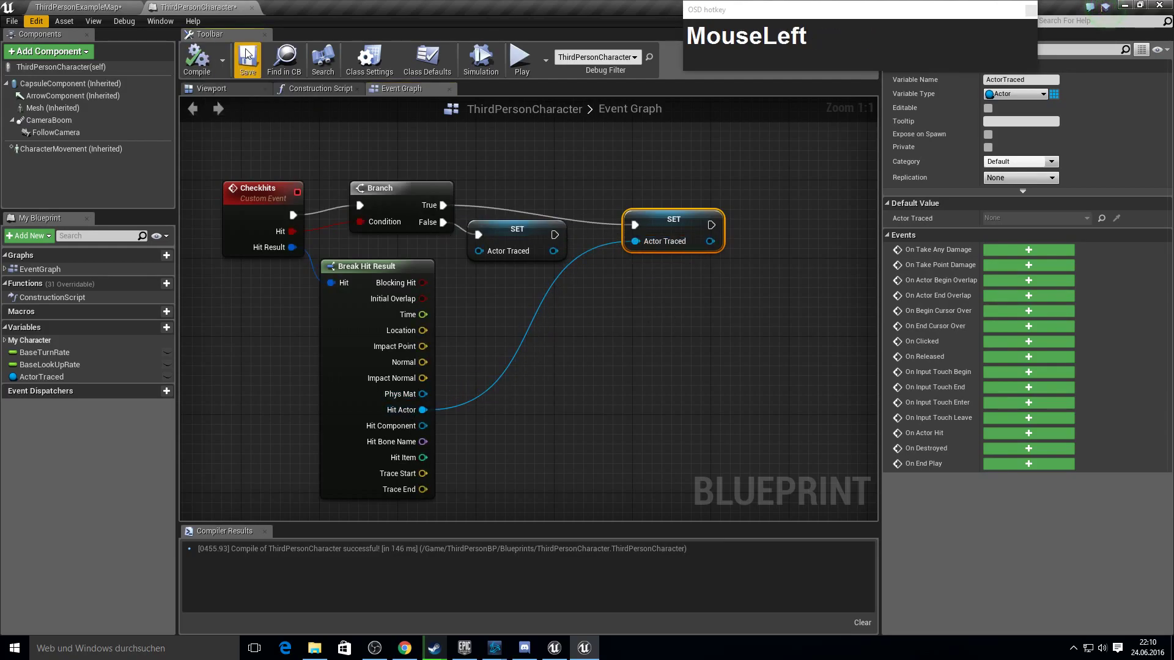
{"action": "key", "text": "F10"}
{"action": "left_click", "coordinate": [104, 3]}
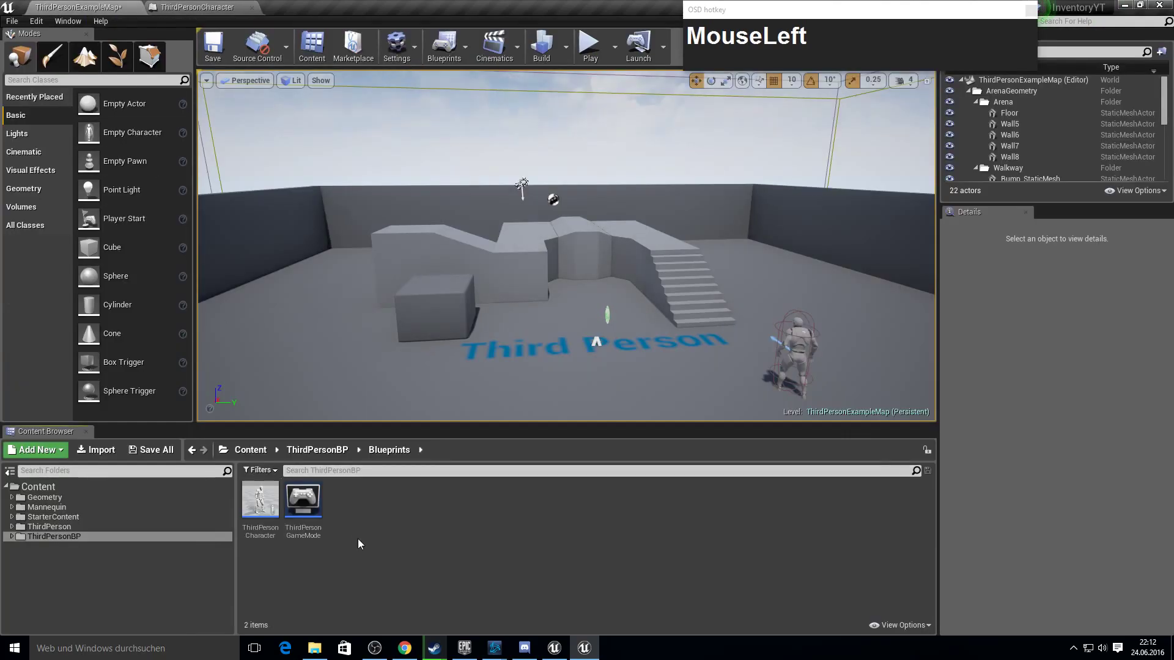
- Create an Inventory structure asset with an integer ID member
{"action": "right_click", "coordinate": [364, 536]}
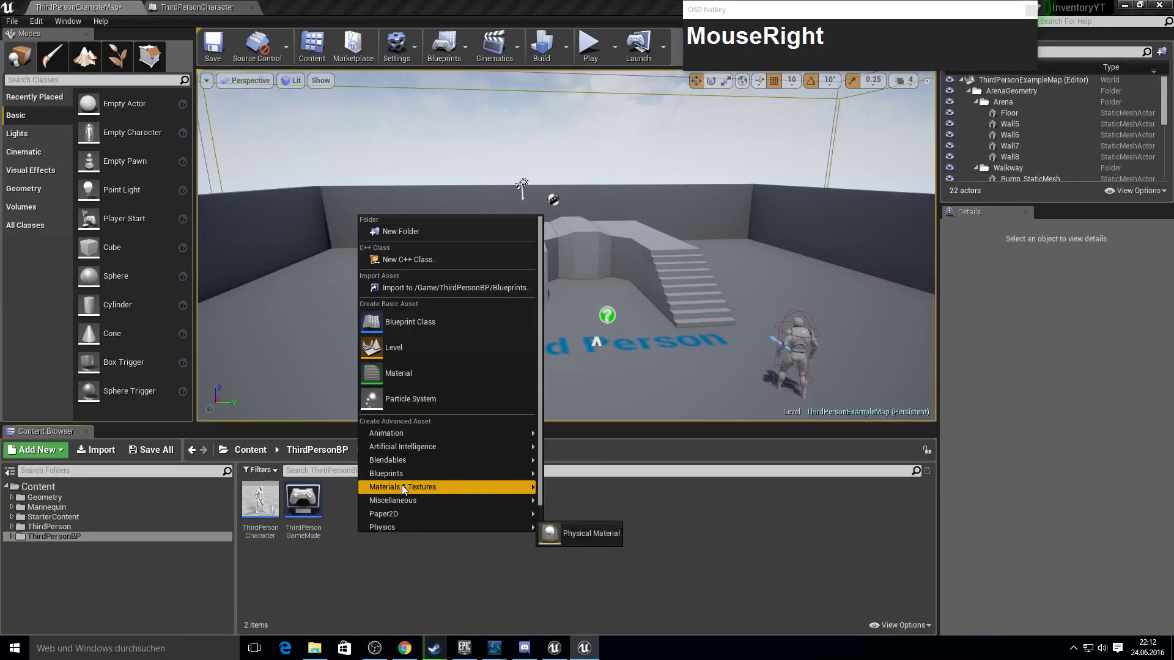
{"action": "left_click", "coordinate": [400, 475]}
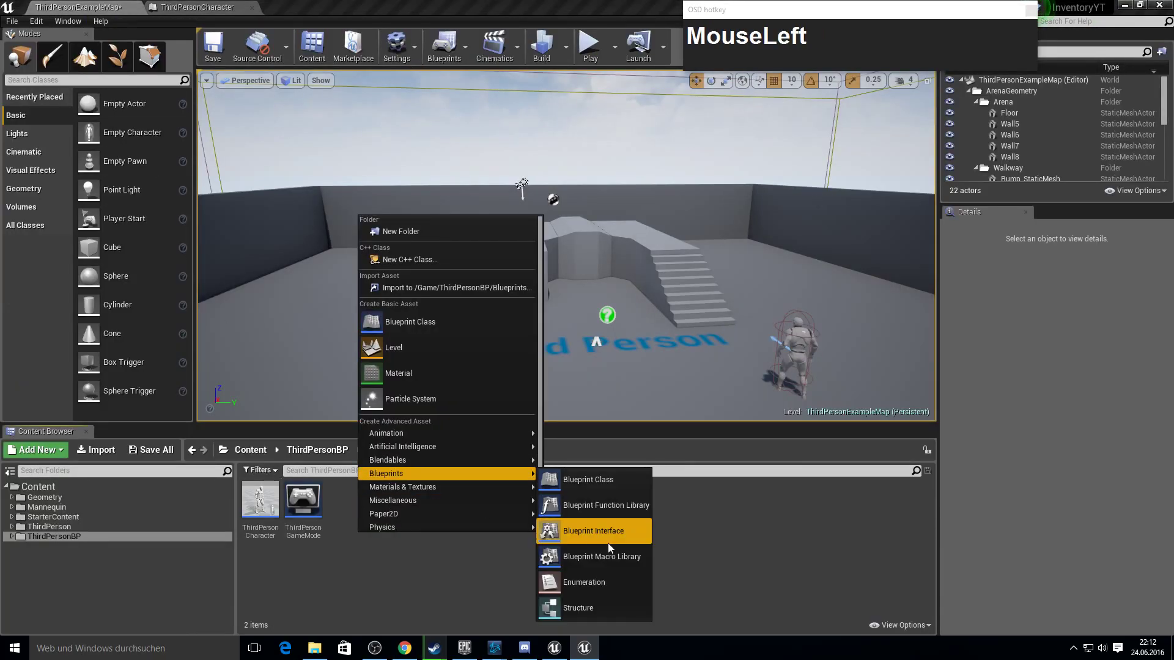
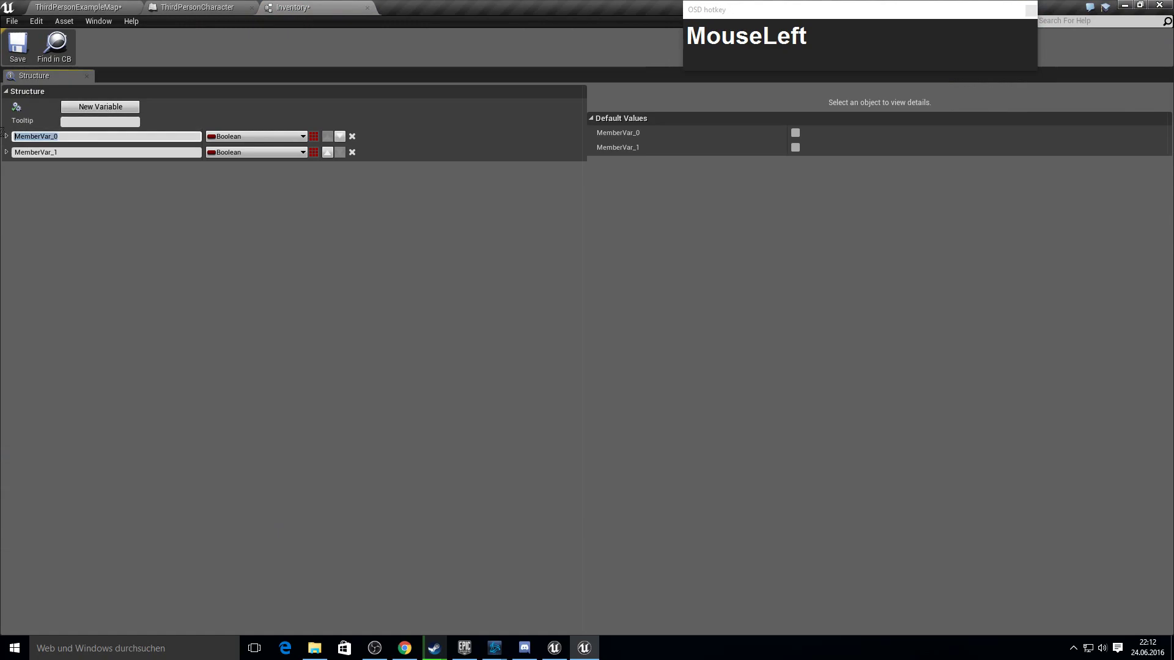
{"action": "type", "text": "Id"}
{"action": "key", "text": "Return"}
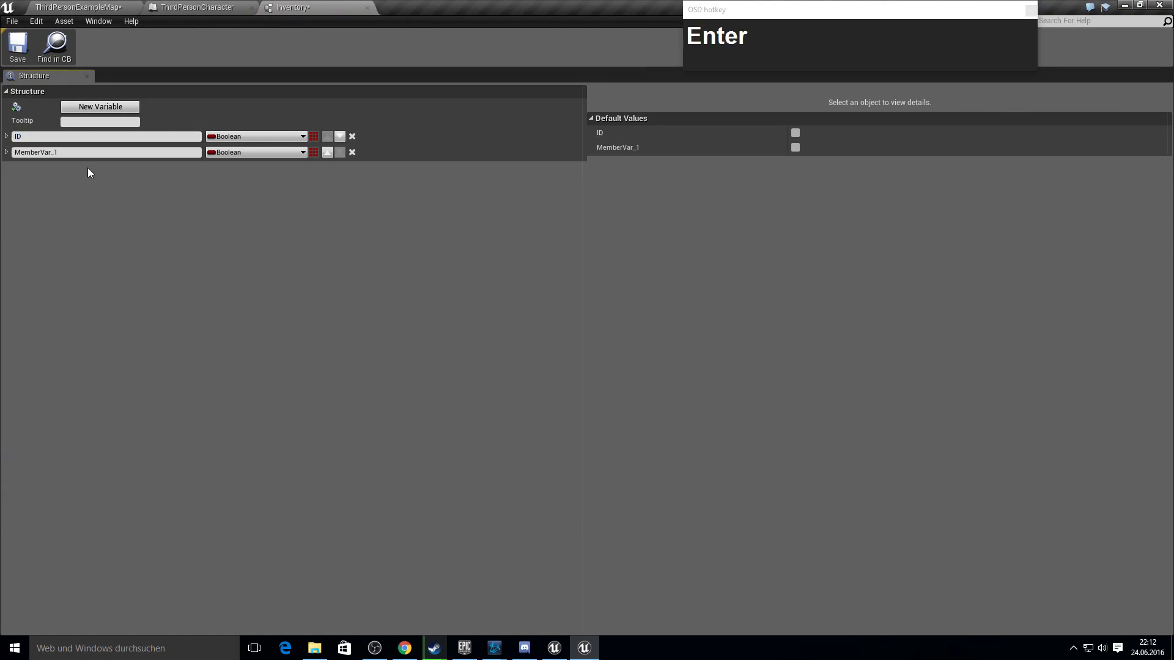
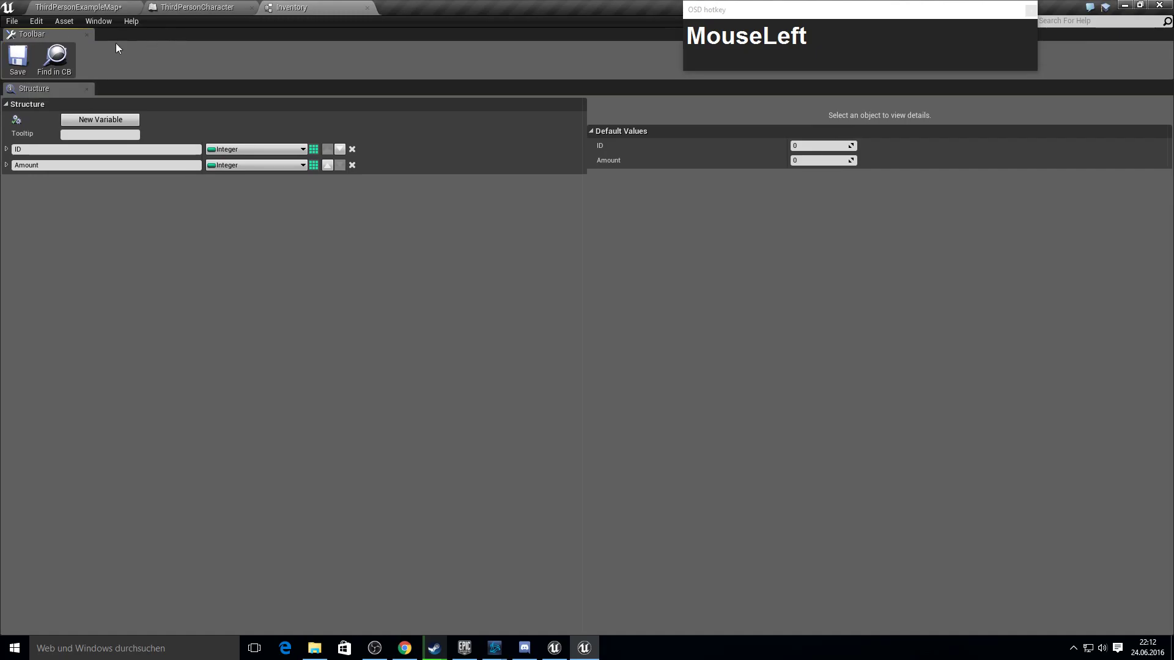
- Add a character variable named Inventory
{"action": "left_click", "coordinate": [165, 332]}
{"action": "type", "text": "Inventory"}
{"action": "key", "text": "BackSpace"}
{"action": "key", "text": "Return"}
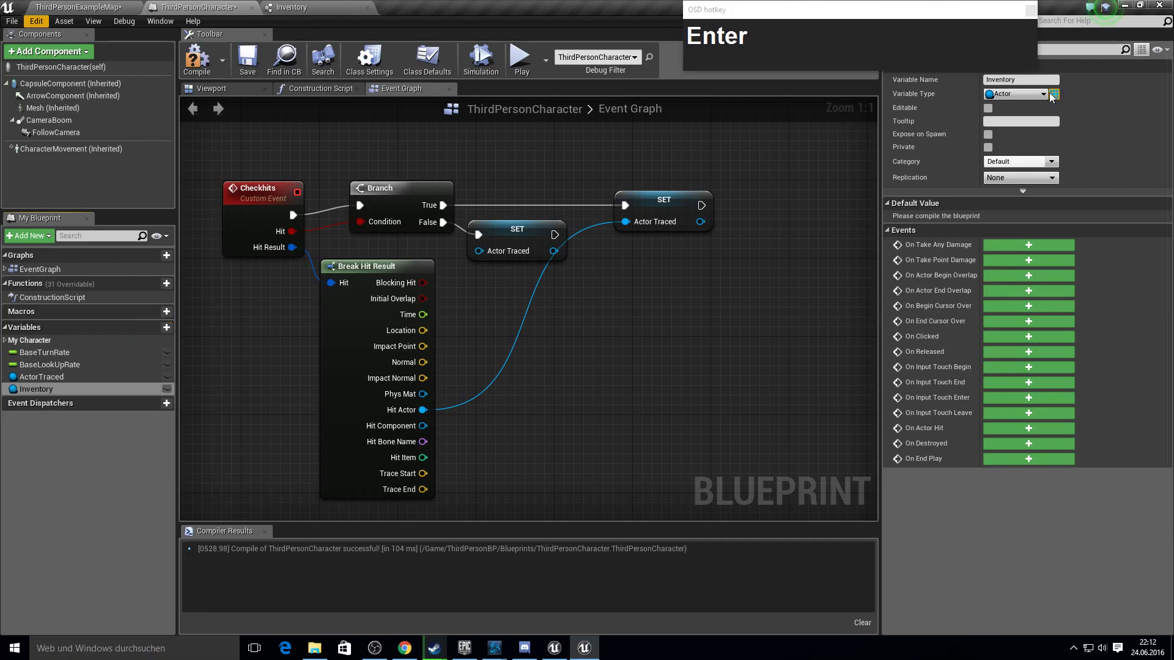
- Make Inventory an array of Inventory structures and compile
{"action": "left_click", "coordinate": [1045, 100]}
{"action": "type", "text": "In"}
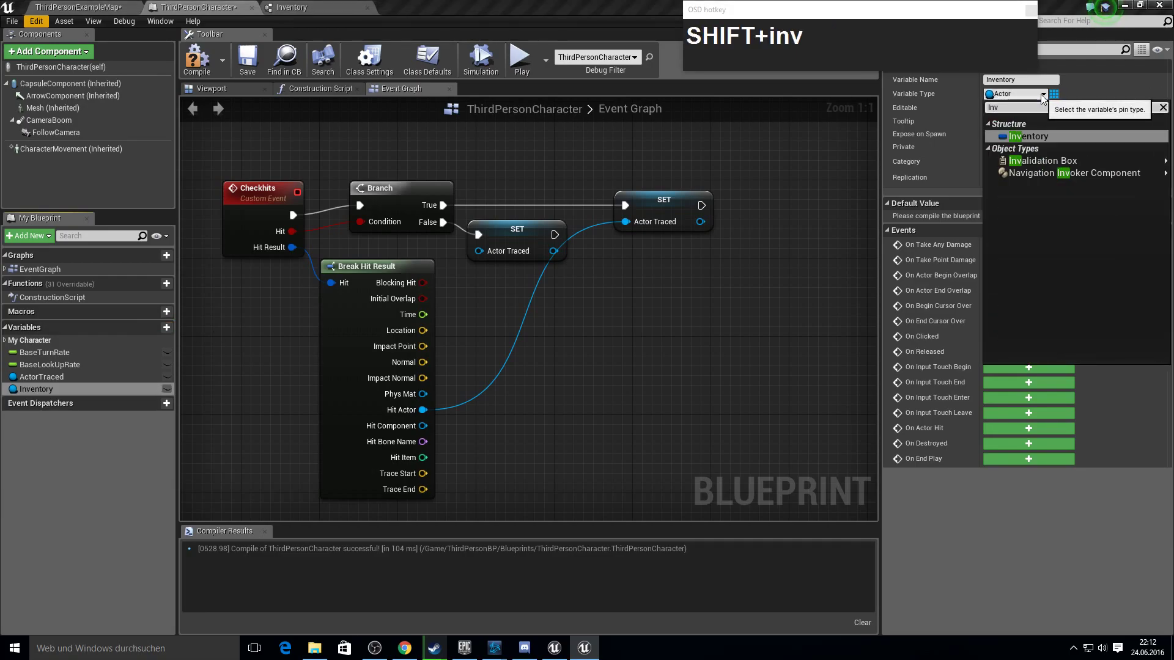
{"action": "key", "text": "Return"}
{"action": "left_click_drag", "start_coordinate": [1064, 102], "coordinate": [550, 433]}
{"action": "key", "text": "F10"}
- Add an E keyboard key event node to the character graph
{"action": "right_click", "coordinate": [510, 479]}
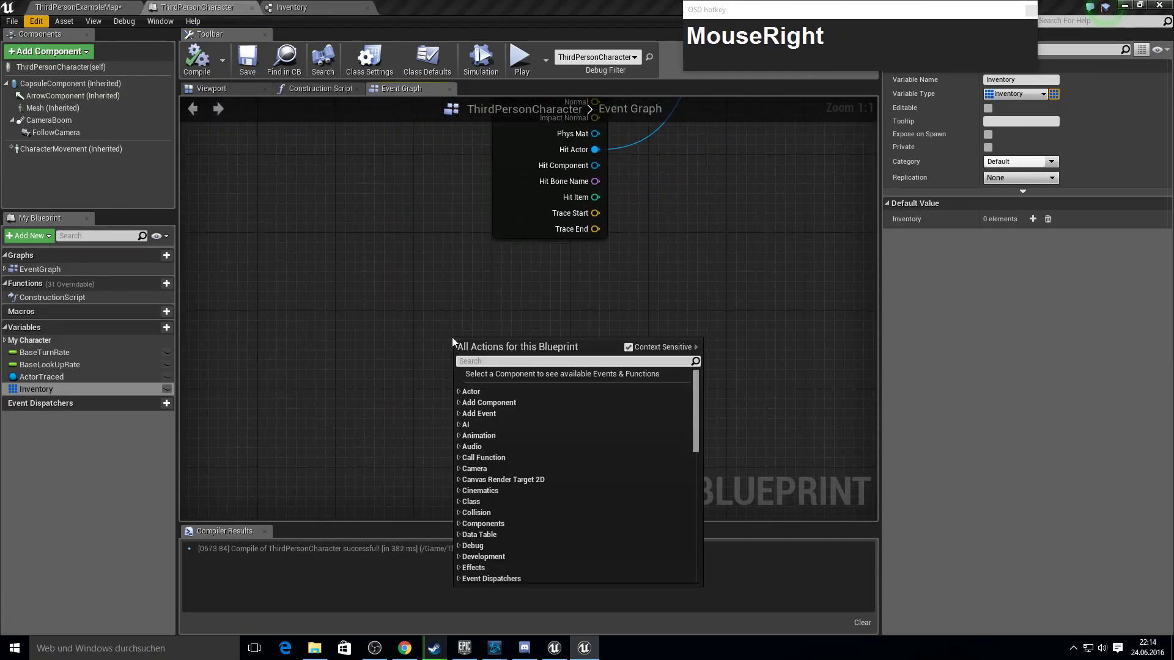
{"action": "type", "text": "keyboard"}
{"action": "scroll", "scroll_direction": "up", "scroll_amount": 3}
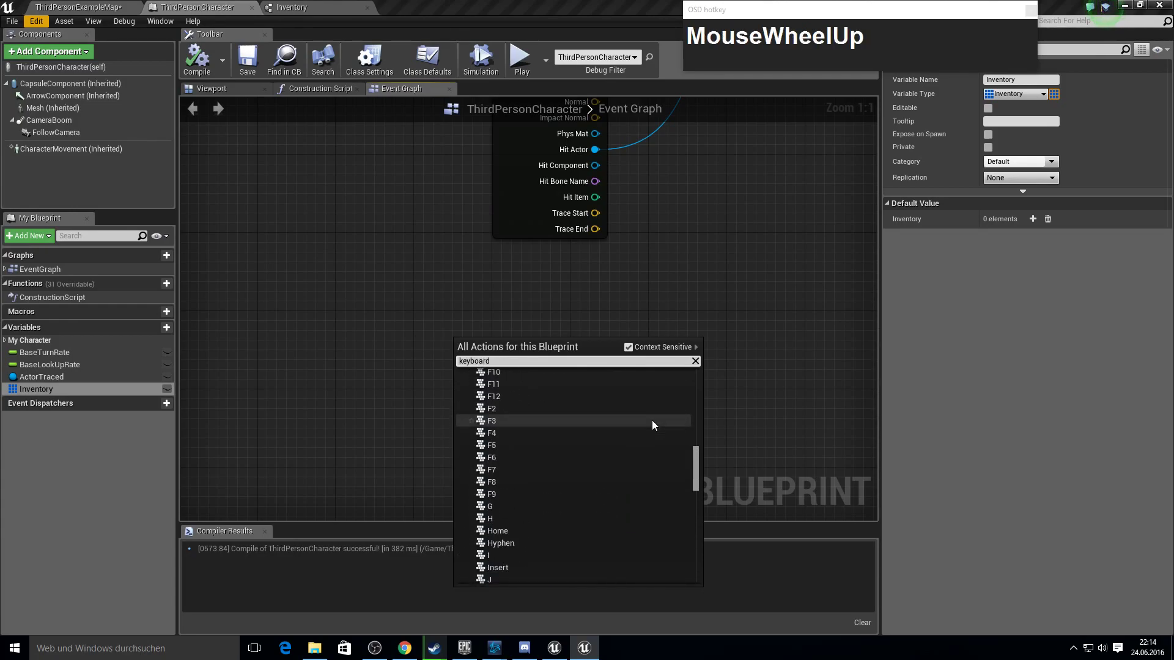
{"action": "scroll", "scroll_direction": "up", "scroll_amount": 3}
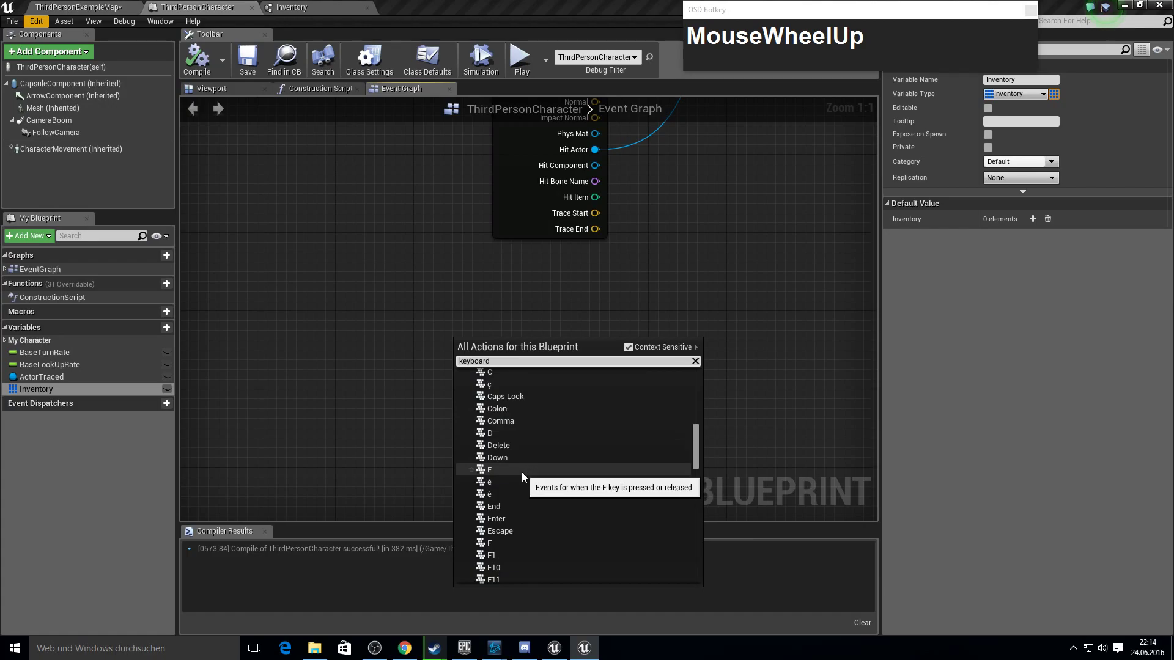
{"action": "left_click", "coordinate": [516, 473]}
{"action": "right_click", "coordinate": [519, 359]}
{"action": "left_click", "coordinate": [567, 356]}
{"action": "key", "text": "F10"}
- Show the Blueprints asset-creation choices in the Content Browser
{"action": "left_click", "coordinate": [82, 3]}
{"action": "right_click", "coordinate": [497, 556]}
{"action": "left_click", "coordinate": [538, 498]}
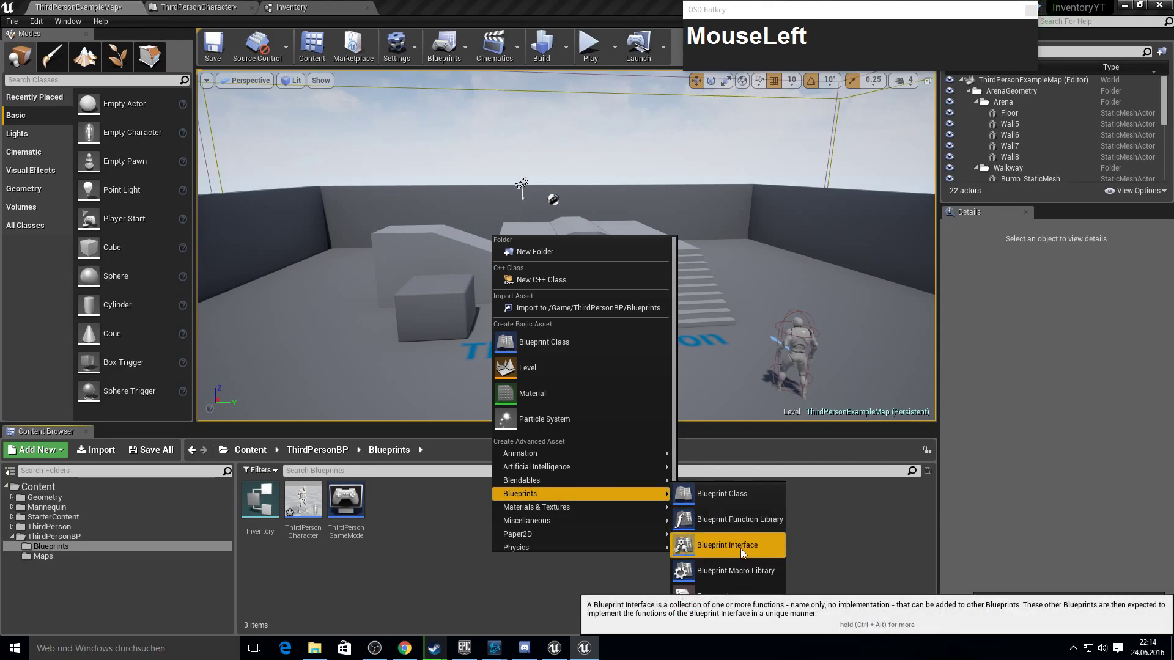
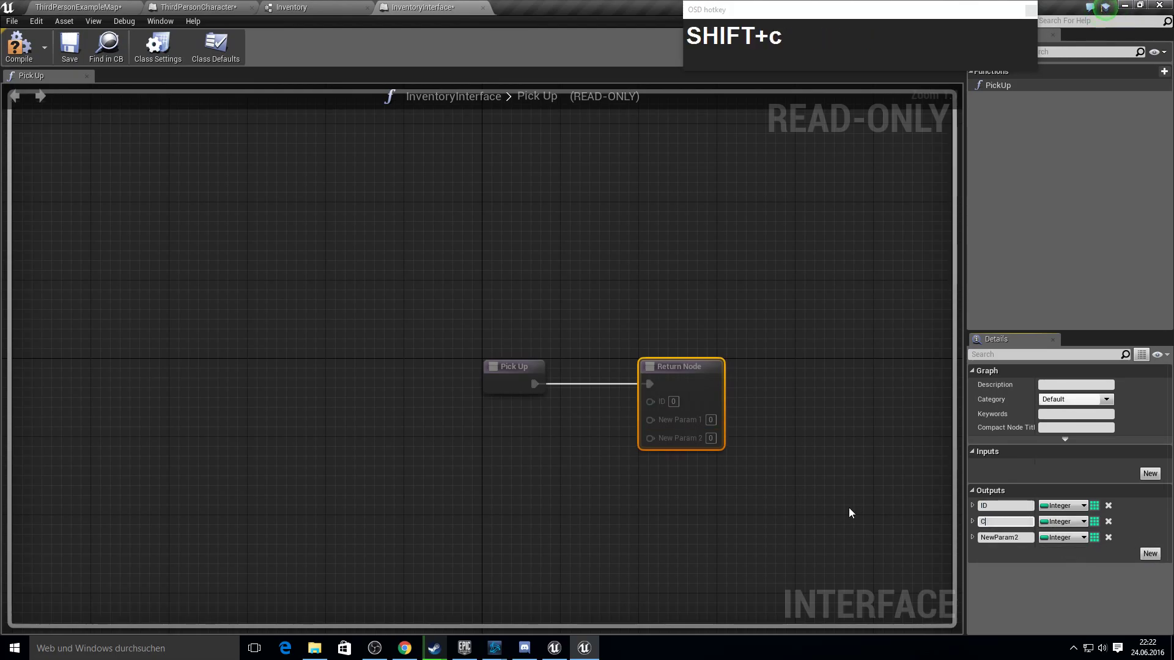
- Name the Pick Up outputs CanPickedUp and Amount, save InventoryInterface, and return to the character
{"action": "type", "text": "n"}
{"action": "type", "text": "cked"}
{"action": "key", "text": "shift+Up"}
{"action": "key", "text": "Return"}
{"action": "left_click", "coordinate": [1078, 529]}
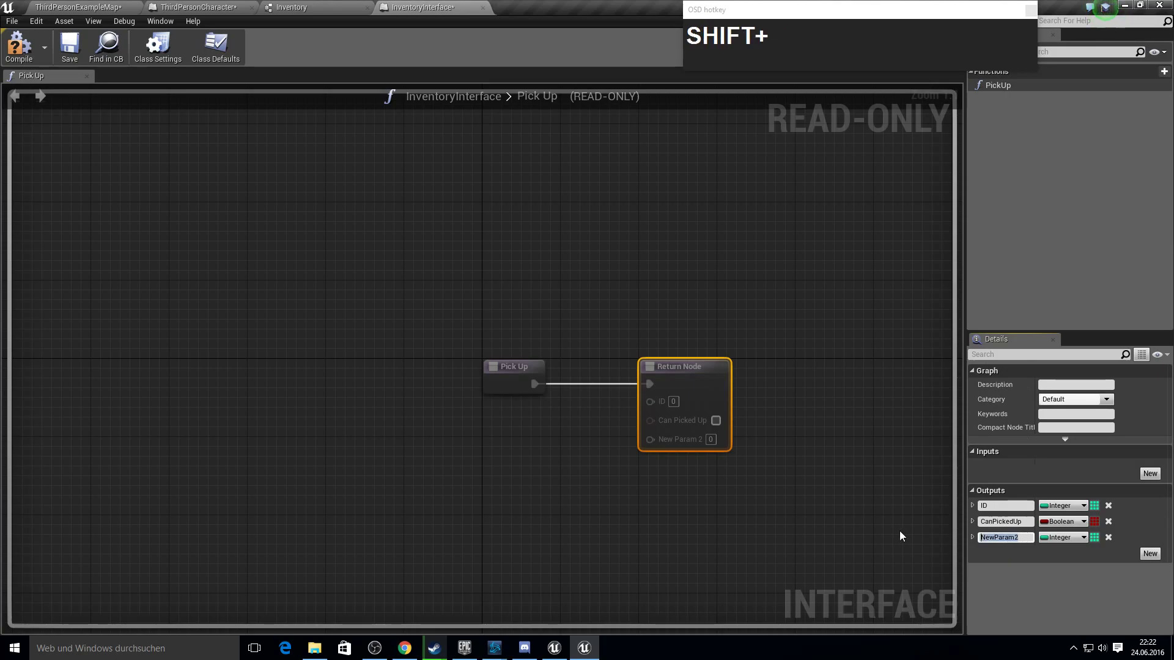
{"action": "type", "text": "Amount"}
{"action": "key", "text": "Return"}
{"action": "left_click", "coordinate": [33, 55]}
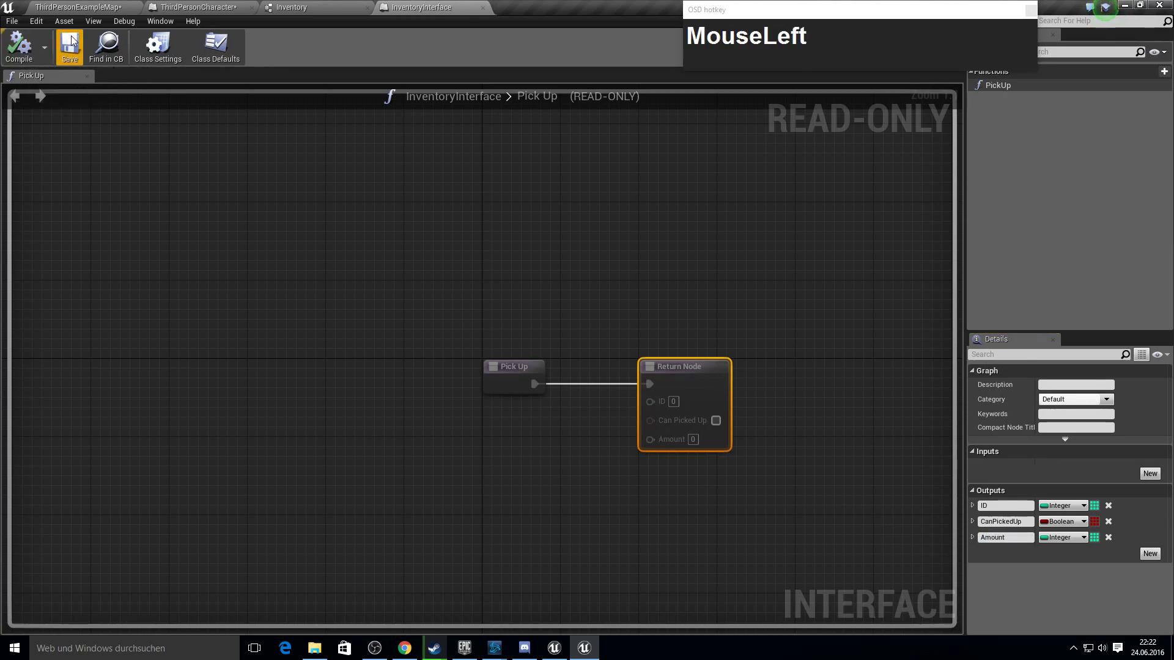
{"action": "left_click", "coordinate": [322, 305]}
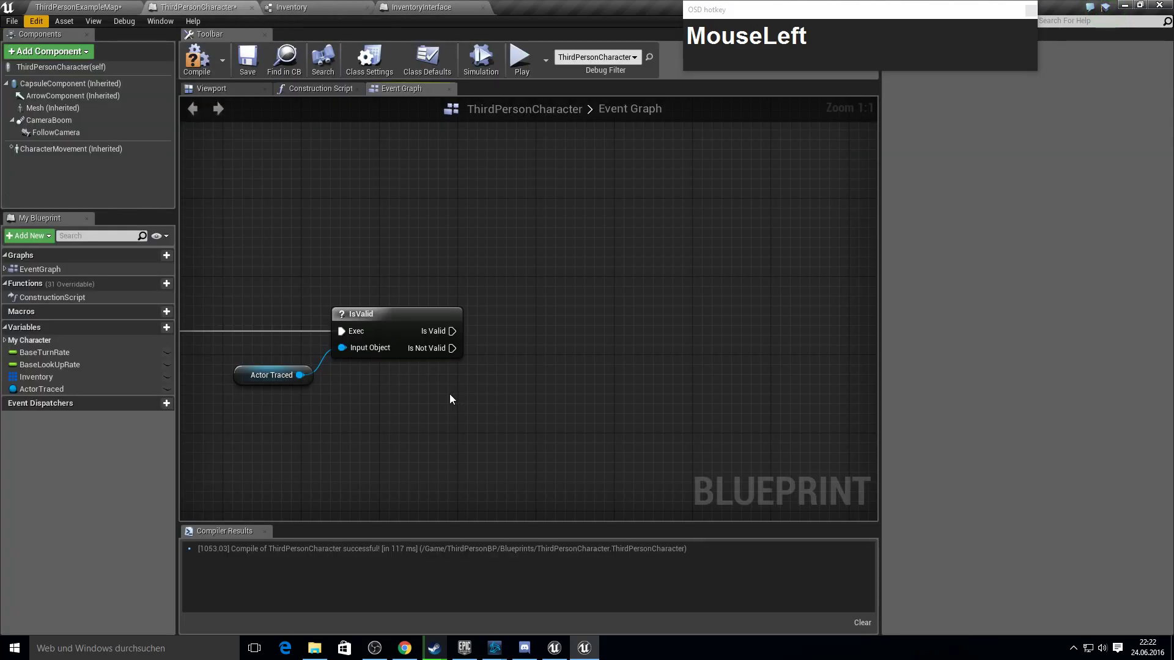
- Call Pick Up on Actor Traced and add a Boolean variable named found
{"action": "key", "text": "F10"}
{"action": "right_click", "coordinate": [524, 385]}
{"action": "type", "text": "pick"}
{"action": "key", "text": "Return"}
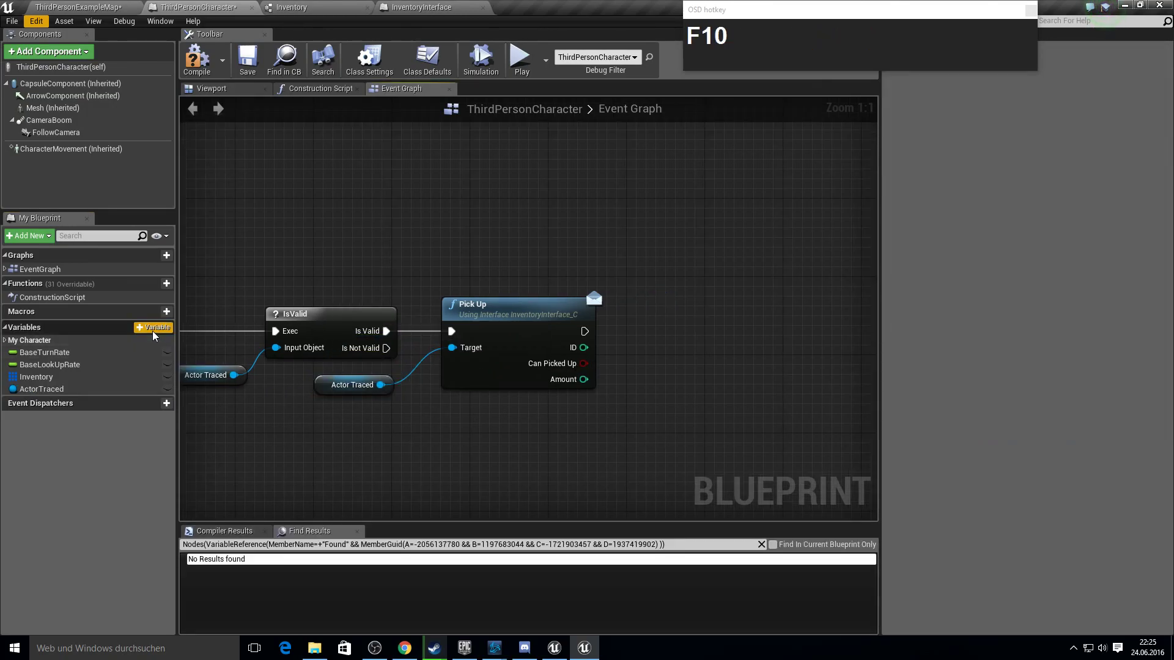
{"action": "left_click", "coordinate": [157, 335]}
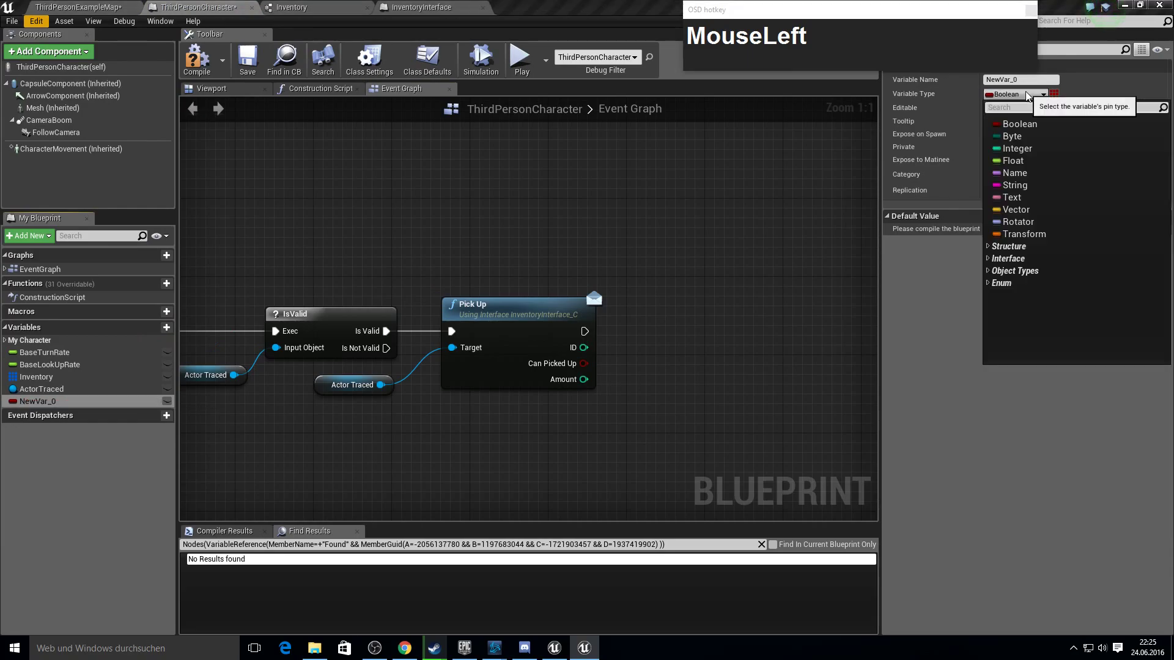
{"action": "type", "text": "found"}
{"action": "key", "text": "Return"}
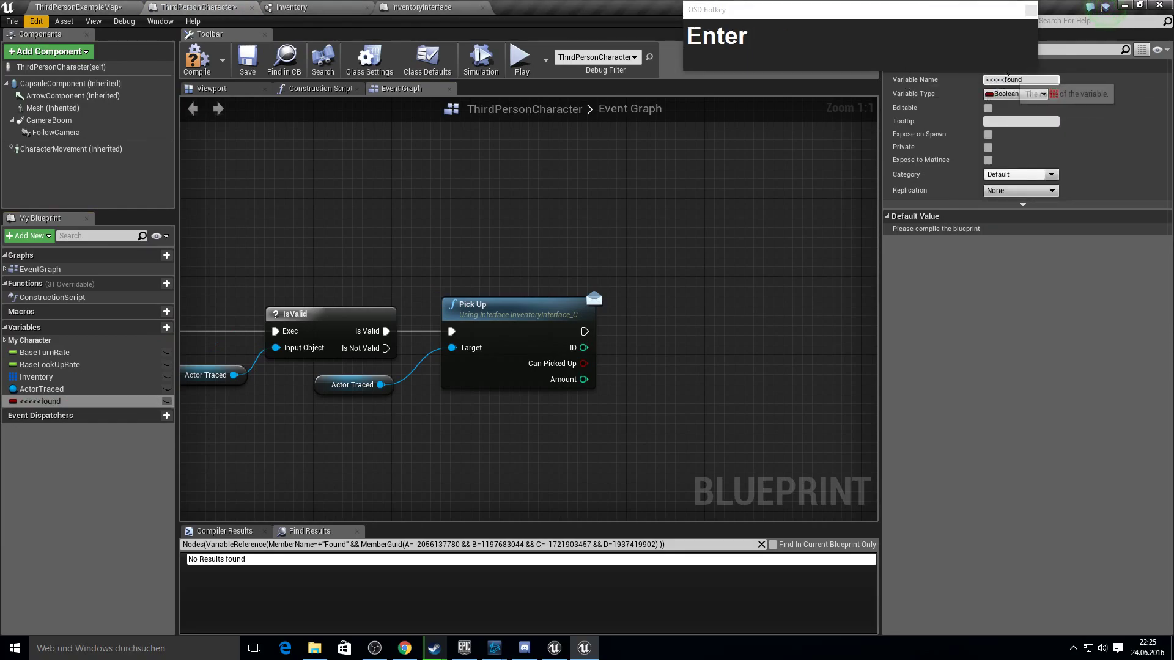
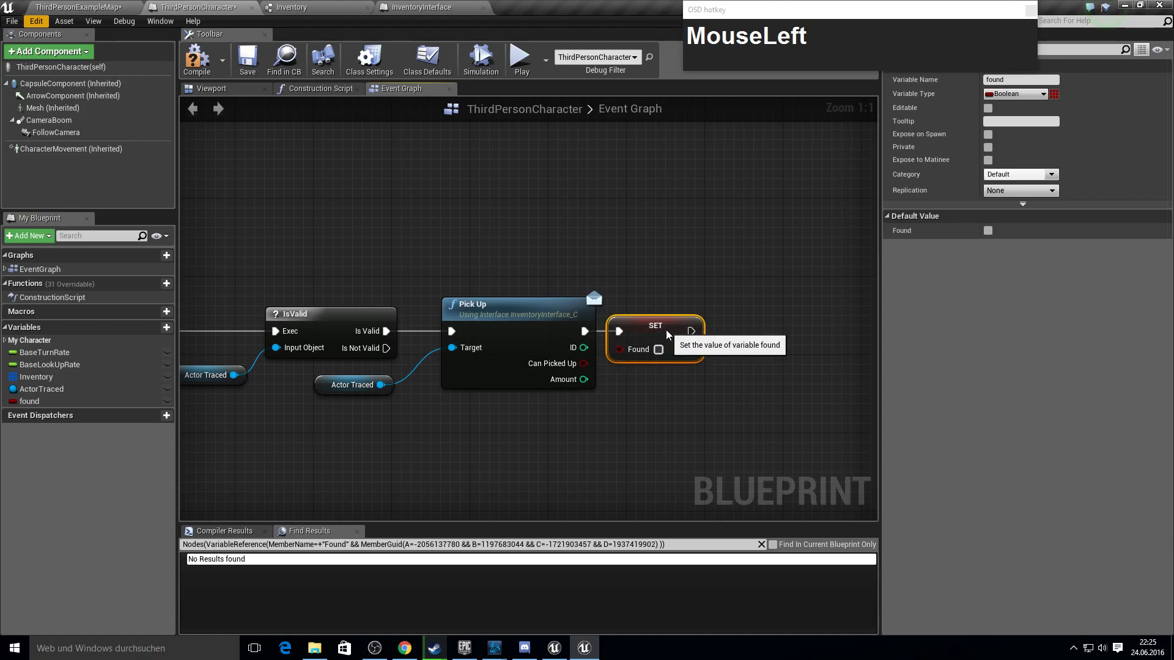
- Add a Branch after setting found and start a node from its True output
{"action": "type", "text": "branch"}
{"action": "key", "text": "Return"}
{"action": "key", "text": "Tab"}
{"action": "left_click_drag", "start_coordinate": [777, 344], "coordinate": [714, 378]}
{"action": "right_click", "coordinate": [714, 378]}
- On Branch True, add a ForEachLoop iterating over the Inventory array
{"action": "left_click", "coordinate": [626, 329]}
{"action": "type", "text": "MouseLeftfor_eac"}
{"action": "key", "text": "Down"}
{"action": "key", "text": "Return"}
{"action": "left_click", "coordinate": [704, 341]}
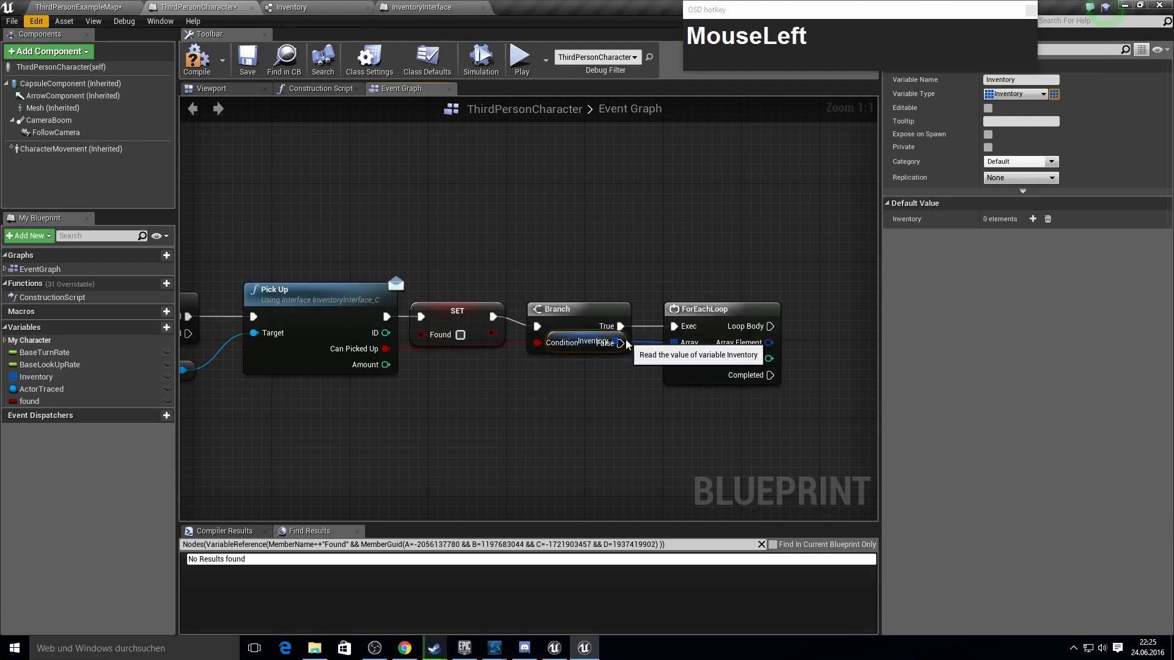
{"action": "key", "text": "Tab"}
{"action": "left_click", "coordinate": [738, 253]}
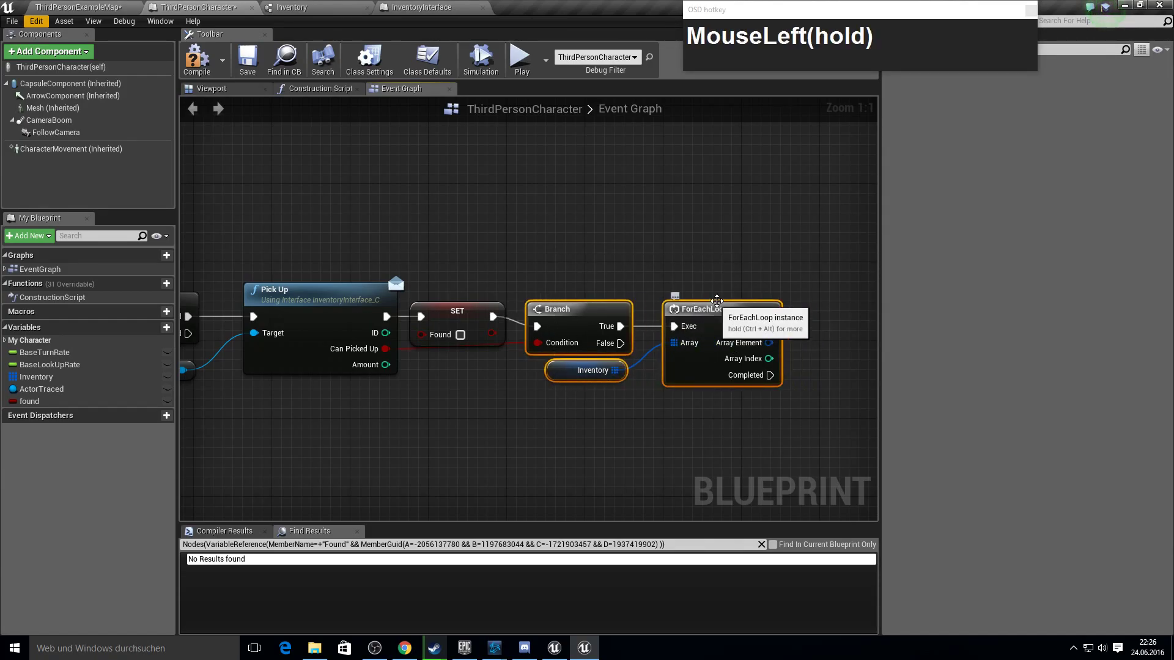
{"action": "key", "text": "F10"}
- Break each Inventory element and compare its ID with an integer Equal node
{"action": "right_click", "coordinate": [632, 280]}
{"action": "left_click", "coordinate": [446, 279]}
{"action": "type", "text": "MouseLeftbreak"}
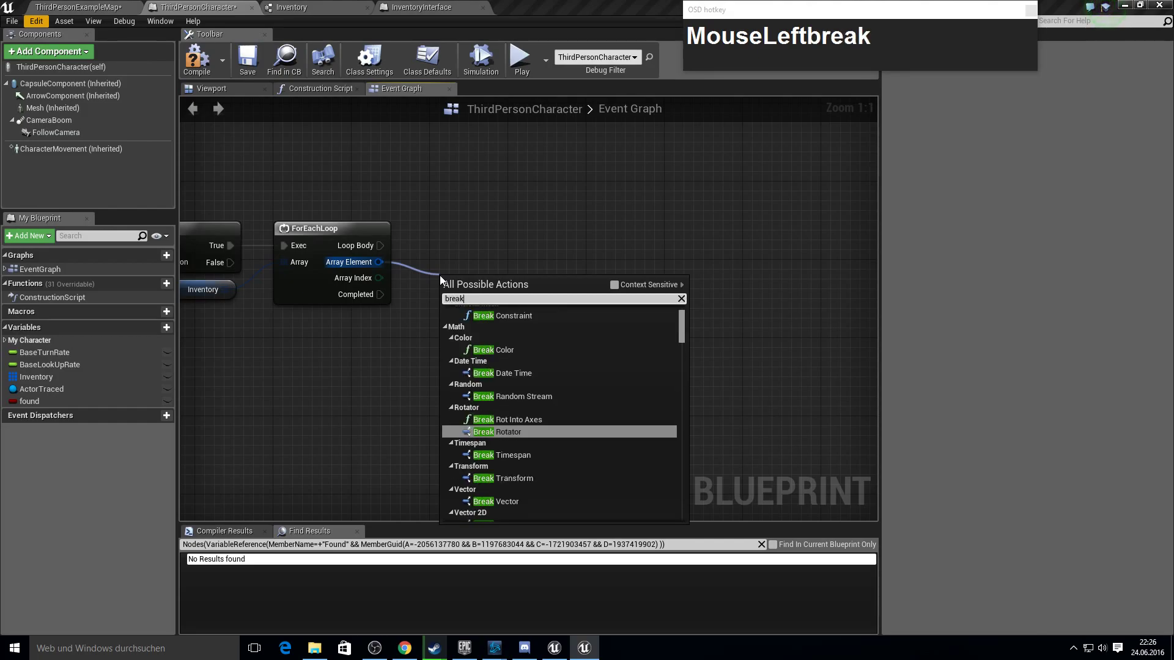
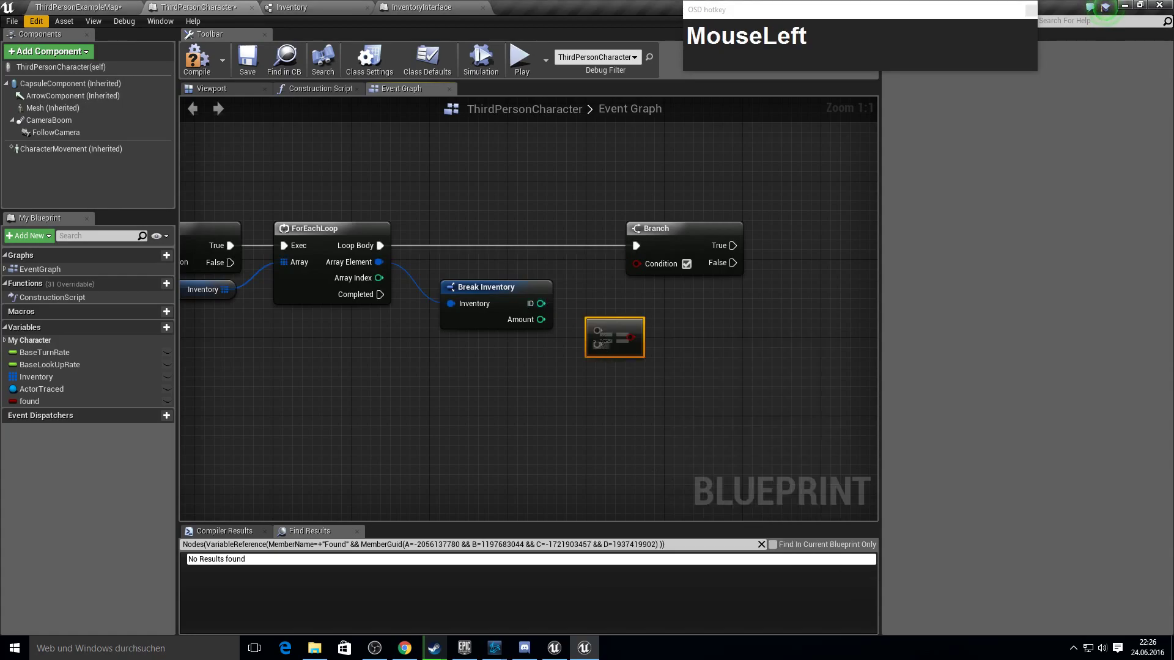
{"action": "key", "text": "Delete"}
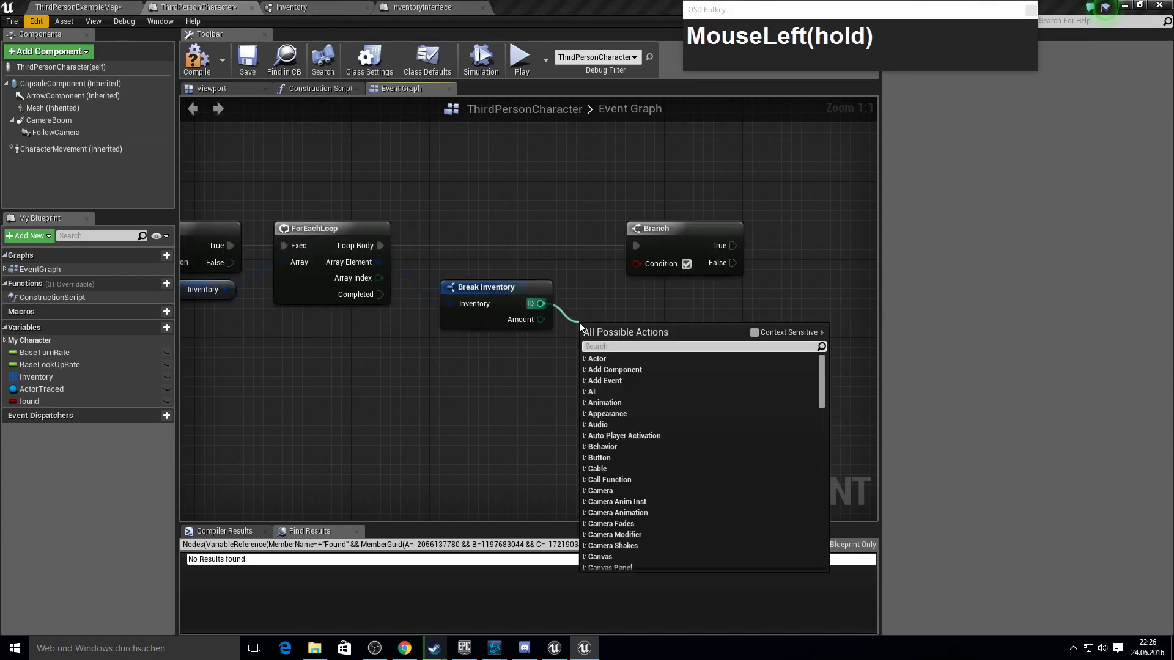
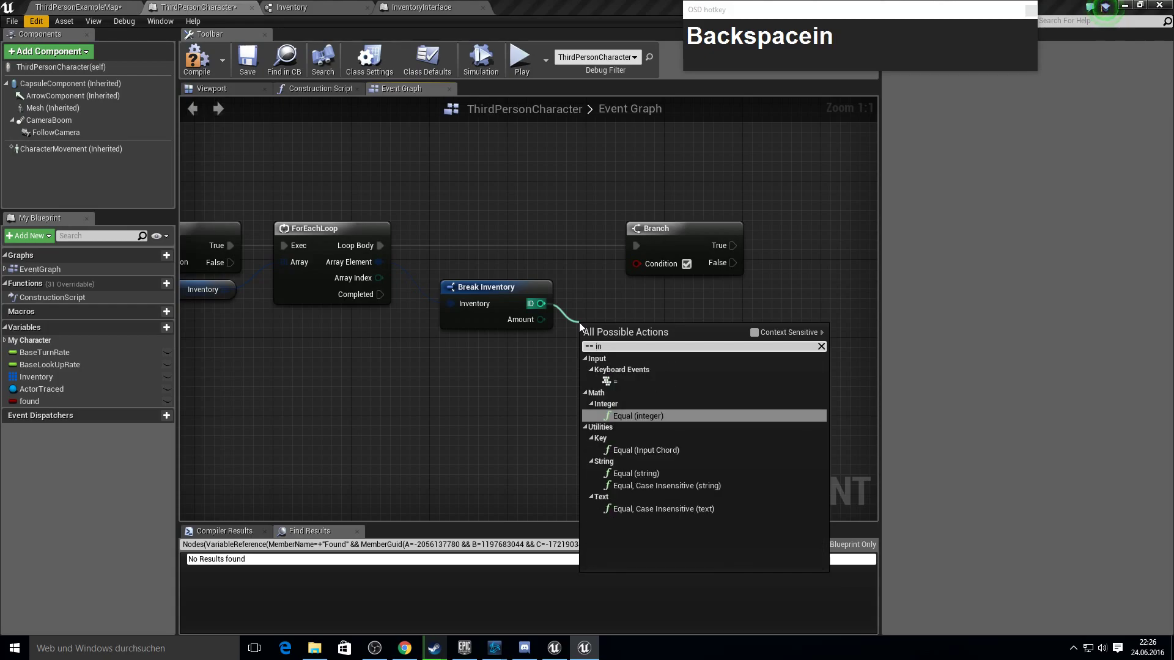
{"action": "key", "text": "Return"}
{"action": "left_click", "coordinate": [592, 352]}
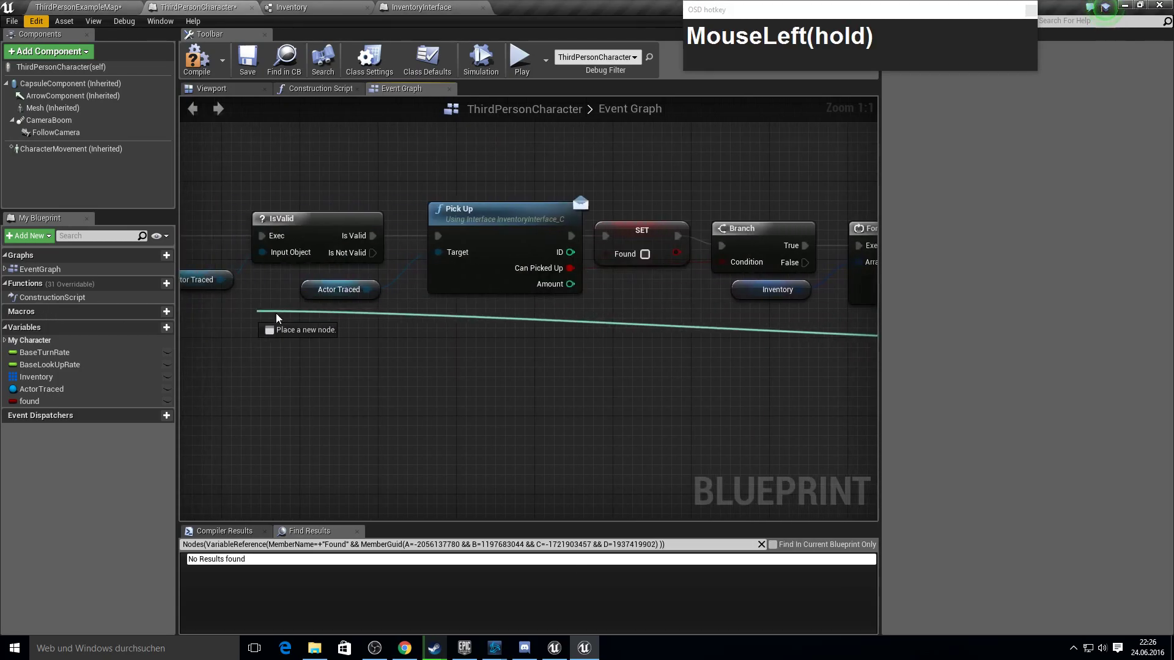
{"action": "right_click", "coordinate": [668, 311]}
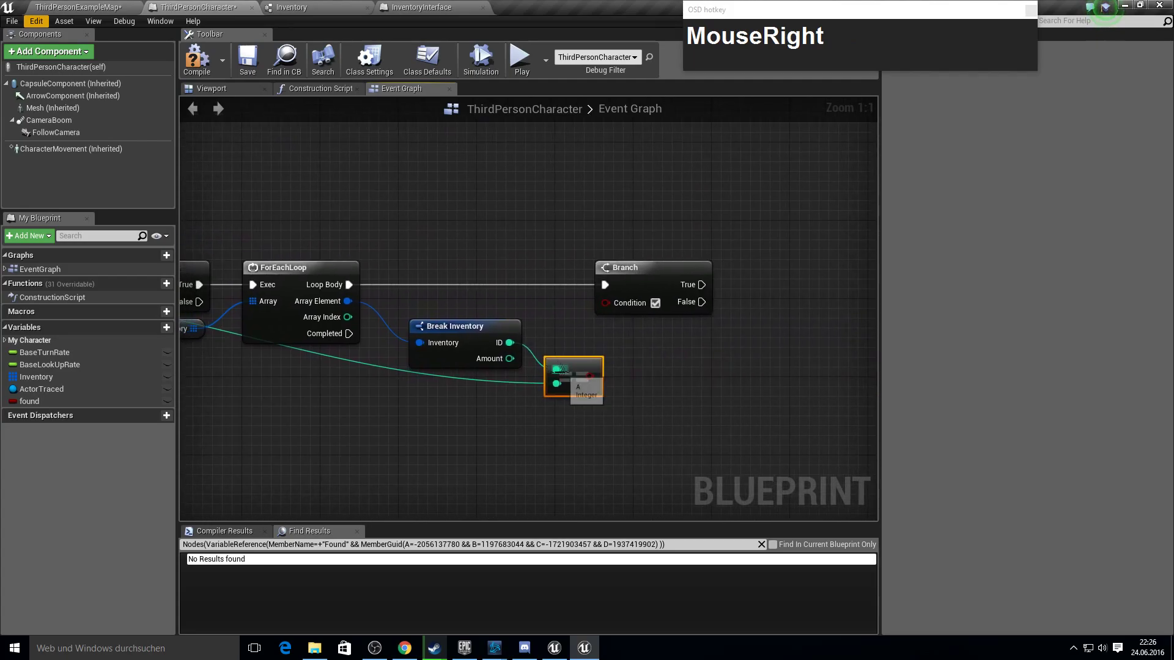
- Wire Equal into the Branch, set Found true, and add Set Array Elem on Inventory at Array Index
{"action": "left_click", "coordinate": [596, 382]}
{"action": "left_click_drag", "start_coordinate": [706, 387], "coordinate": [138, 403]}
{"action": "left_click", "coordinate": [137, 402]}
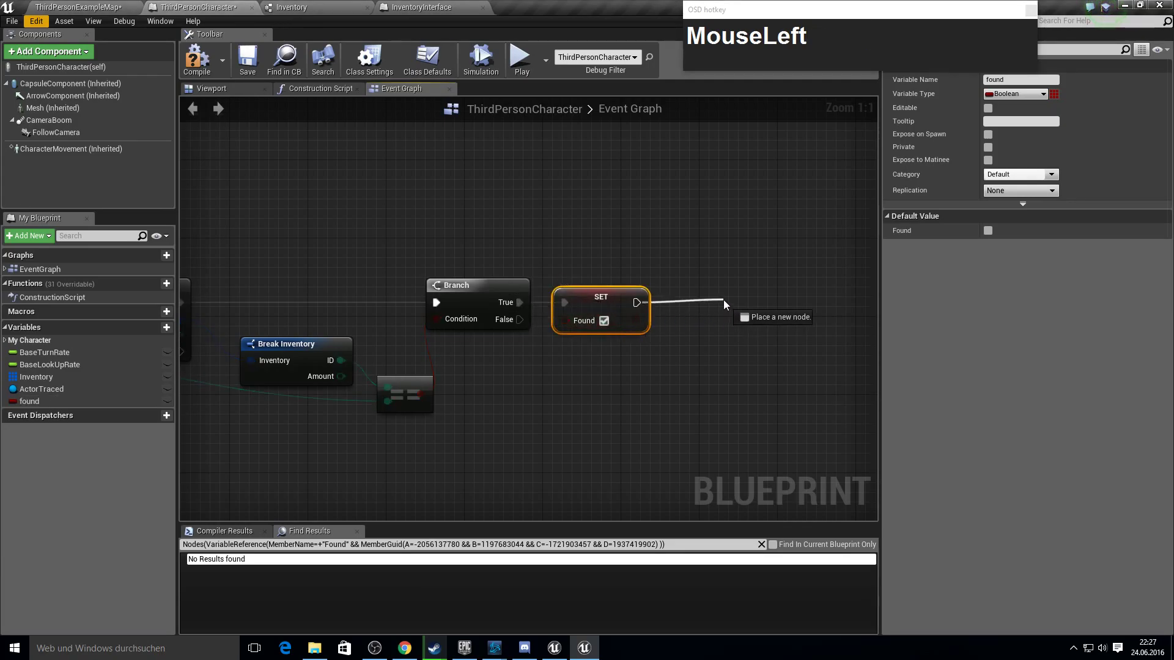
{"action": "type", "text": "MouseLeftset_arr"}
{"action": "key", "text": "Return"}
{"action": "left_click", "coordinate": [770, 307]}
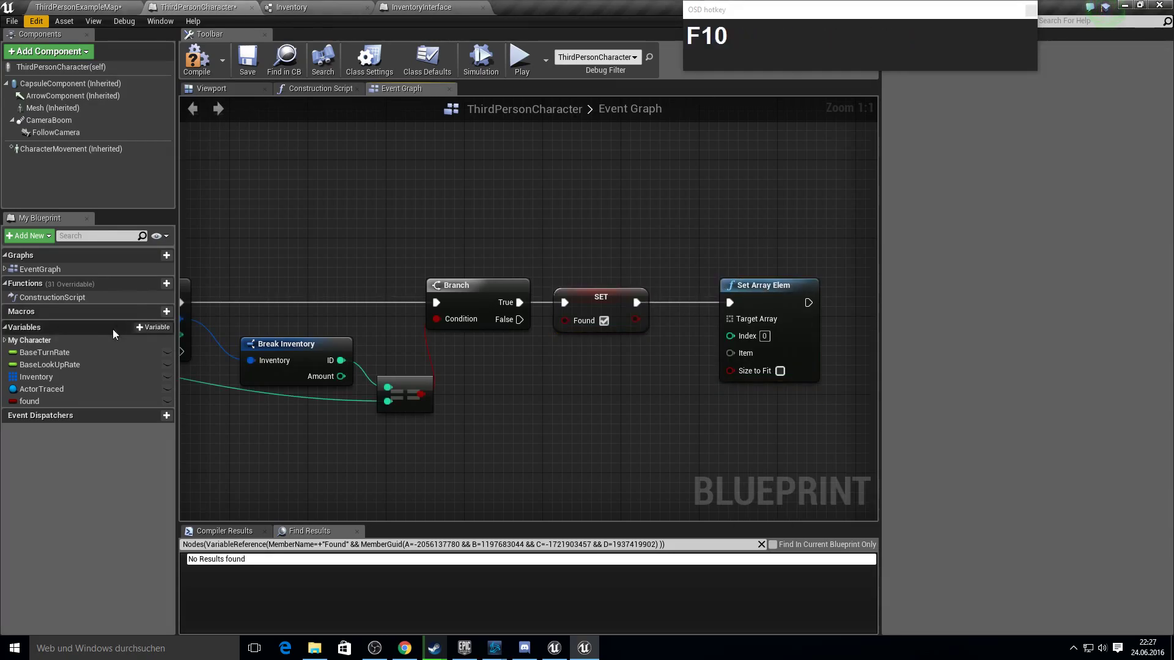
{"action": "left_click_drag", "start_coordinate": [74, 377], "coordinate": [721, 339]}
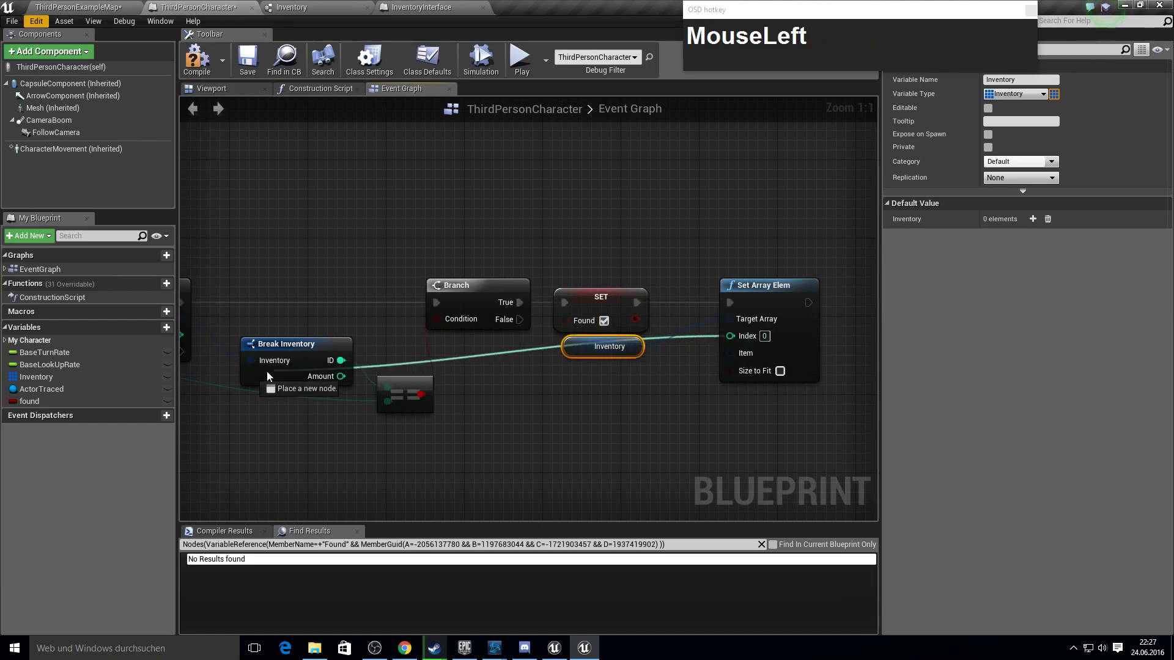
{"action": "key", "text": "F10"}
- Add an integer + node summing the element's Amount with the pickup Amount
{"action": "left_click", "coordinate": [366, 381]}
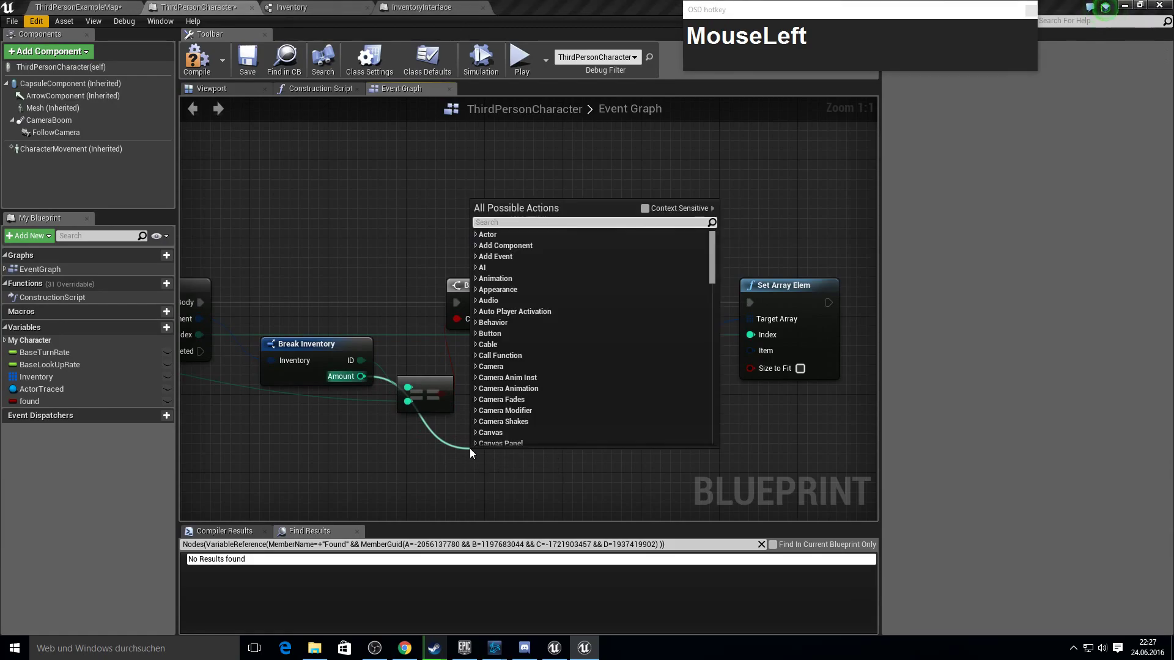
{"action": "type", "text": "floatup"}
{"action": "key", "text": "Return"}
{"action": "left_click", "coordinate": [493, 467]}
{"action": "key", "text": "Delete"}
{"action": "key", "text": "Delete"}
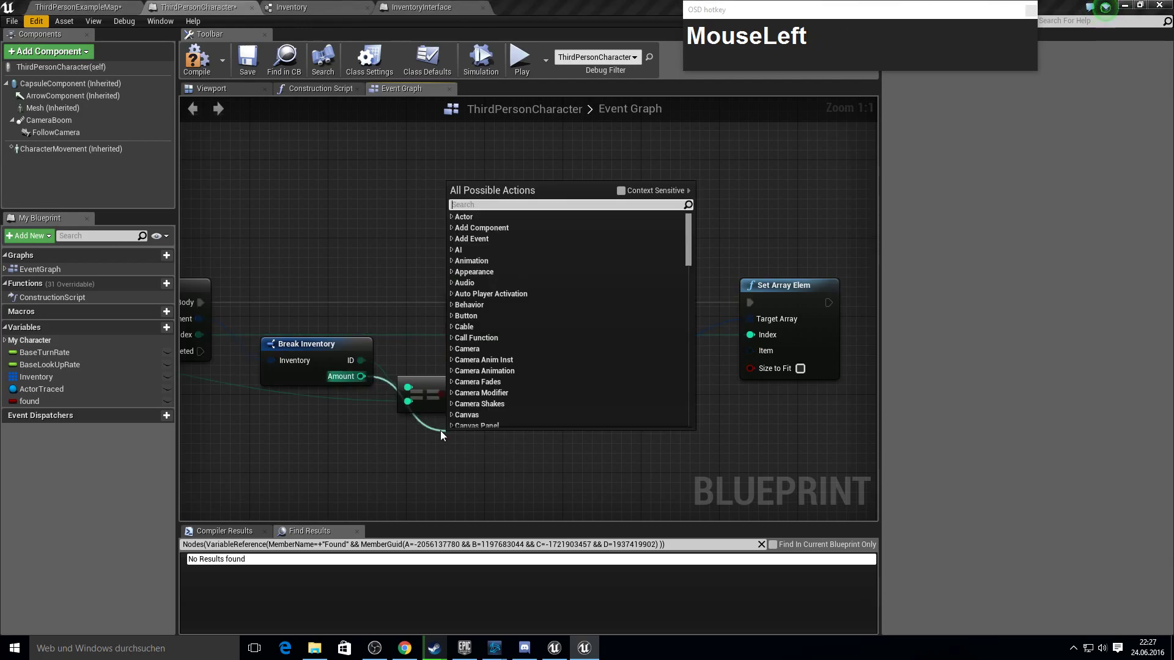
{"action": "key", "text": "space"}
{"action": "type", "text": "int"}
{"action": "key", "text": "Up"}
{"action": "key", "text": "Return"}
{"action": "left_click_drag", "start_coordinate": [531, 444], "coordinate": [522, 451]}
- Add a Make Inventory fed by the summed Amount and use it as the Set Array Elem item
{"action": "type", "text": "make_i"}
{"action": "type", "text": "nv"}
{"action": "key", "text": "Return"}
{"action": "left_click_drag", "start_coordinate": [625, 458], "coordinate": [541, 409]}
{"action": "right_click", "coordinate": [541, 409]}
{"action": "key", "text": "Tab"}
{"action": "left_click", "coordinate": [589, 408]}
{"action": "right_click", "coordinate": [587, 368]}
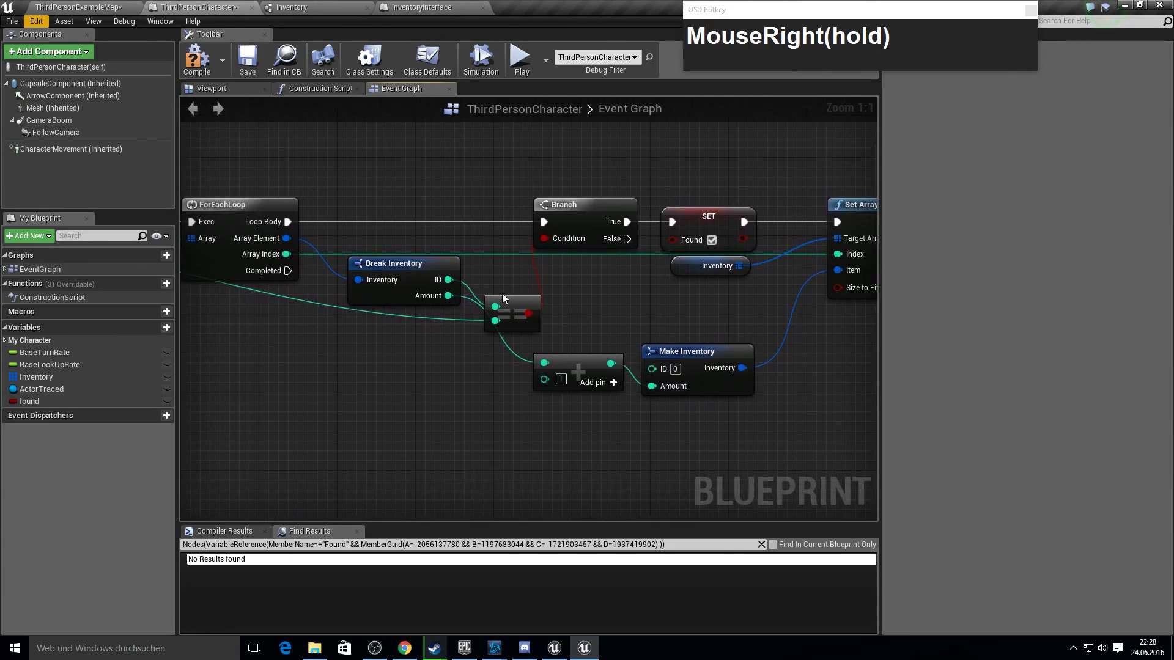
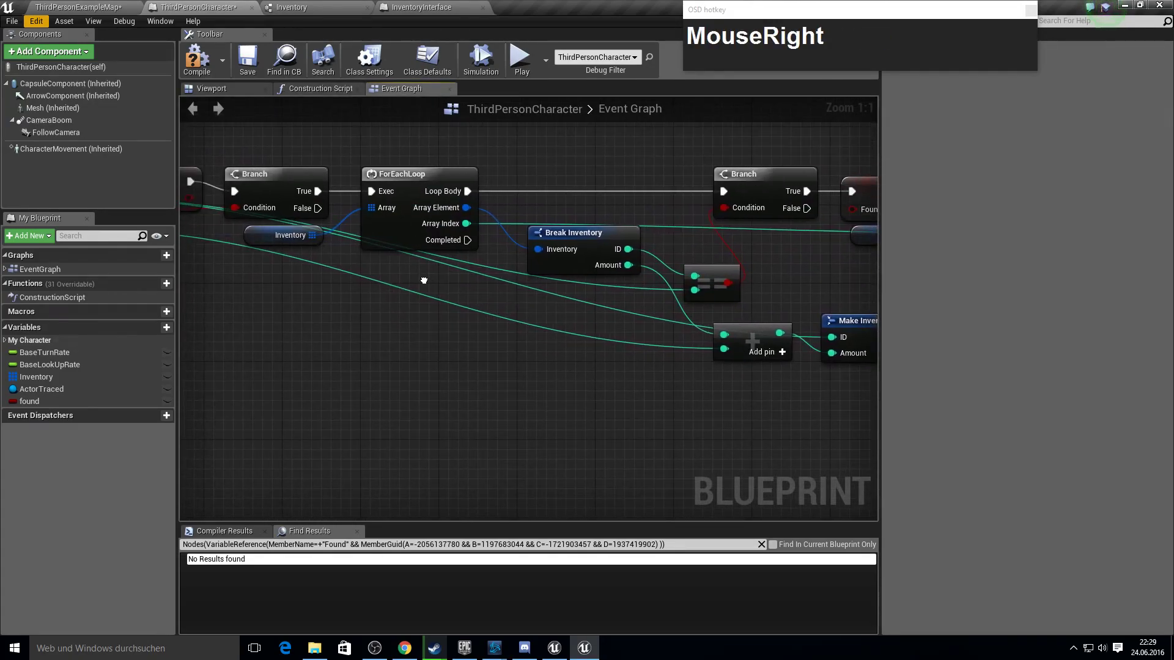
- After the loop, add a Branch whose condition is the Found variable
{"action": "left_click", "coordinate": [462, 234]}
{"action": "type", "text": "branch"}
{"action": "key", "text": "Return"}
{"action": "left_click", "coordinate": [71, 403]}
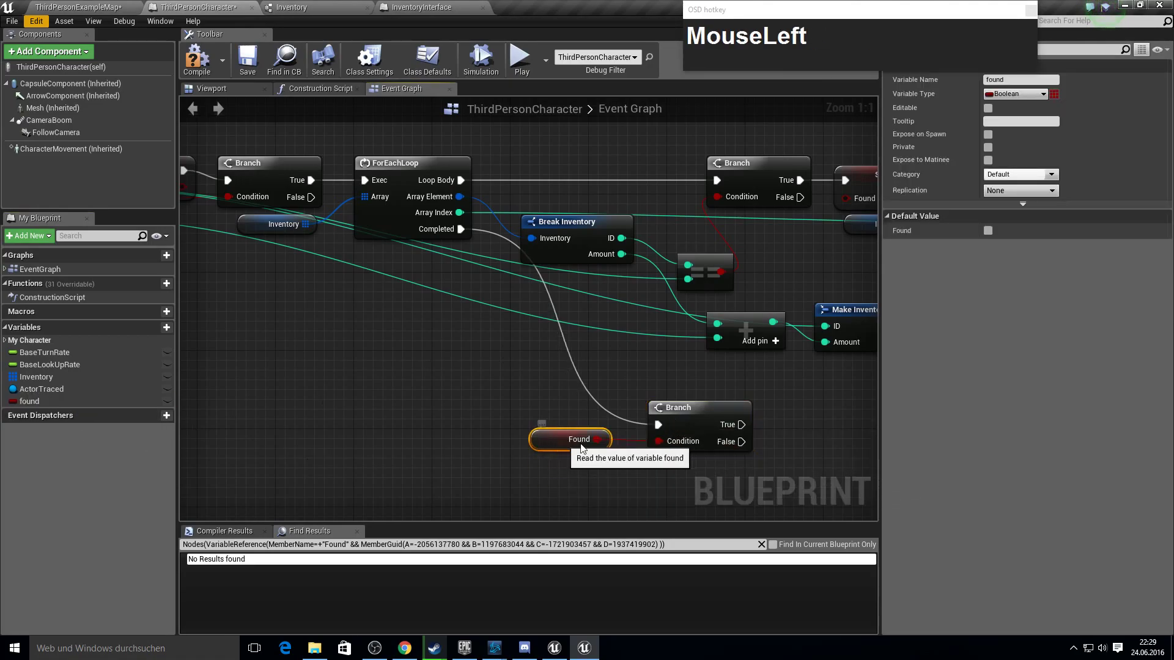
{"action": "right_click", "coordinate": [686, 464]}
{"action": "key", "text": "F10"}
{"action": "right_click", "coordinate": [546, 421]}
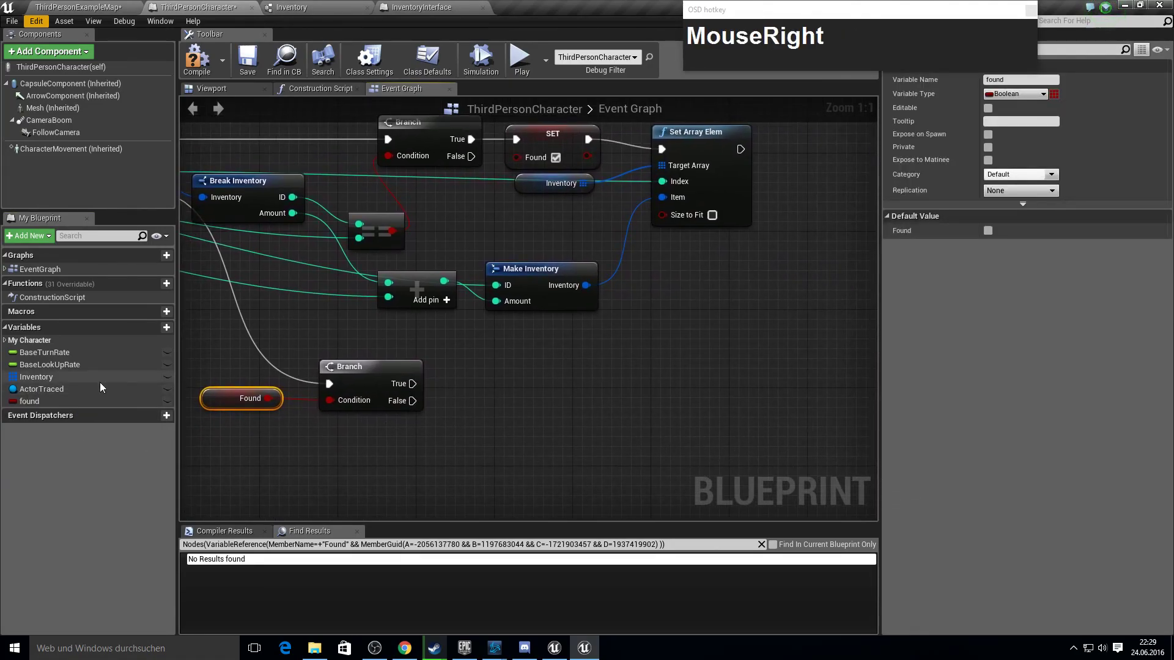
- On Branch True, add DestroyActor targeting Actor Traced
{"action": "left_click", "coordinate": [103, 386]}
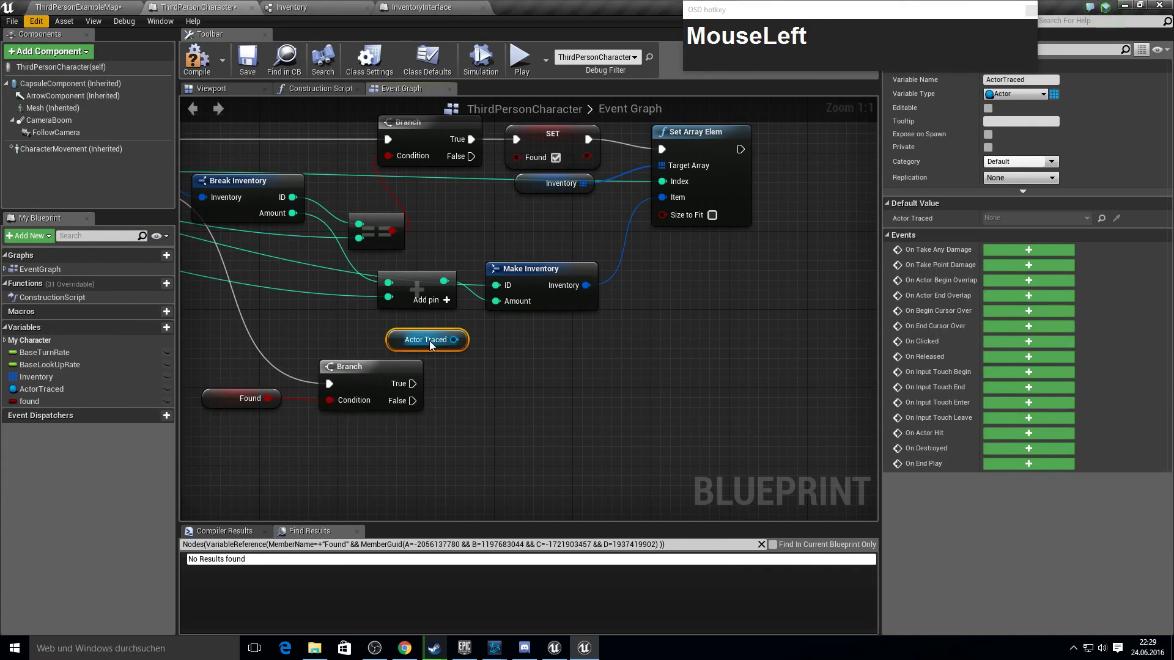
{"action": "type", "text": "MouseLeftdestroy"}
{"action": "type", "text": "MouseLeftdestroy_ac"}
{"action": "type", "text": "ctor"}
{"action": "key", "text": "Down"}
{"action": "key", "text": "Down"}
{"action": "key", "text": "Return"}
{"action": "left_click_drag", "start_coordinate": [530, 386], "coordinate": [677, 392]}
{"action": "key", "text": "F10"}
{"action": "right_click", "coordinate": [391, 401]}
- On Branch False, add an array Add node targeting Inventory
{"action": "left_click", "coordinate": [485, 379]}
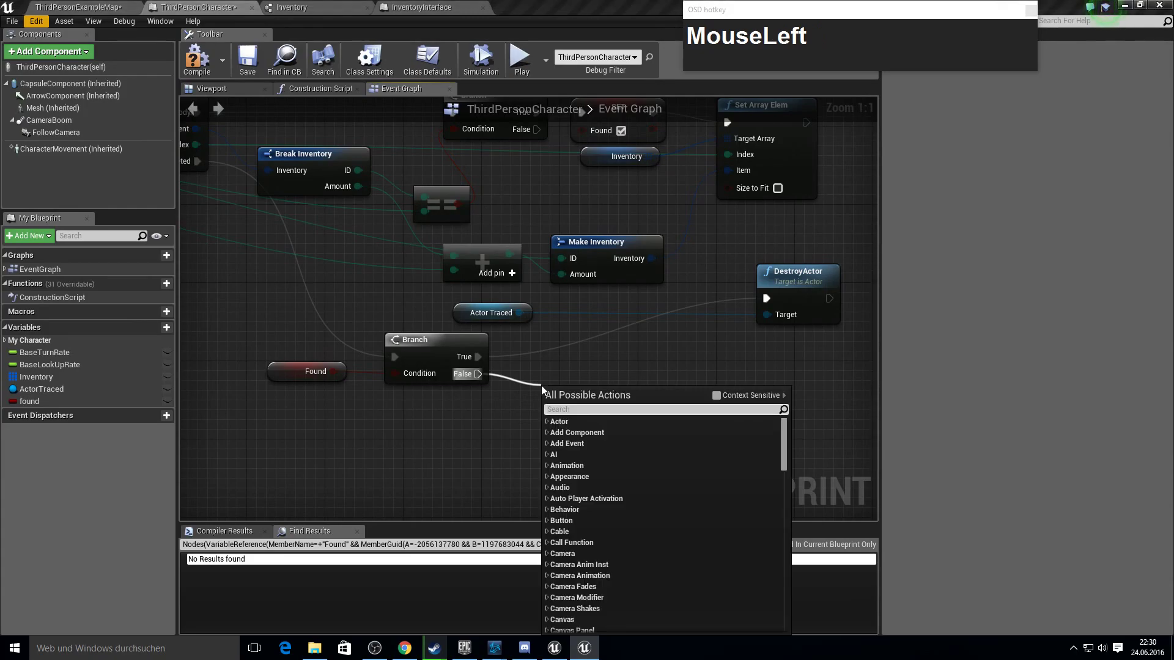
{"action": "type", "text": "add"}
{"action": "key", "text": "Return"}
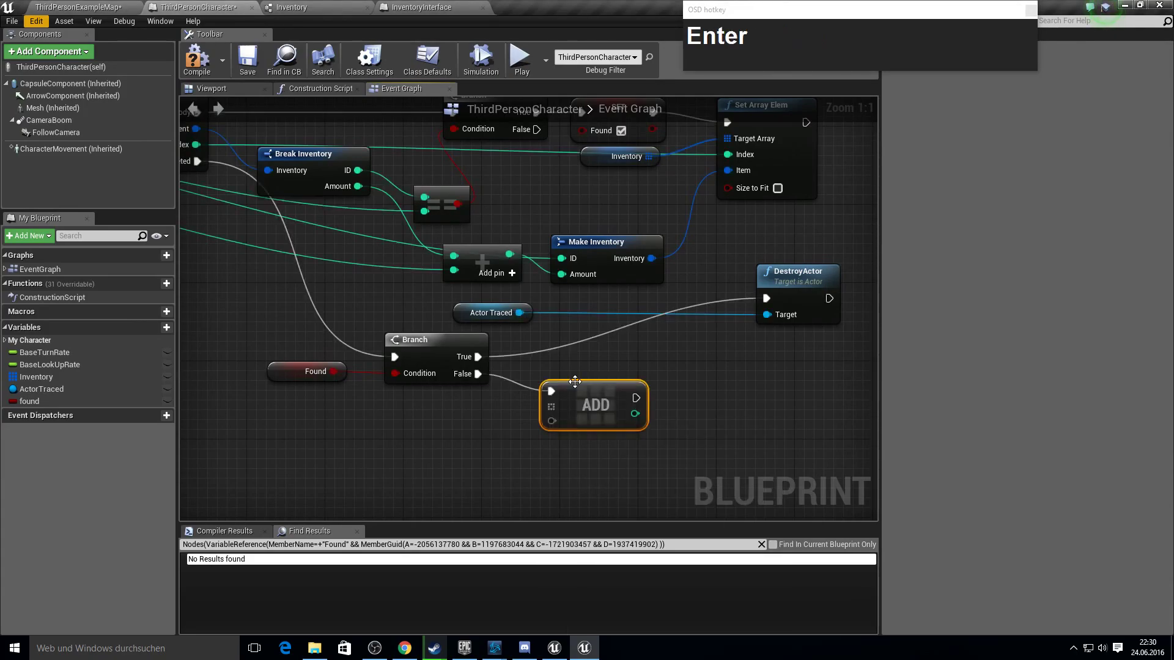
{"action": "left_click", "coordinate": [590, 403]}
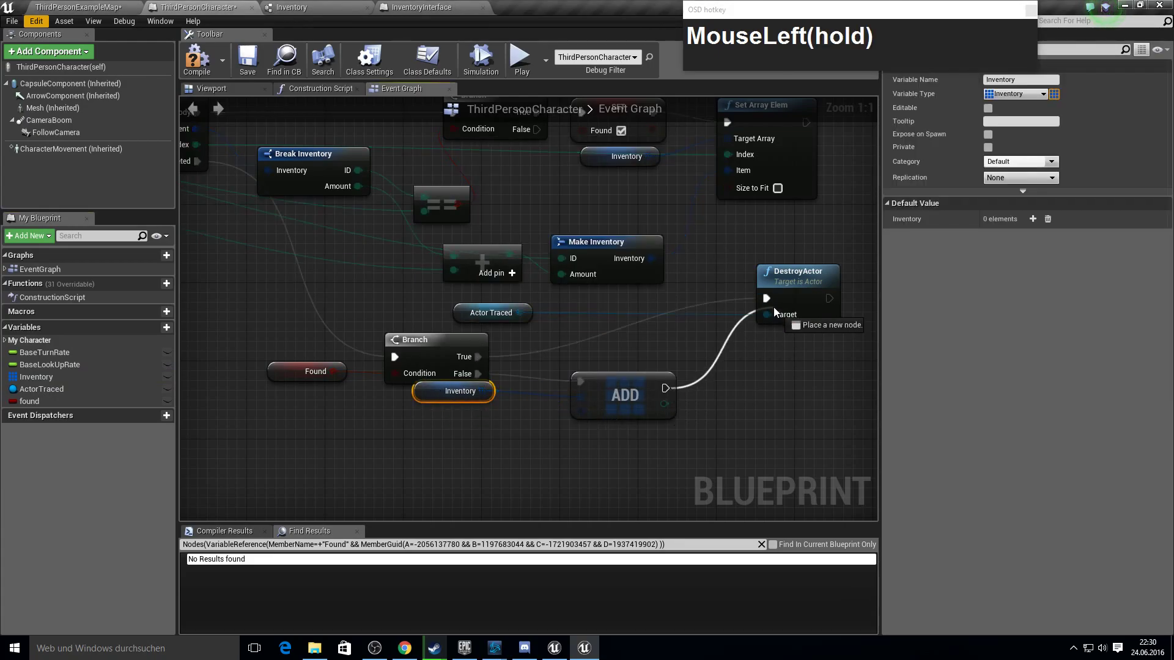
{"action": "key", "text": "F10"}
{"action": "scroll", "scroll_direction": "down", "scroll_amount": 3}
- Feed the Add node a Make Inventory built from Pick Up's ID and Amount
{"action": "right_click", "coordinate": [493, 281]}
{"action": "left_click", "coordinate": [417, 185]}
{"action": "type", "text": "make_inven"}
{"action": "key", "text": "Return"}
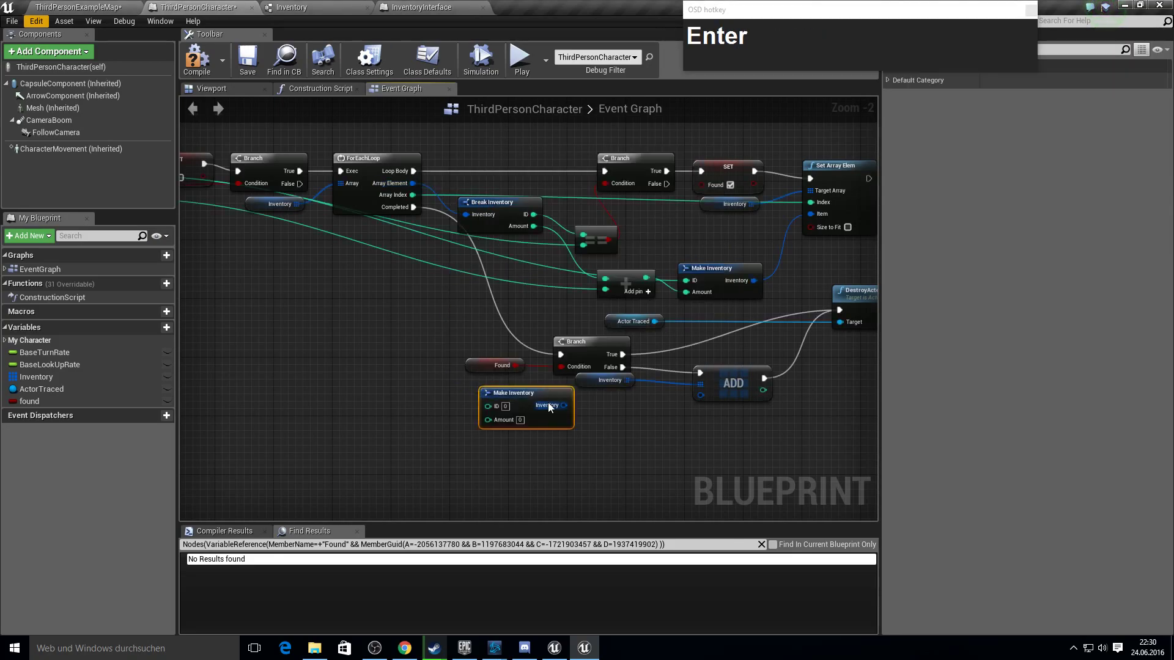
{"action": "left_click", "coordinate": [554, 404]}
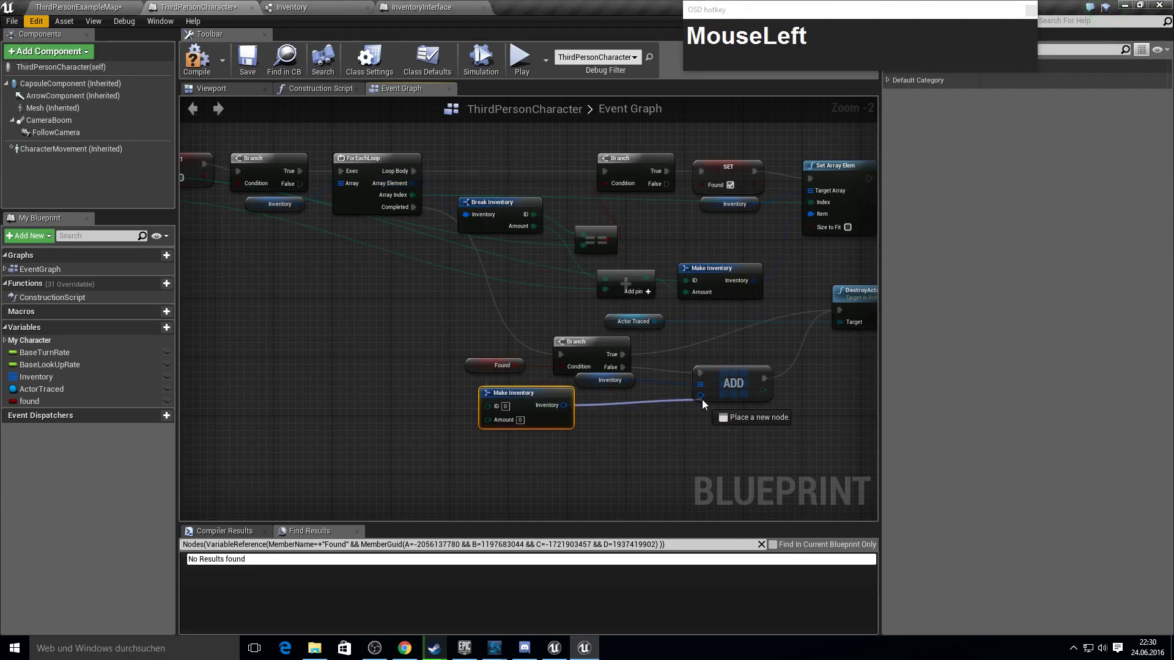
{"action": "right_click", "coordinate": [541, 415]}
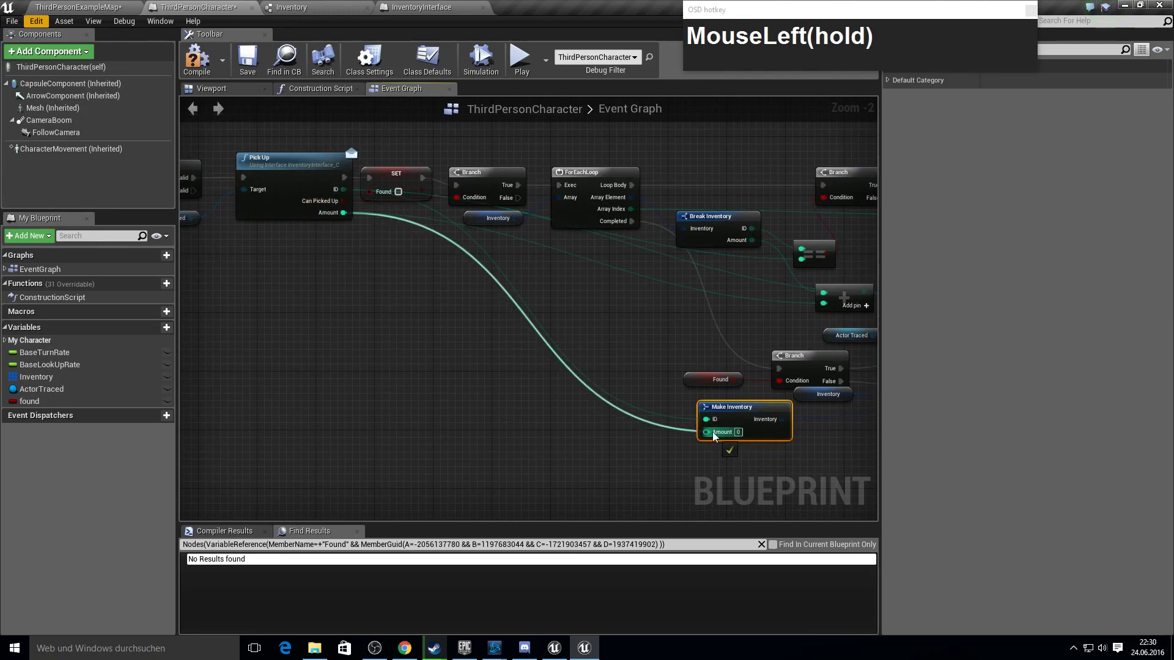
{"action": "right_click", "coordinate": [770, 453]}
{"action": "key", "text": "F10"}
- Create a Blueprints Structure named ItemData and bring up Save All for the changed assets
{"action": "left_click", "coordinate": [82, 3]}
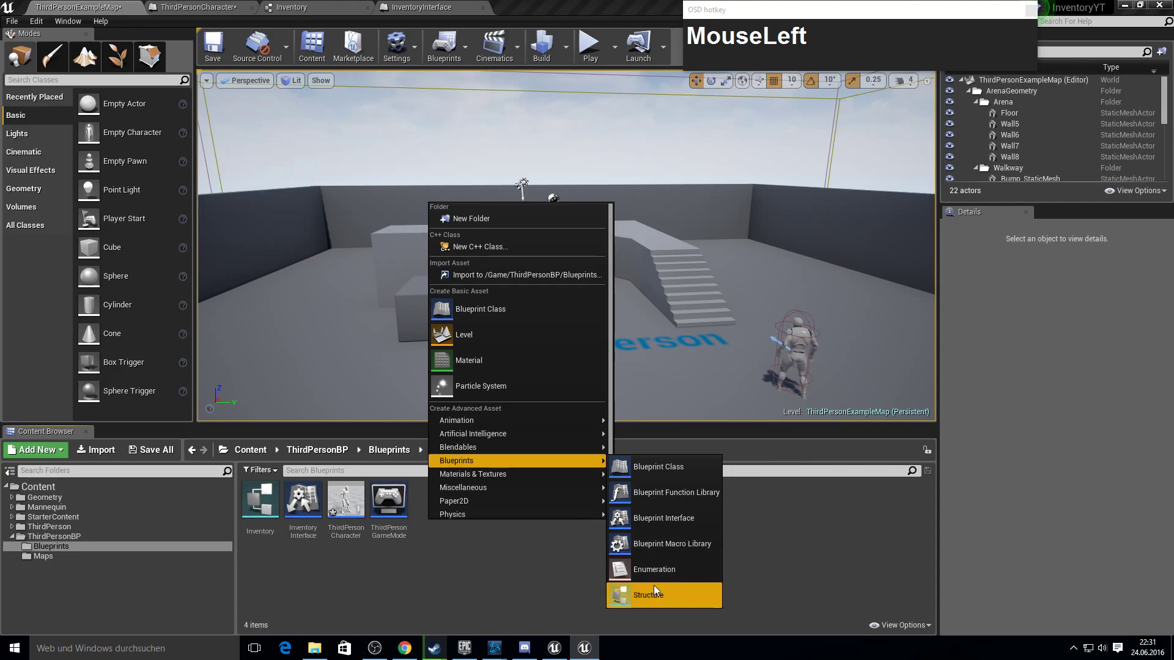
{"action": "key", "text": "shift+i"}
{"action": "type", "text": "m"}
{"action": "type", "text": "ta"}
{"action": "key", "text": "Return"}
{"action": "key", "text": "Return"}
{"action": "left_click", "coordinate": [155, 449]}
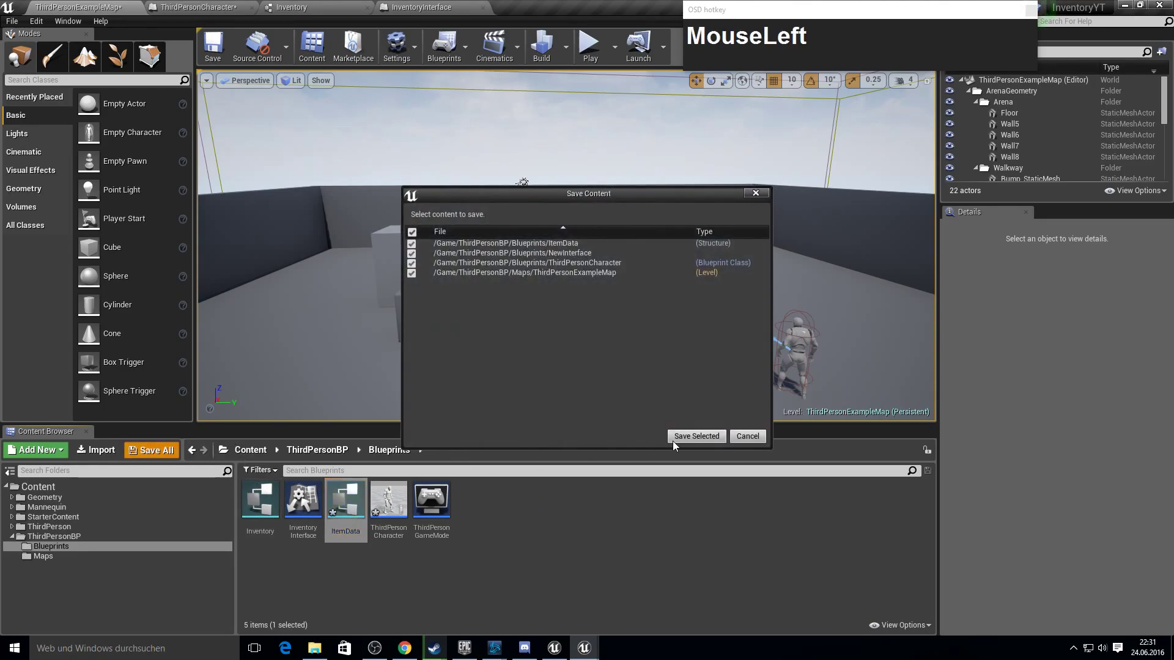
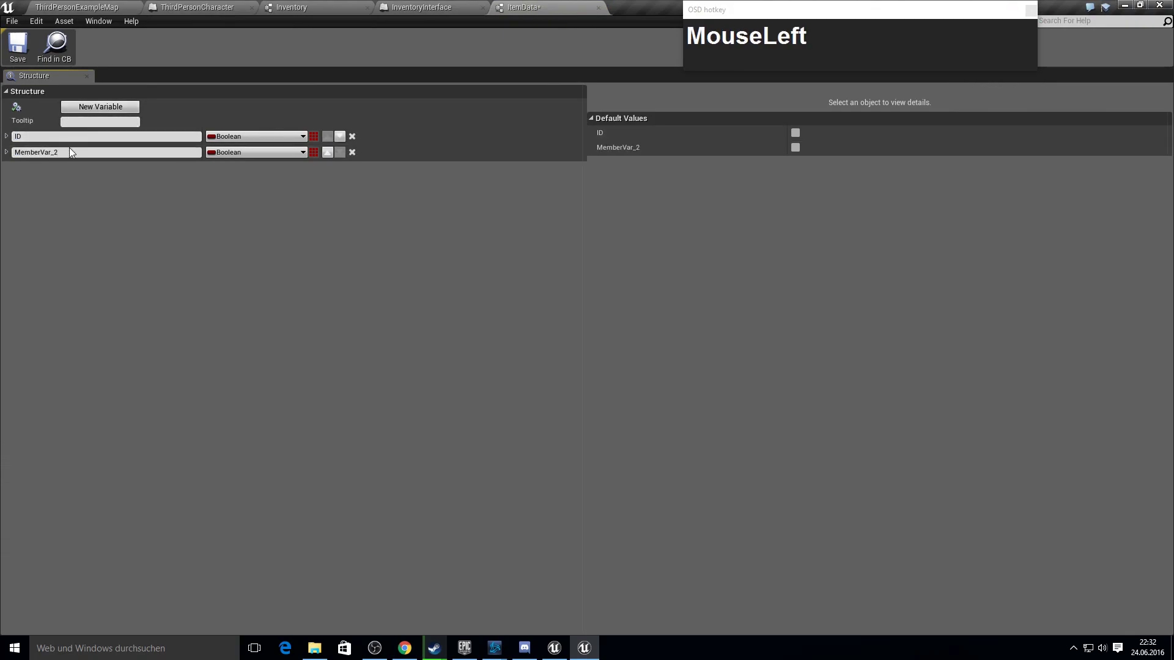
- Give ItemData a Name member of type Name and add a Mesh member
{"action": "key", "text": "shift+a"}
{"action": "type", "text": "e"}
{"action": "left_click", "coordinate": [251, 138]}
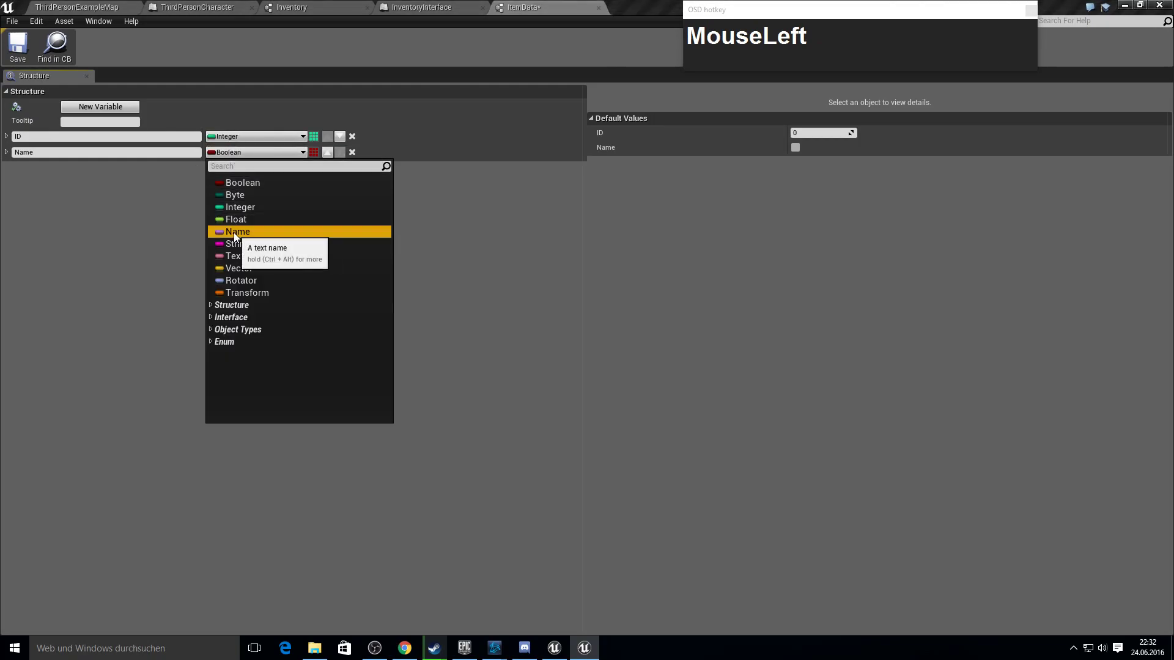
{"action": "key", "text": "F10"}
{"action": "left_click", "coordinate": [122, 104]}
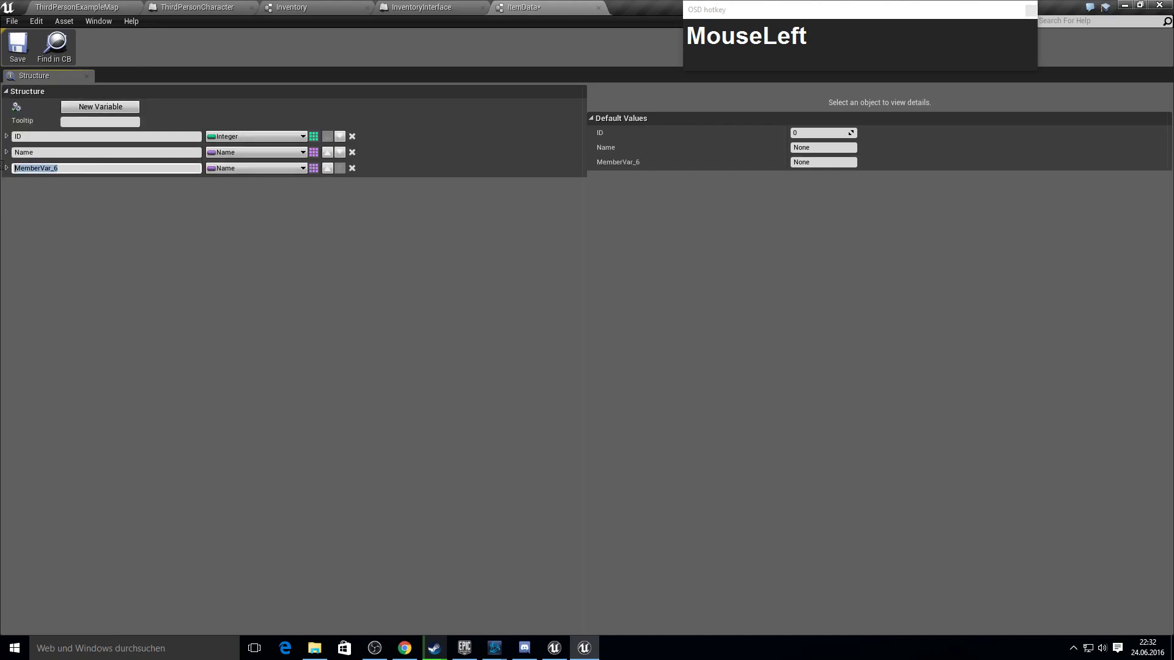
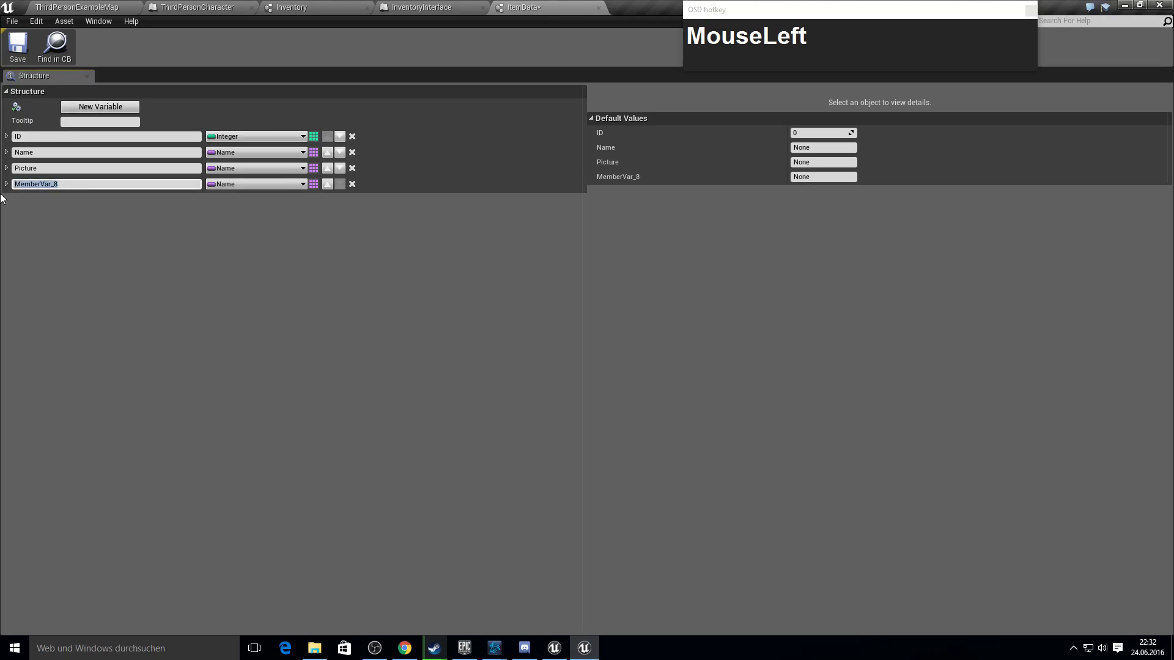
{"action": "type", "text": "Mesh"}
{"action": "key", "text": "Return"}
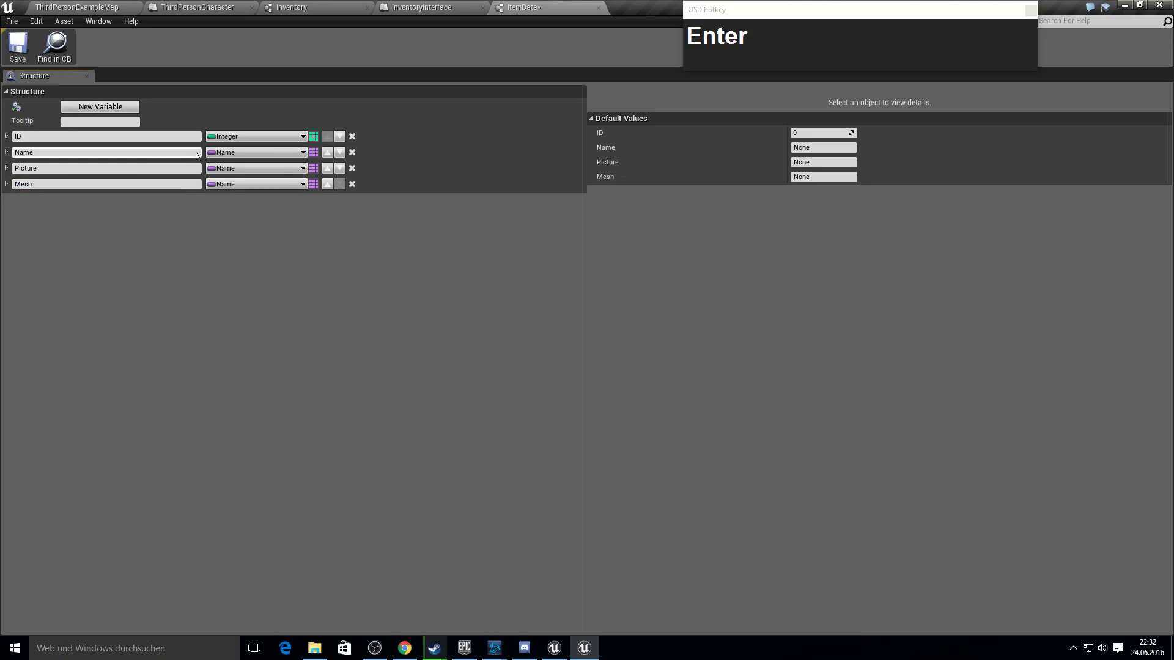
- Set Picture to Texture 2D and Mesh to Static Mesh
{"action": "left_click", "coordinate": [246, 179]}
{"action": "type", "text": "texture2"}
{"action": "left_click", "coordinate": [270, 238]}
{"action": "type", "text": "Mesh"}
{"action": "key", "text": "BackSpace"}
{"action": "type", "text": "Backspacestatic_mes"}
{"action": "left_click", "coordinate": [287, 277]}
{"action": "key", "text": "F10"}
- Add Value and Catergorie members to ItemData and save the structure
{"action": "left_click", "coordinate": [83, 110]}
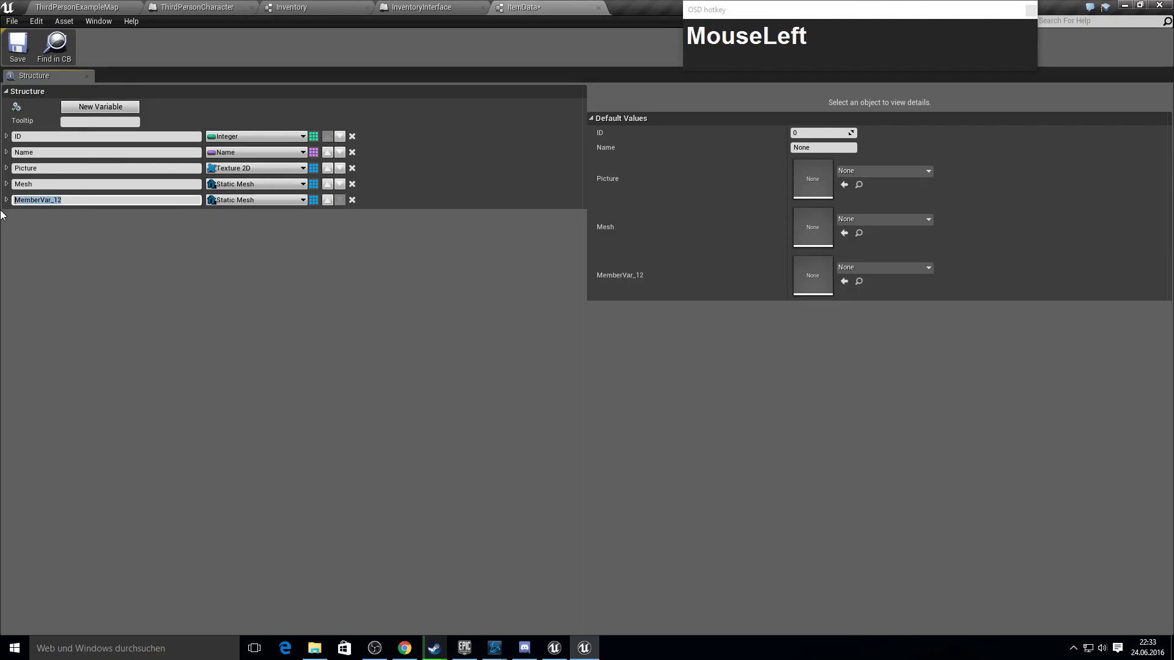
{"action": "type", "text": "Value"}
{"action": "key", "text": "Return"}
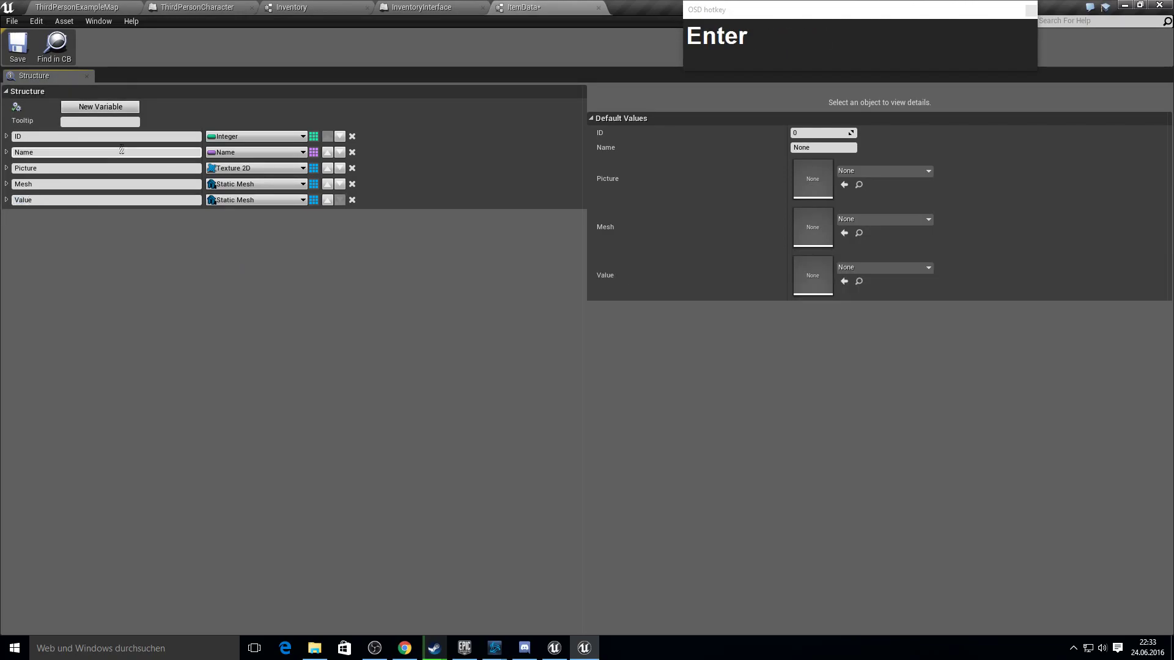
{"action": "left_click", "coordinate": [110, 113]}
{"action": "type", "text": "Catergorie"}
{"action": "key", "text": "Return"}
{"action": "left_click_drag", "start_coordinate": [258, 204], "coordinate": [252, 251]}
{"action": "key", "text": "F10"}
{"action": "left_click", "coordinate": [241, 205]}
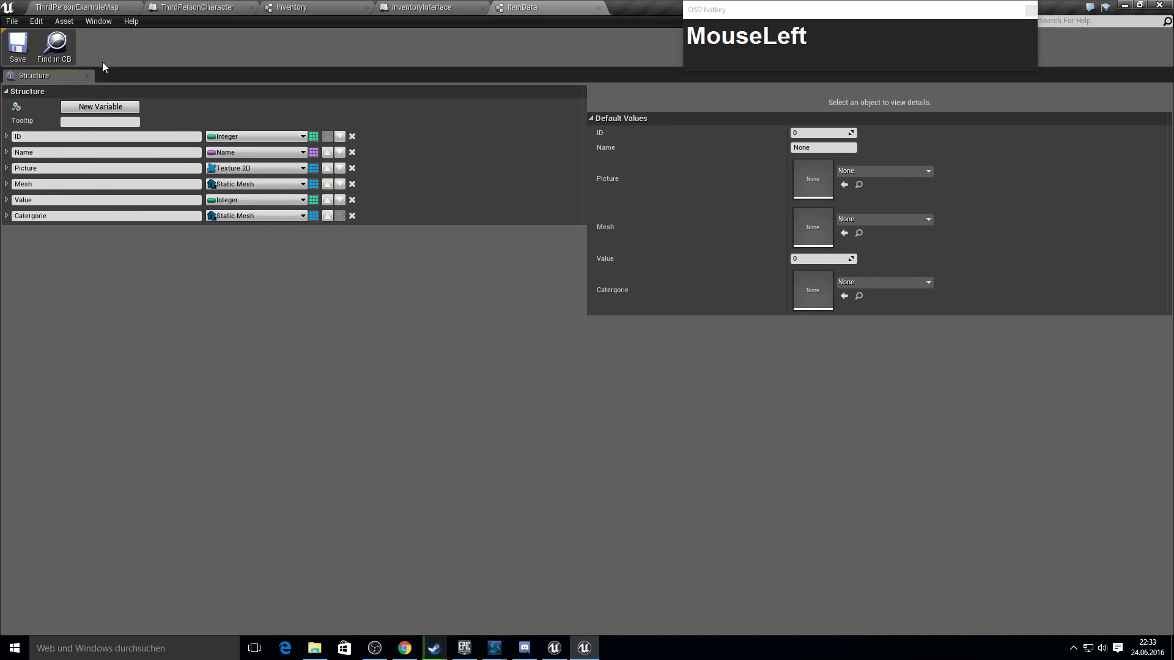
- Create a Categories enumeration listing Weapons, Armor, Misc and Food
{"action": "right_click", "coordinate": [487, 544]}
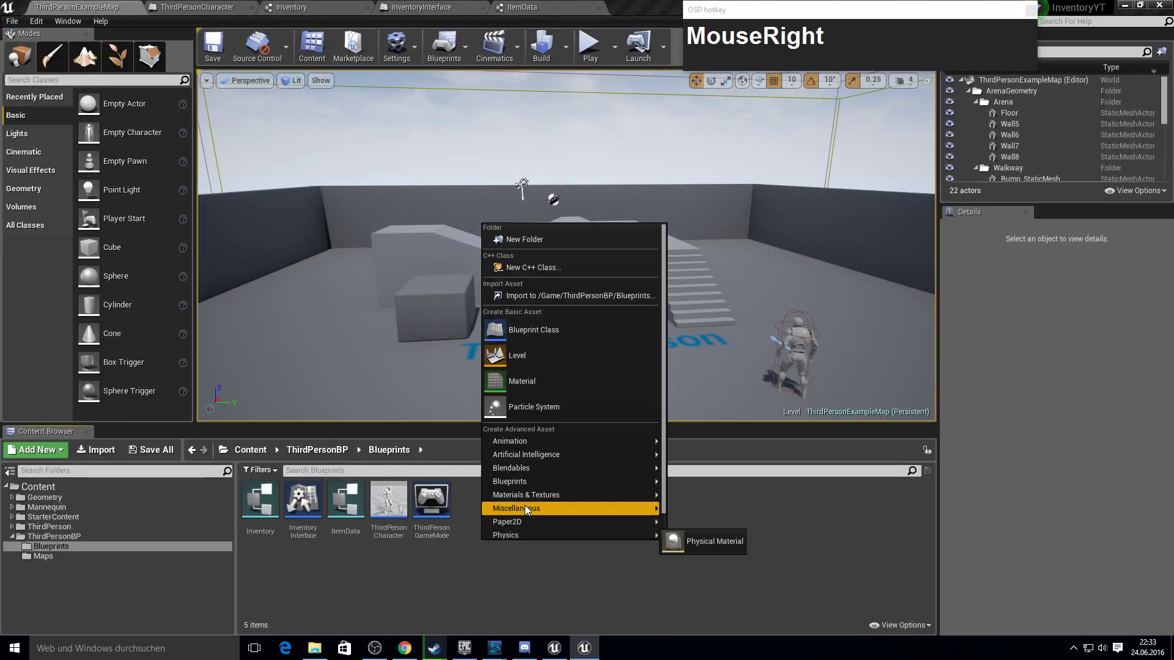
{"action": "left_click", "coordinate": [532, 483]}
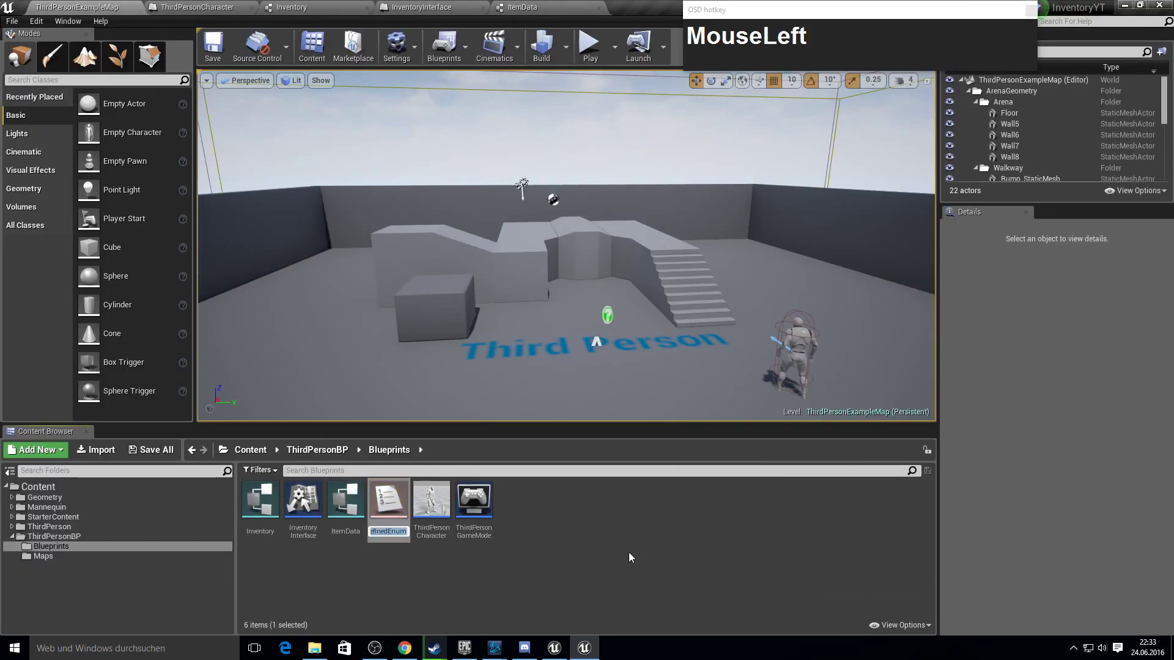
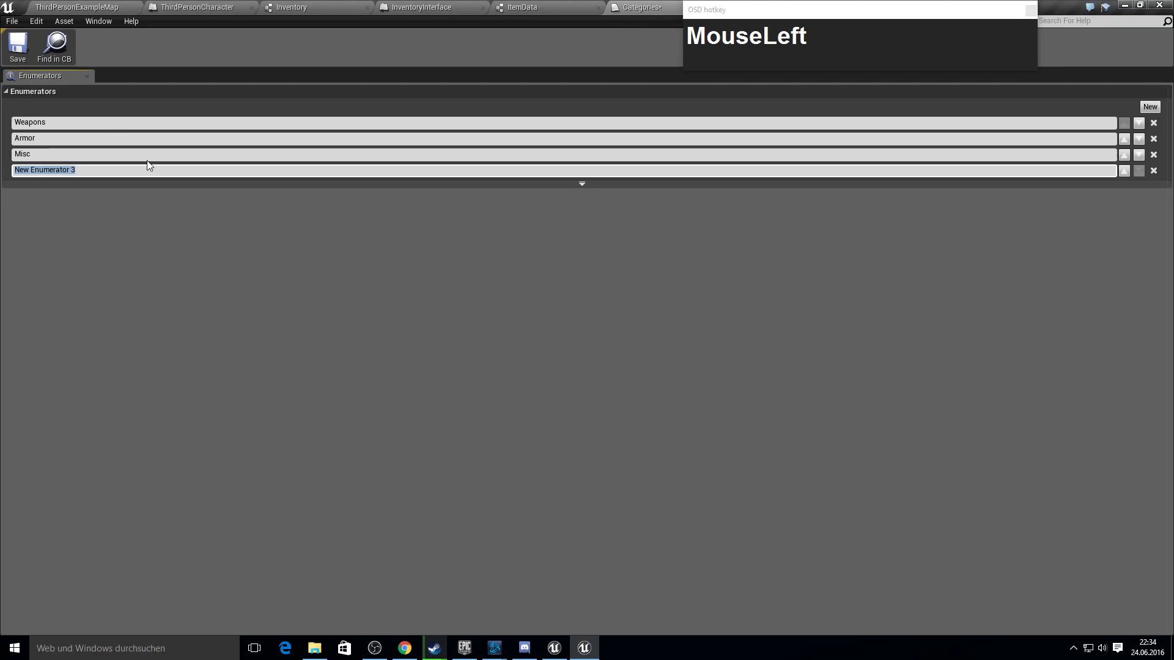
{"action": "type", "text": "Food"}
{"action": "key", "text": "Return"}
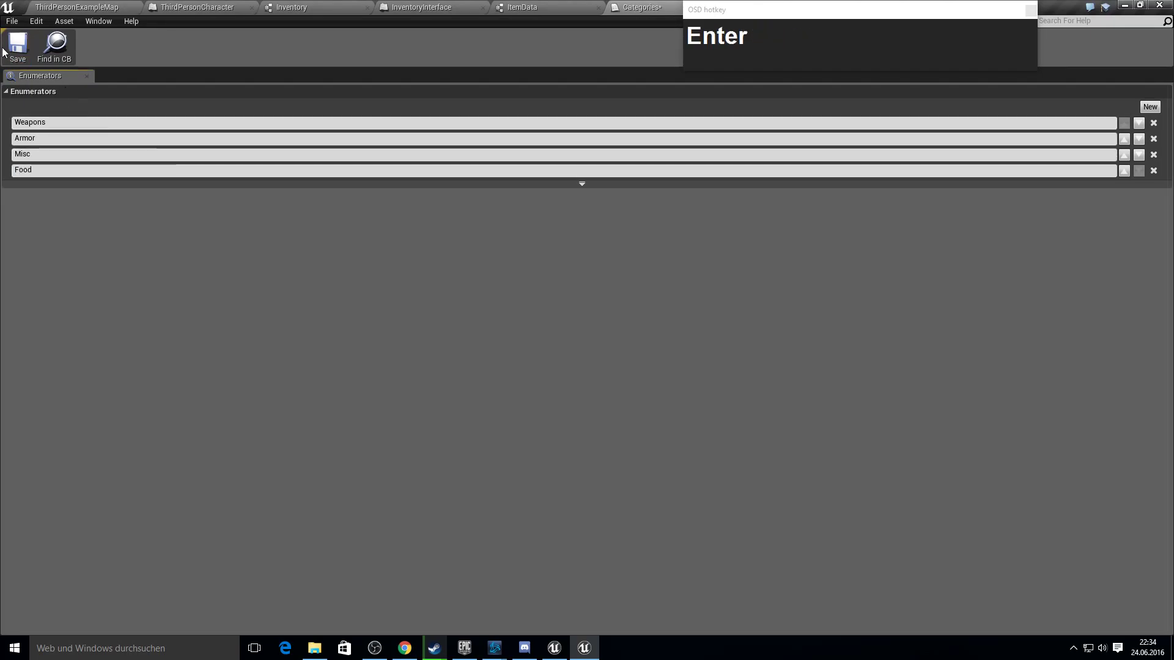
- Set ItemData's Catergorie member to the Categories enumeration
{"action": "left_click", "coordinate": [20, 53]}
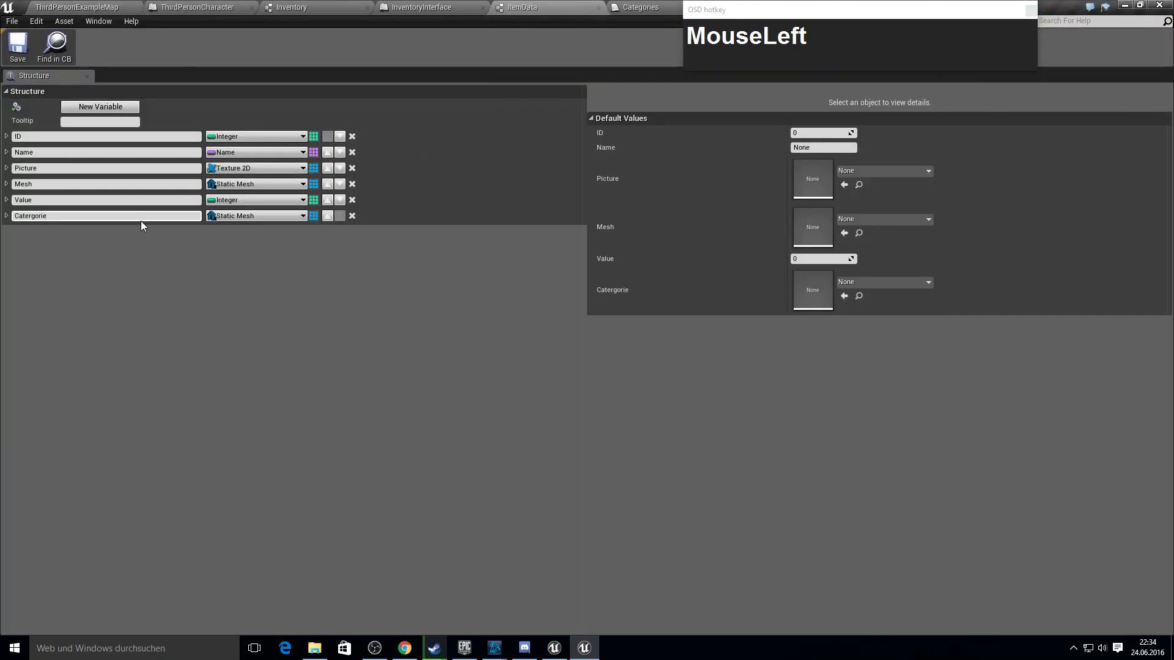
{"action": "type", "text": "MouseLeftcatego"}
{"action": "left_click", "coordinate": [342, 264]}
{"action": "key", "text": "F10"}
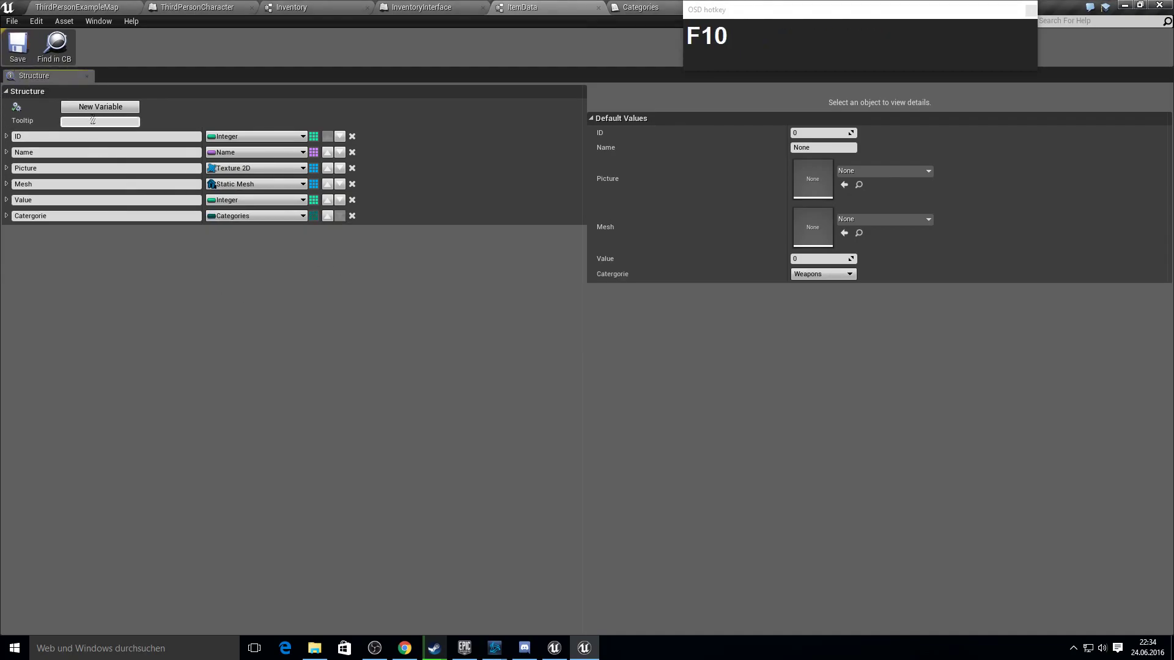
- Add a Use member to ItemData and return to the Blueprints folder
{"action": "left_click", "coordinate": [101, 112]}
{"action": "key", "text": "shift+u"}
{"action": "type", "text": "e"}
{"action": "key", "text": "Return"}
{"action": "left_click", "coordinate": [56, 4]}
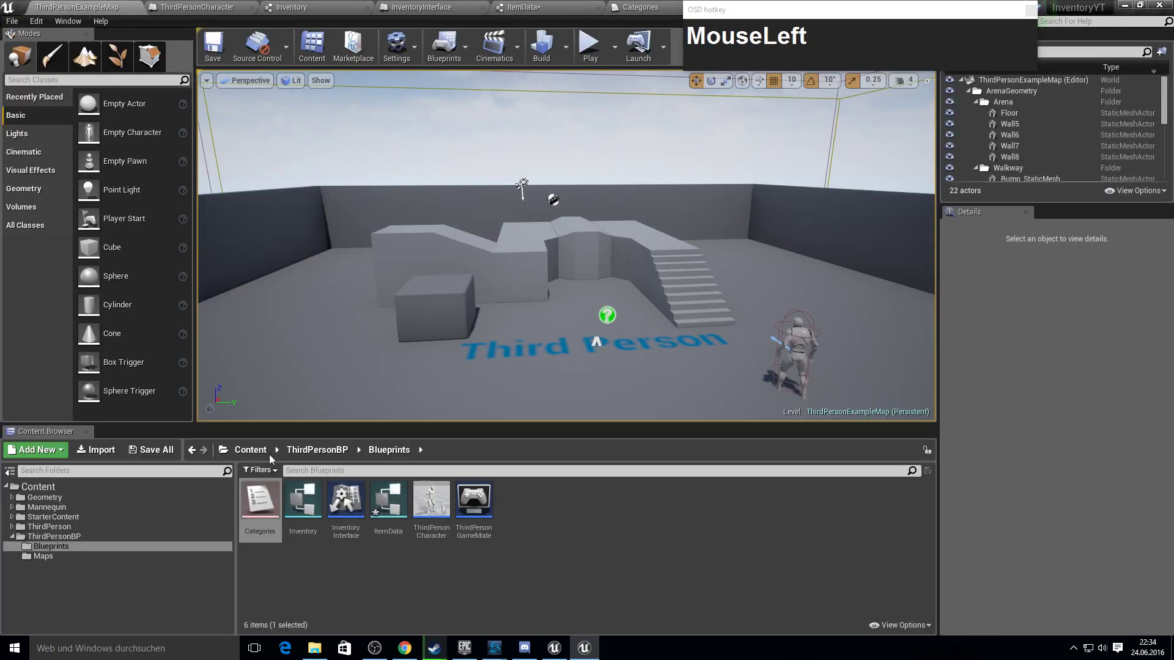
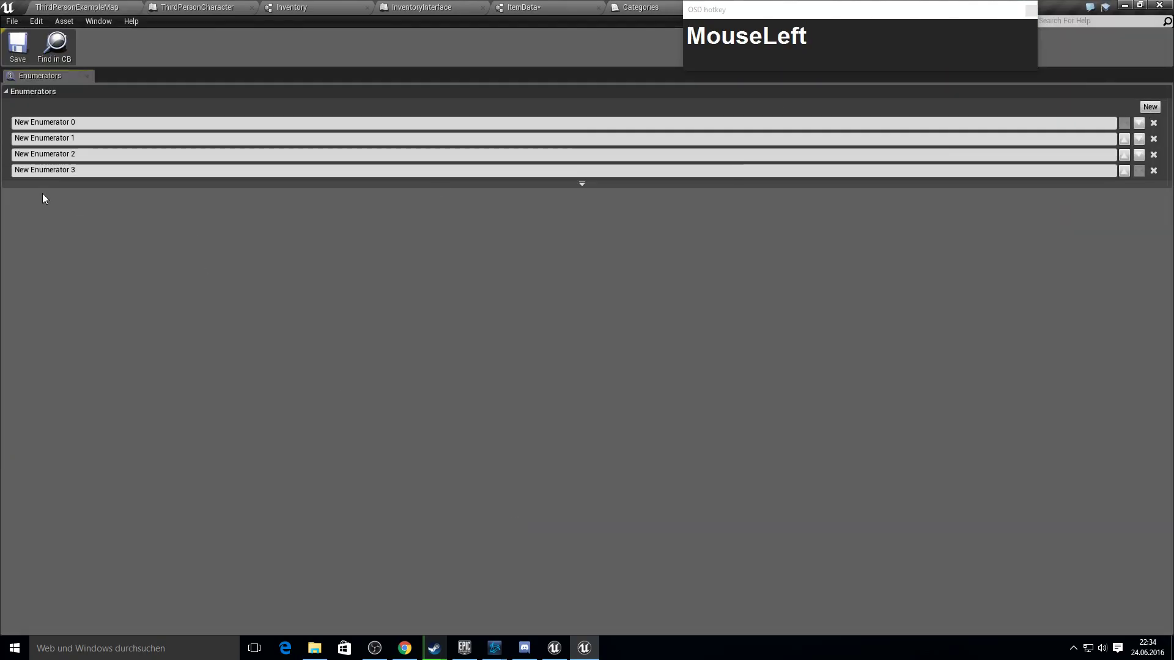
- Fill the Use enumeration with Equip, Unequip, Eat and Drop
{"action": "type", "text": "Equip"}
{"action": "key", "text": "Tab"}
{"action": "left_click", "coordinate": [102, 133]}
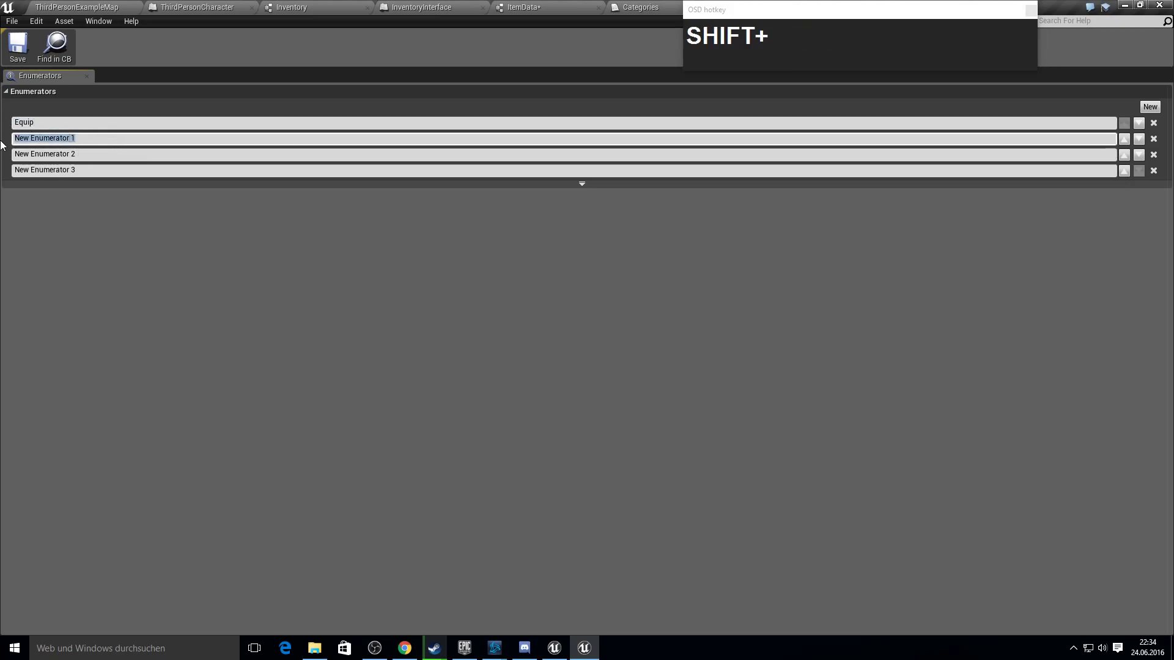
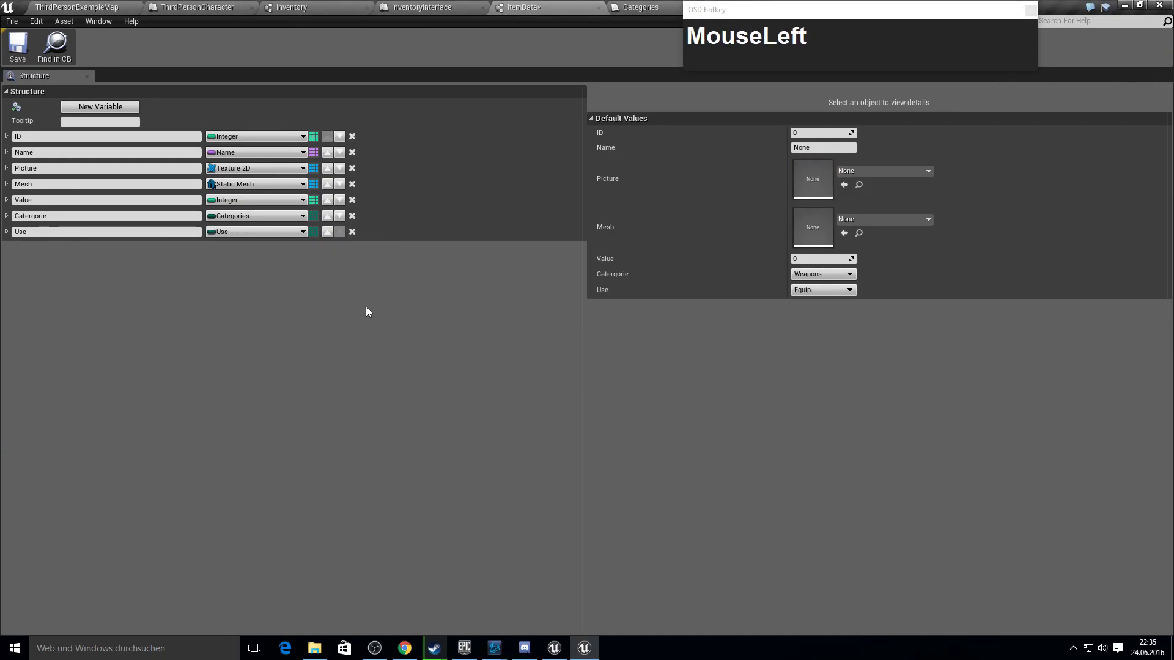
- Make ItemData's Use member an array of the Use enumeration
{"action": "left_click", "coordinate": [325, 289]}
{"action": "key", "text": "F10"}
{"action": "left_click", "coordinate": [318, 232]}
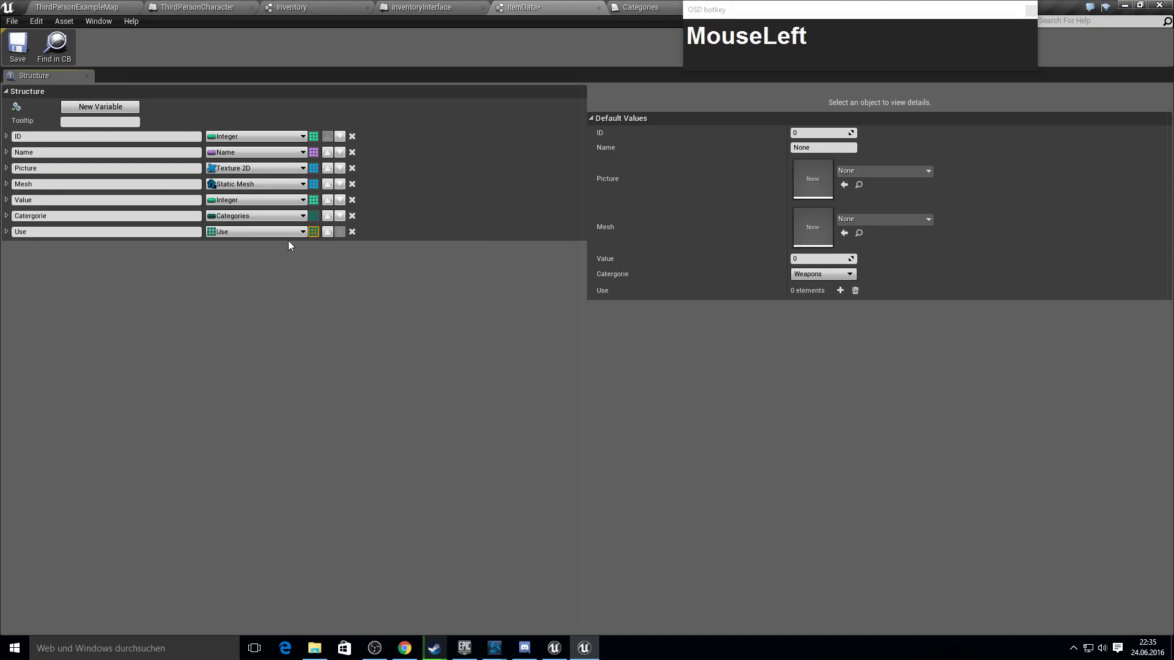